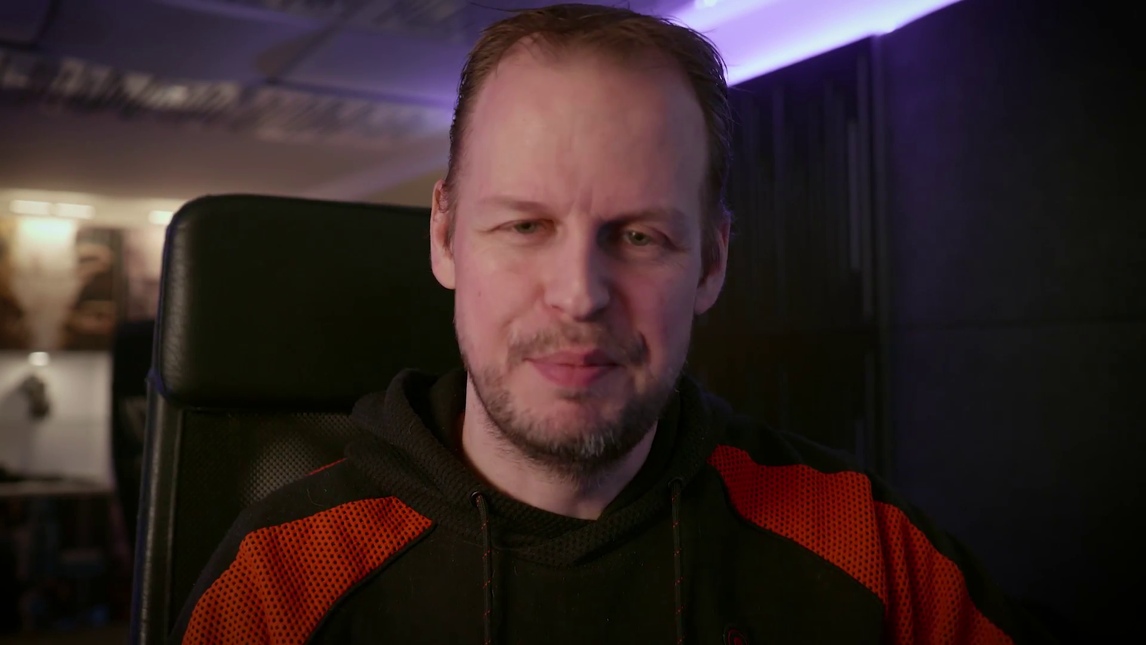
# Step: Start a fresh General file and put an X-axis AutoMirror on the default cube
pyautogui.click(546, 338)
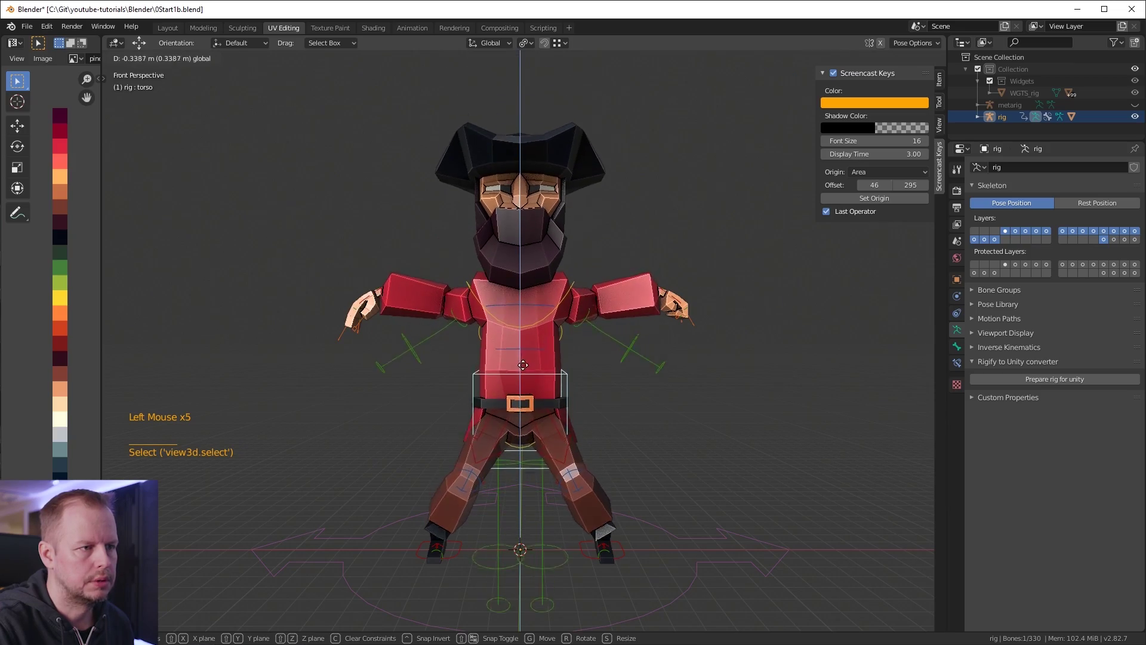
pyautogui.middleClick(638, 343)
pyautogui.click(561, 336)
pyautogui.middleClick(577, 358)
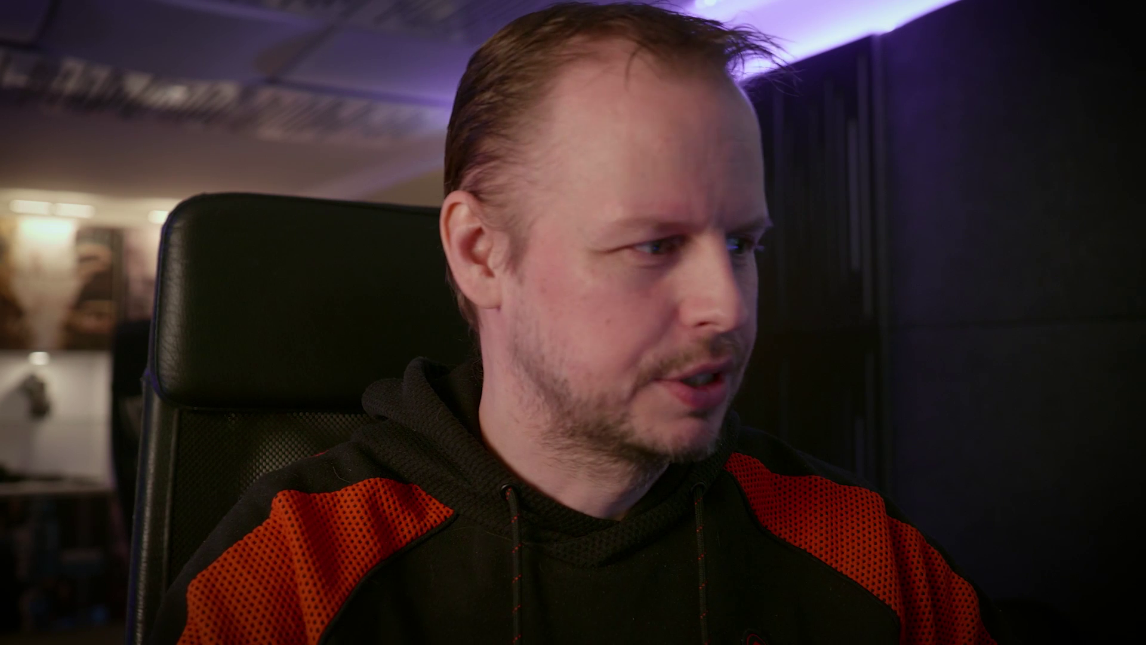
pyautogui.click(574, 338)
pyautogui.click(932, 112)
# Step: Stretch the cube along Y into a long bar and add many vertical loop cuts
pyautogui.press('Tab')
pyautogui.press('a')
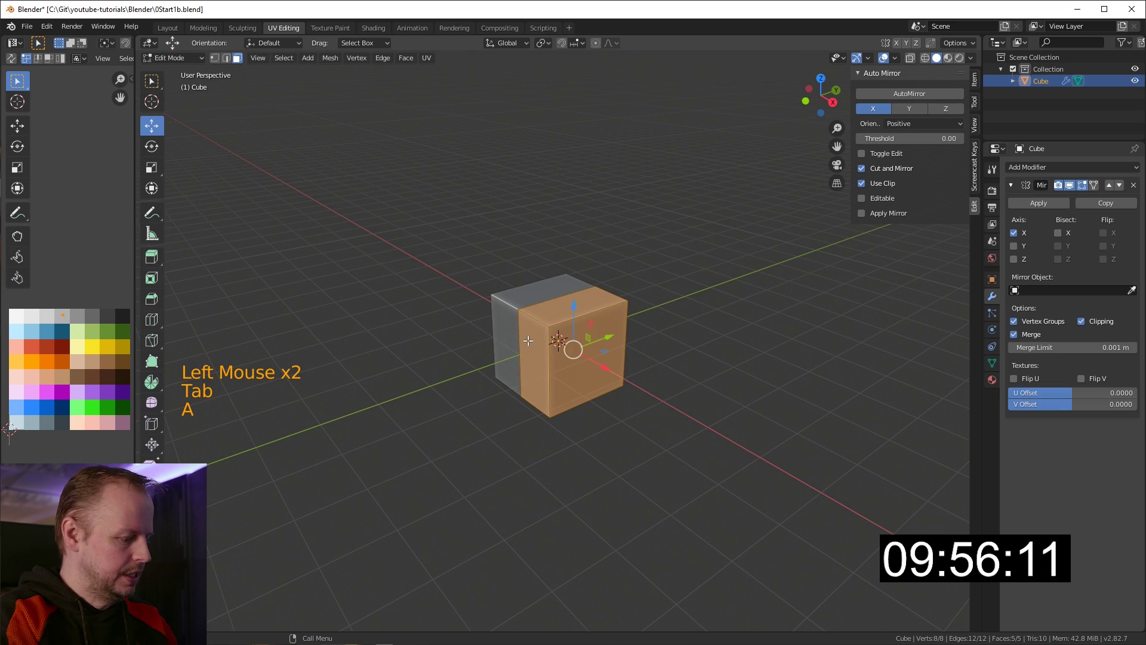
pyautogui.press('s')
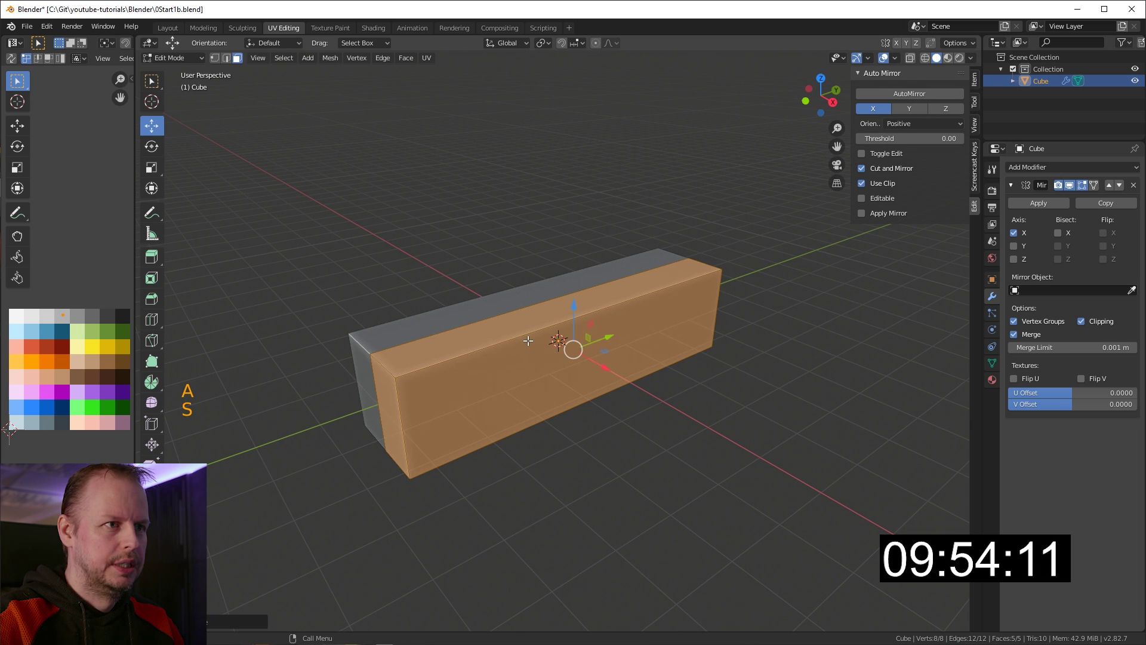
pyautogui.press('ctrl+r')
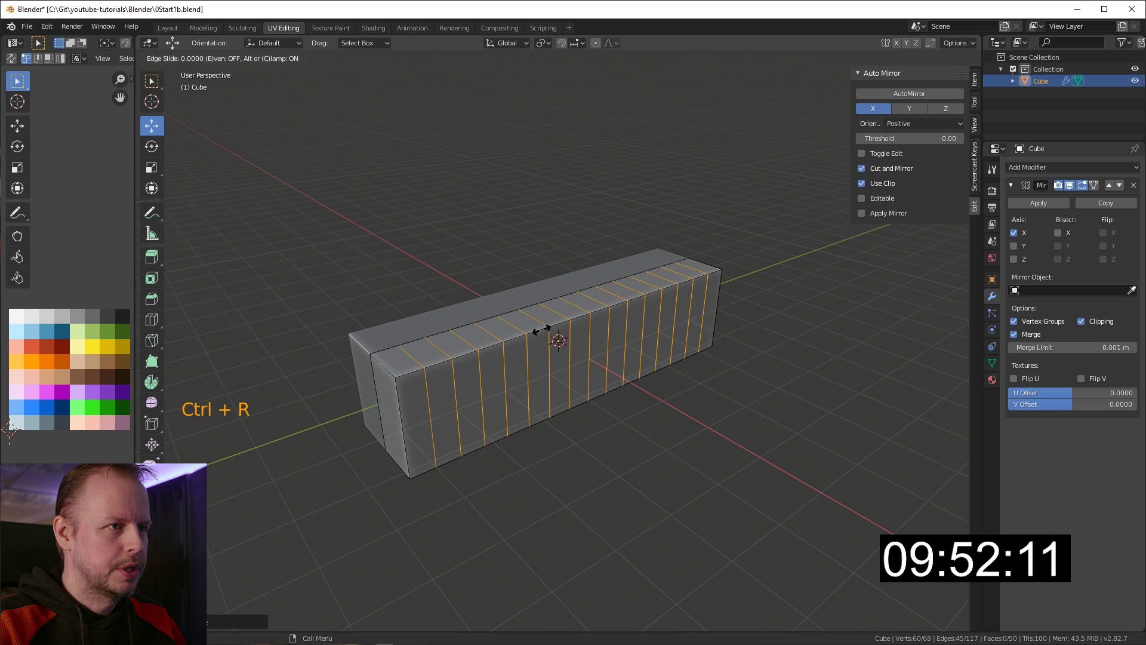
pyautogui.press('a')
pyautogui.press('g')
# Step: Enable proportional editing and look through the falloff shape options
pyautogui.middleClick(558, 316)
pyautogui.scroll(3)
pyautogui.scroll(-3)
pyautogui.middleClick(585, 305)
pyautogui.click(599, 53)
pyautogui.doubleClick(627, 46)
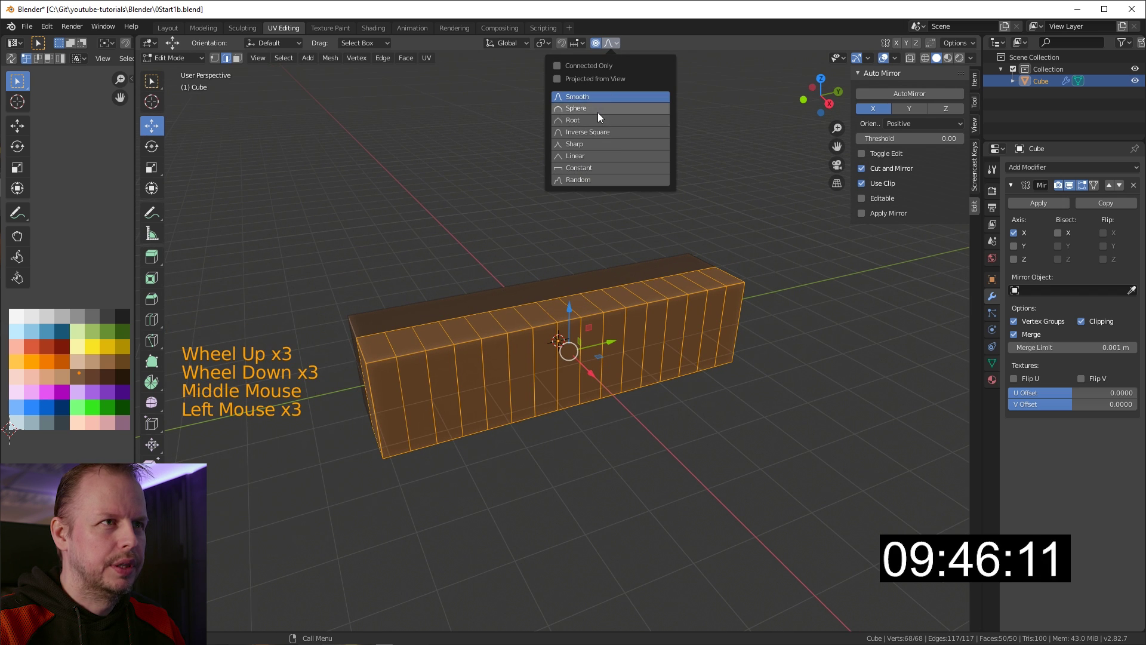
pyautogui.scroll(-3)
pyautogui.middleClick(585, 325)
pyautogui.scroll(3)
pyautogui.middleClick(622, 294)
pyautogui.scroll(-3)
pyautogui.middleClick(651, 277)
pyautogui.middleClick(682, 305)
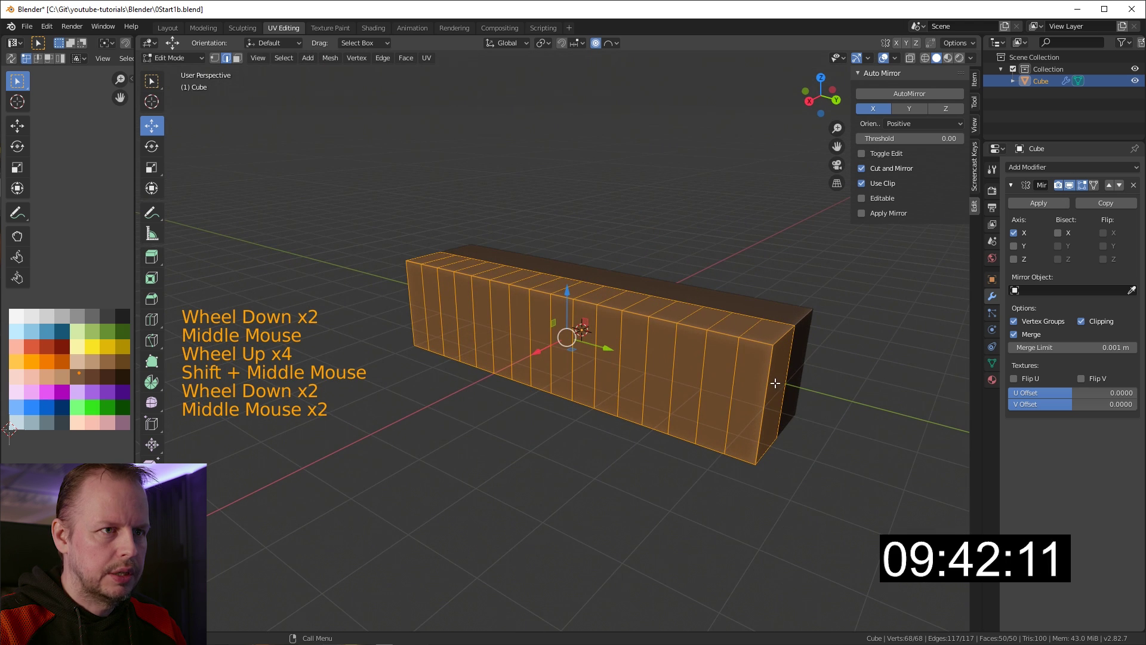
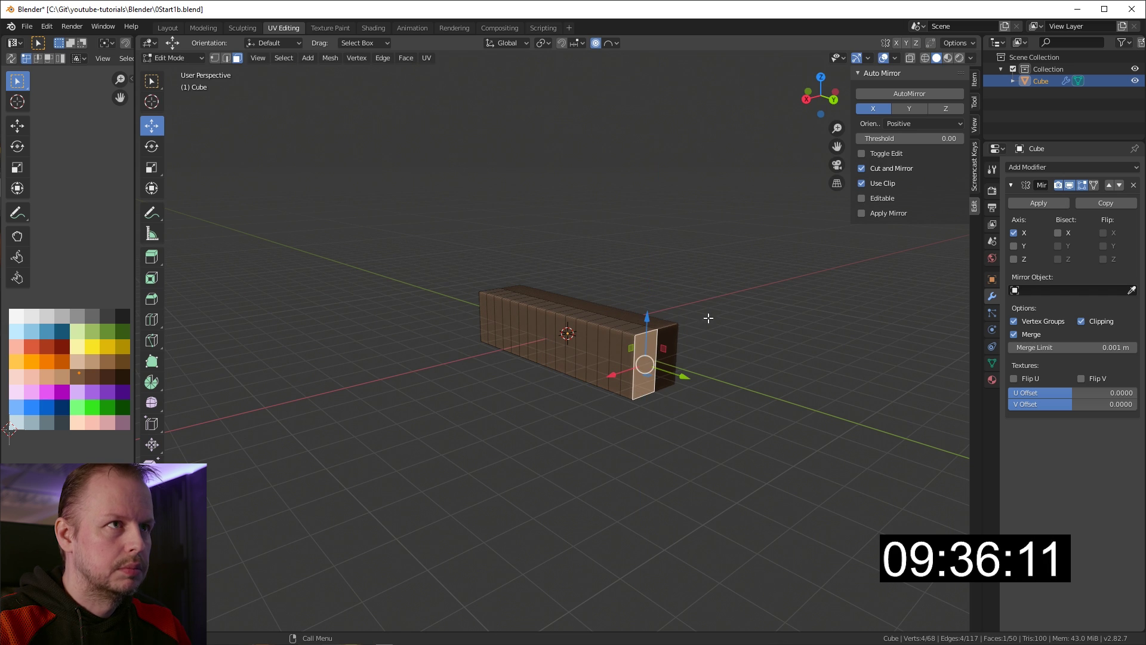
# Step: With Sharp falloff, lift one end face upward so the bar curves toward it
pyautogui.click(624, 46)
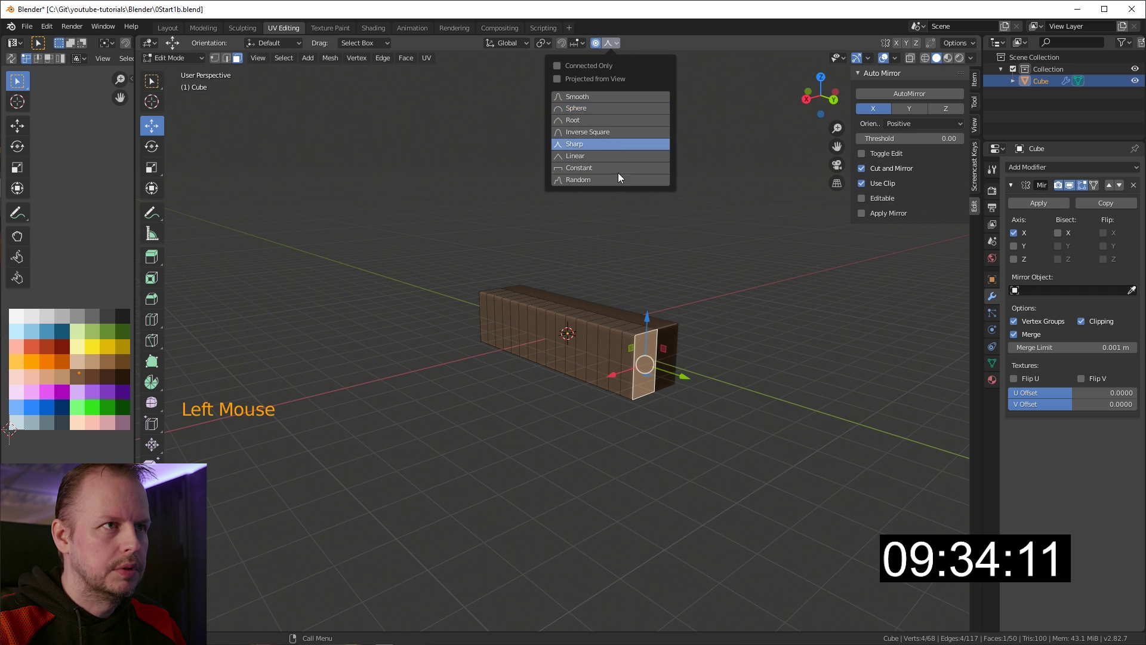
pyautogui.press('g')
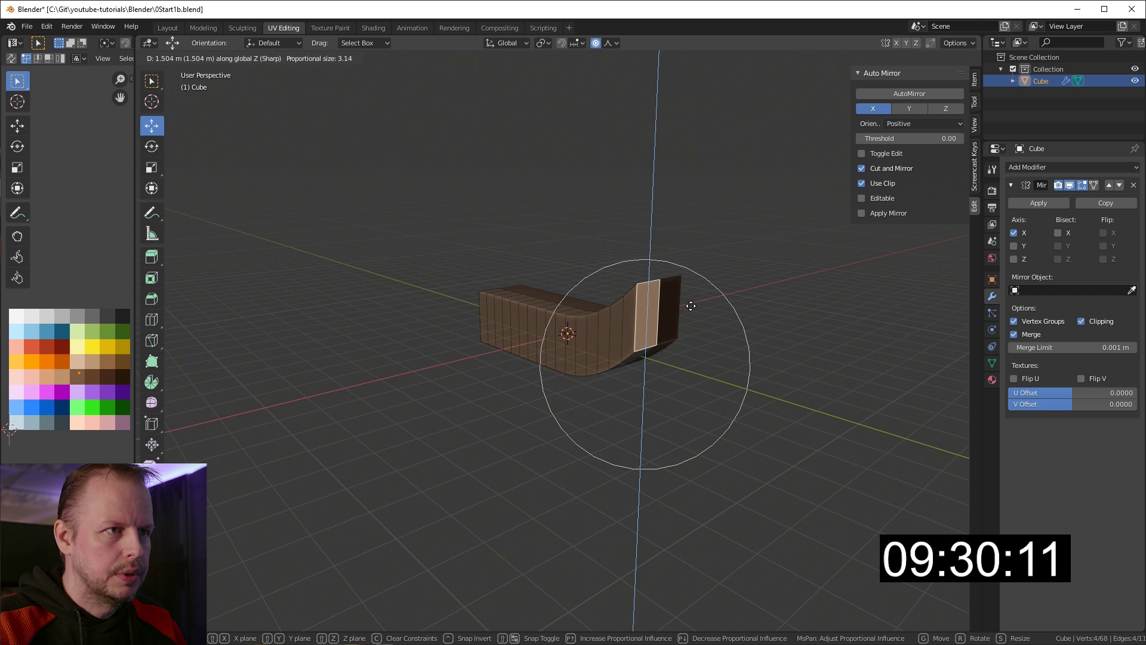
pyautogui.middleClick(605, 272)
pyautogui.scroll(3)
pyautogui.middleClick(572, 285)
pyautogui.middleClick(581, 295)
pyautogui.scroll(3)
pyautogui.click(526, 340)
# Step: Lift the opposite end face the same way so both ends sweep upward
pyautogui.click(529, 328)
pyautogui.scroll(-3)
pyautogui.press('g')
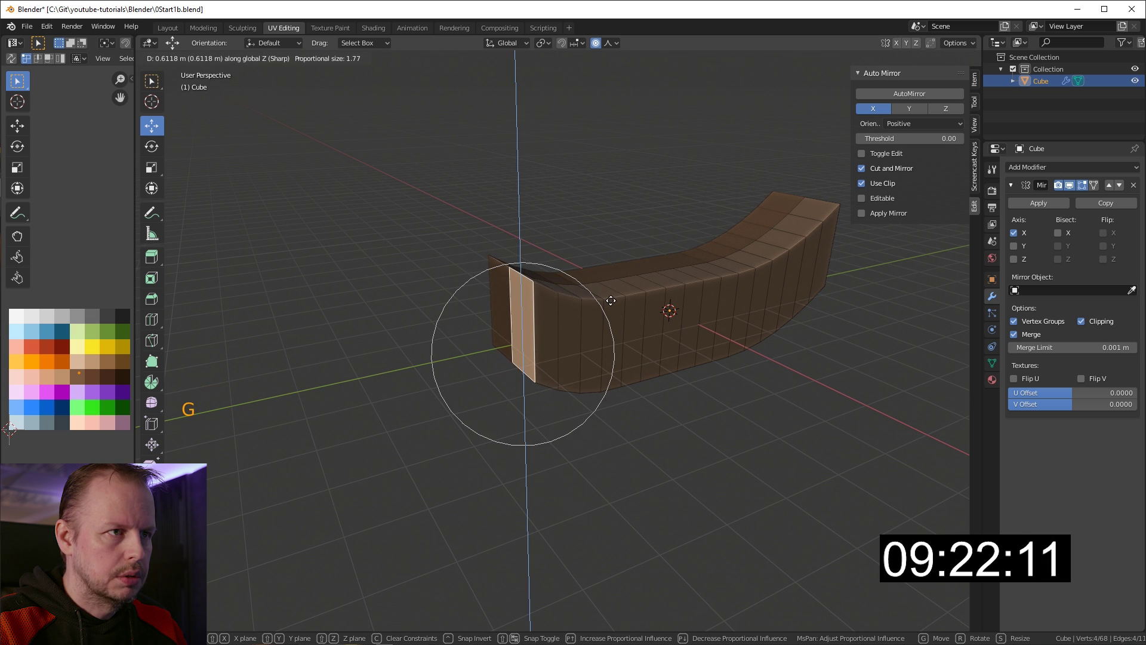
pyautogui.middleClick(641, 306)
pyautogui.scroll(-3)
pyautogui.press('3')
pyautogui.click(574, 279)
# Step: Select the run of top faces leading toward the stern
pyautogui.click(939, 279)
pyautogui.middleClick(773, 316)
pyautogui.click(731, 247)
pyautogui.middleClick(740, 276)
pyautogui.click(639, 316)
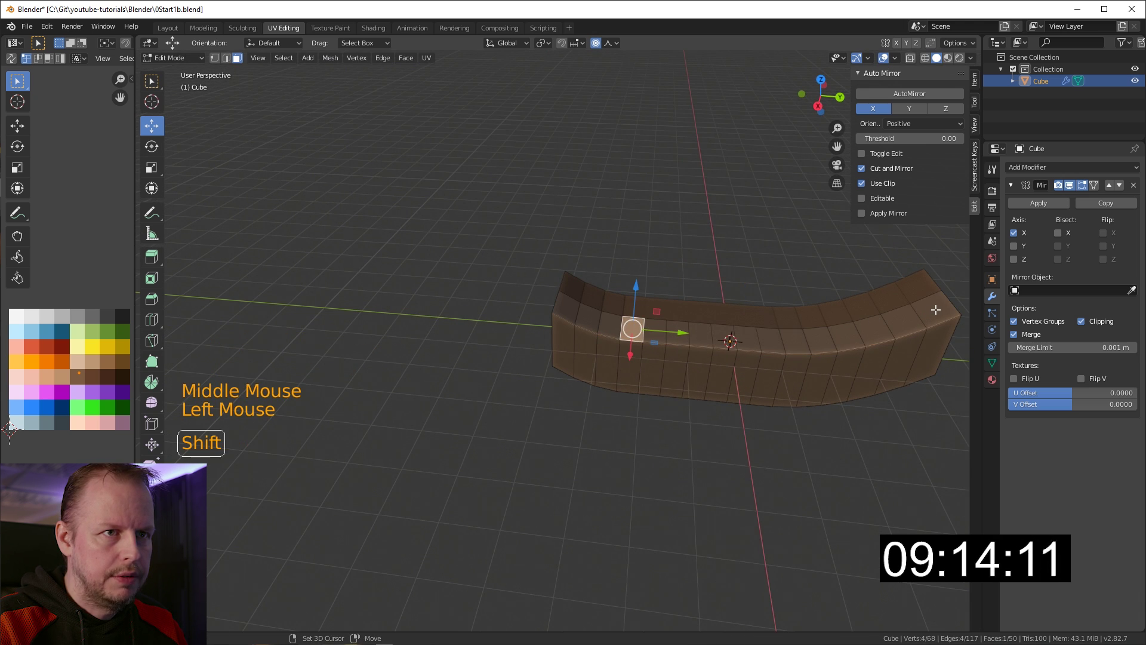
pyautogui.click(937, 306)
pyautogui.middleClick(832, 299)
pyautogui.middleClick(807, 281)
# Step: Undo a first extrusion attempt and switch proportional editing off
pyautogui.middleClick(657, 338)
pyautogui.press('e')
pyautogui.click(633, 310)
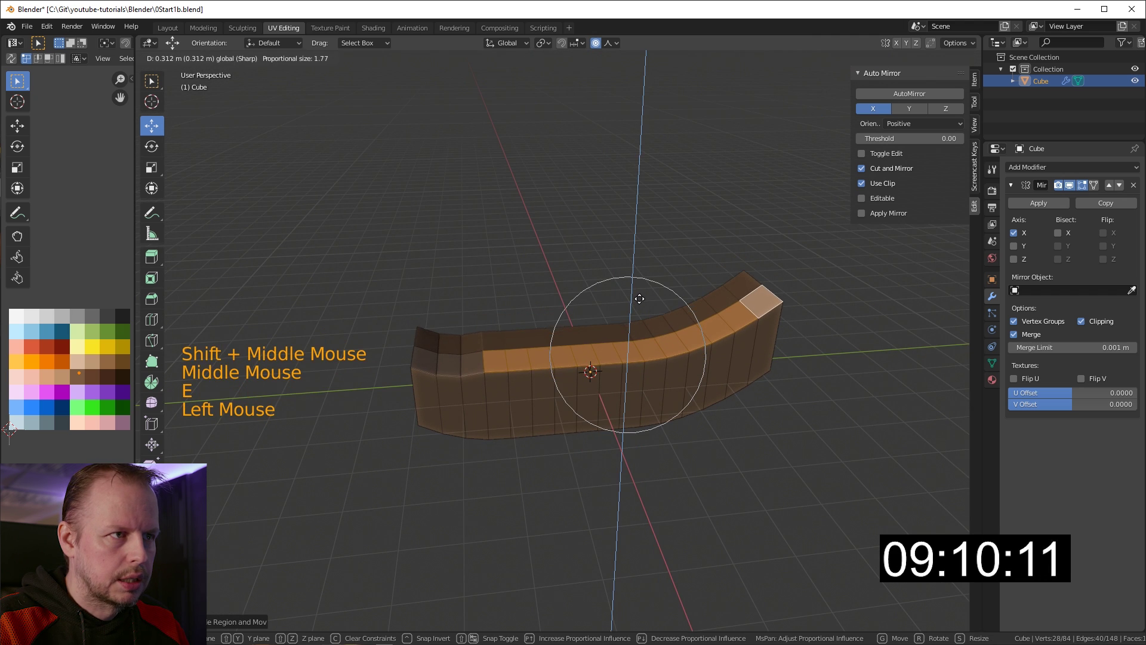
pyautogui.press('ctrl+z')
pyautogui.click(599, 44)
pyautogui.click(635, 309)
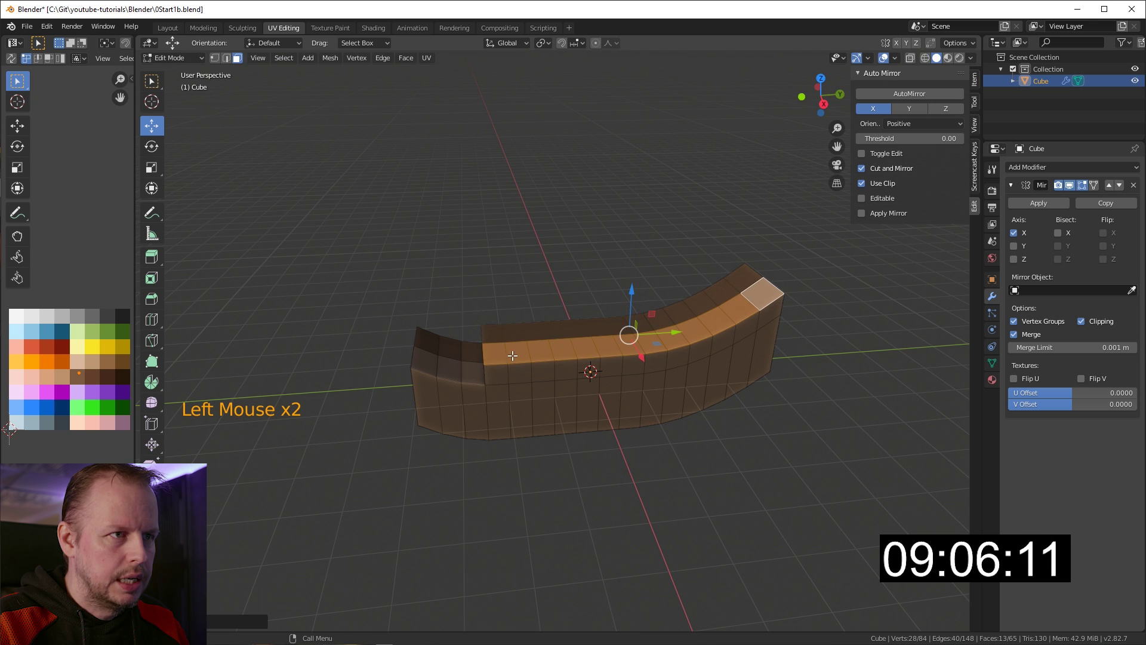
# Step: Extrude the stern top faces up into two stepped deck levels
pyautogui.click(763, 288)
pyautogui.click(674, 333)
pyautogui.doubleClick(764, 324)
pyautogui.middleClick(765, 320)
pyautogui.press('e')
pyautogui.click(719, 280)
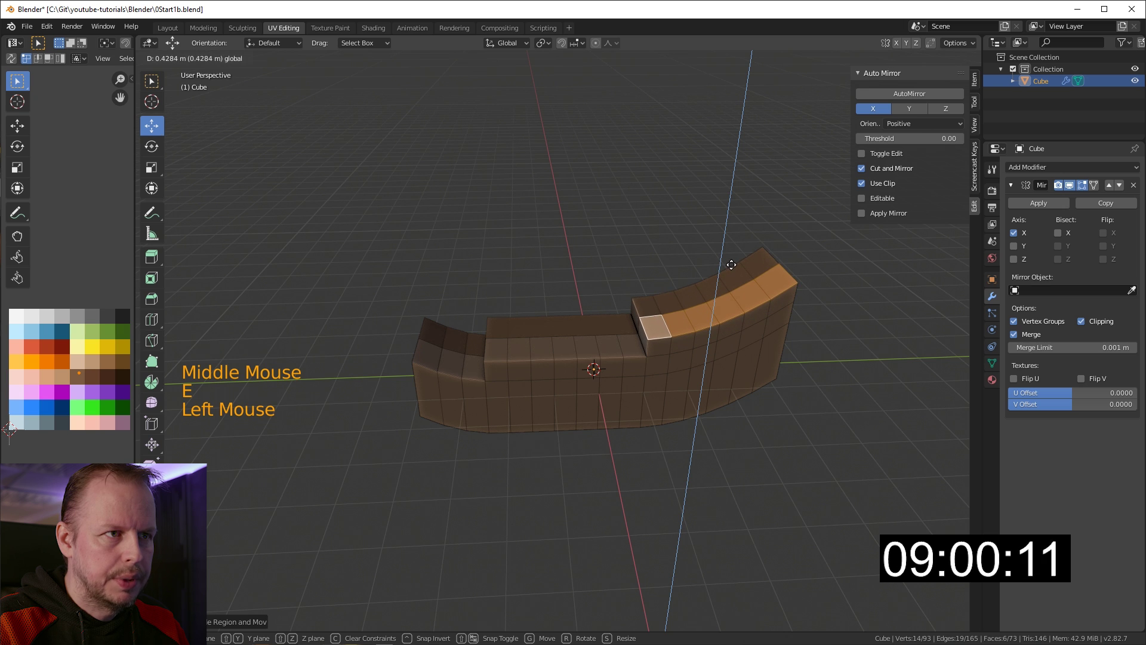
pyautogui.click(665, 326)
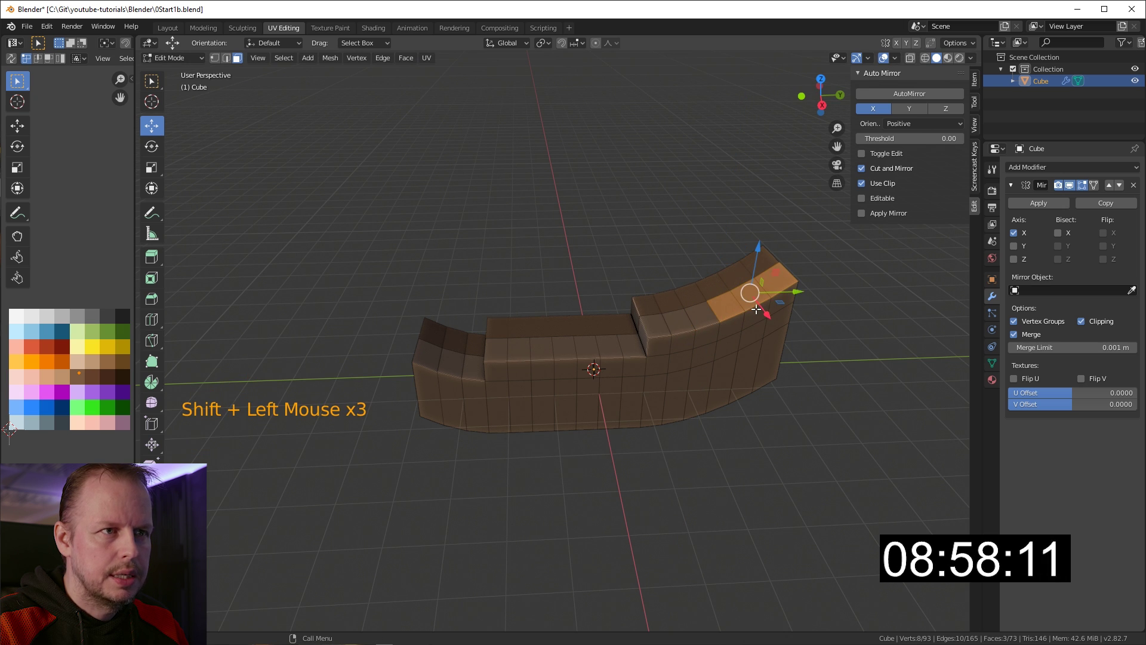
pyautogui.press('e')
pyautogui.click(758, 252)
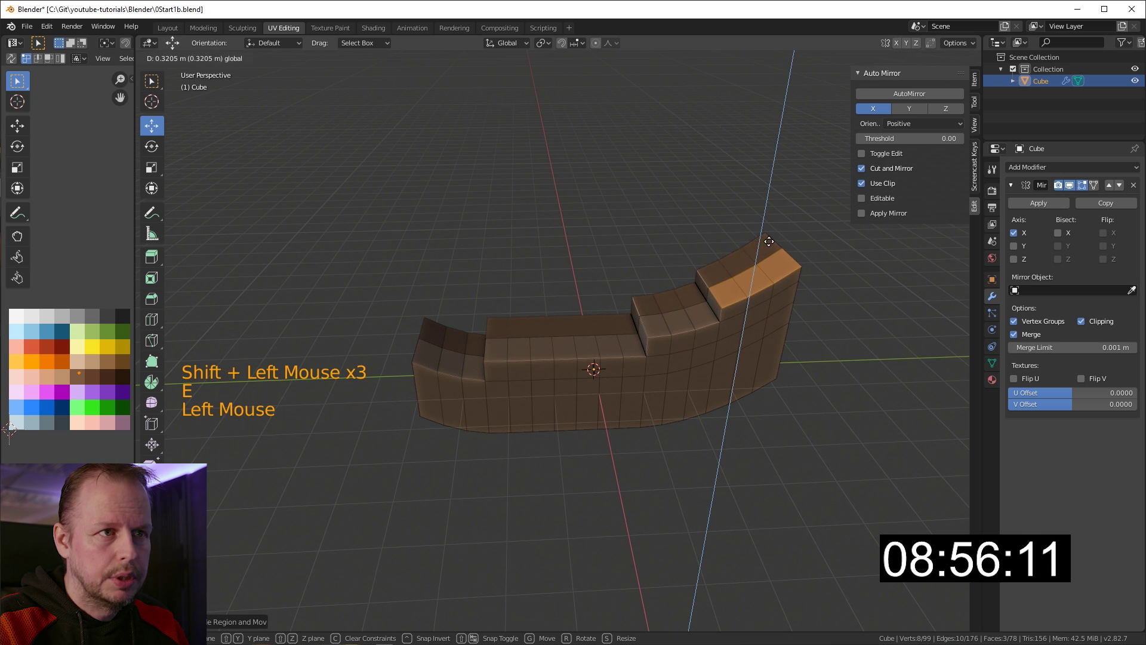
# Step: Add two horizontal loop cuts running around the hull sides
pyautogui.middleClick(580, 286)
pyautogui.scroll(3)
pyautogui.middleClick(630, 278)
pyautogui.scroll(-3)
pyautogui.middleClick(666, 290)
pyautogui.middleClick(704, 284)
pyautogui.middleClick(717, 273)
pyautogui.press('ctrl+r')
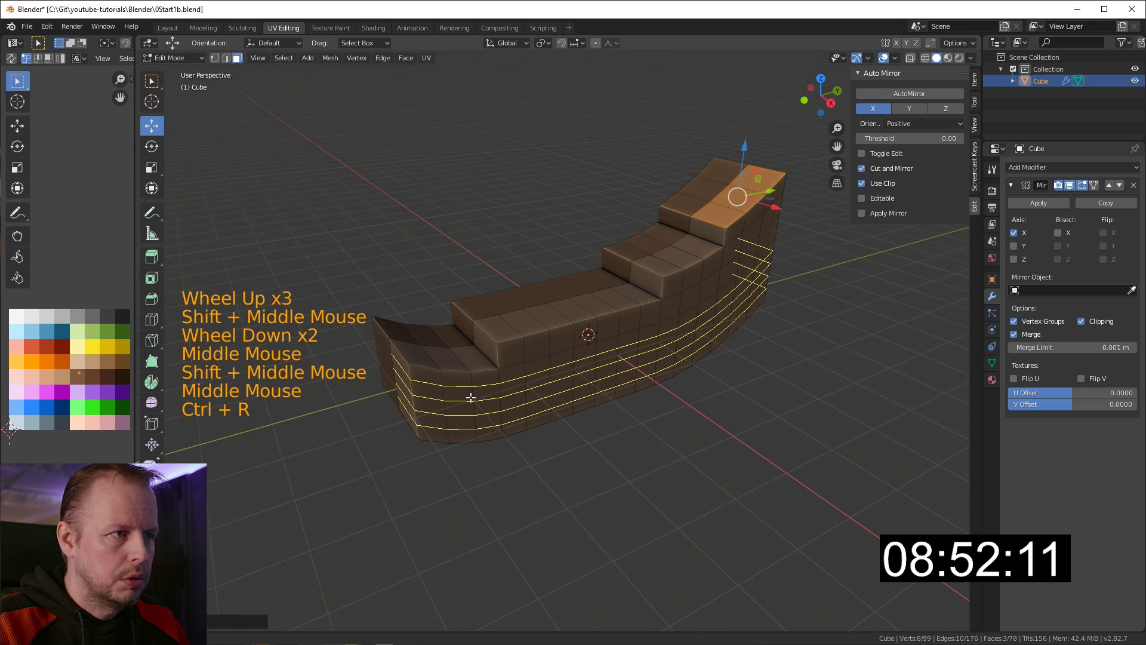
pyautogui.middleClick(510, 328)
pyautogui.press('2')
pyautogui.middleClick(641, 405)
pyautogui.click(433, 424)
pyautogui.middleClick(675, 413)
pyautogui.click(871, 376)
pyautogui.middleClick(682, 381)
pyautogui.middleClick(672, 382)
# Step: Pull the bottom edge loop inward with proportional editing and check the hull shape
pyautogui.press('g')
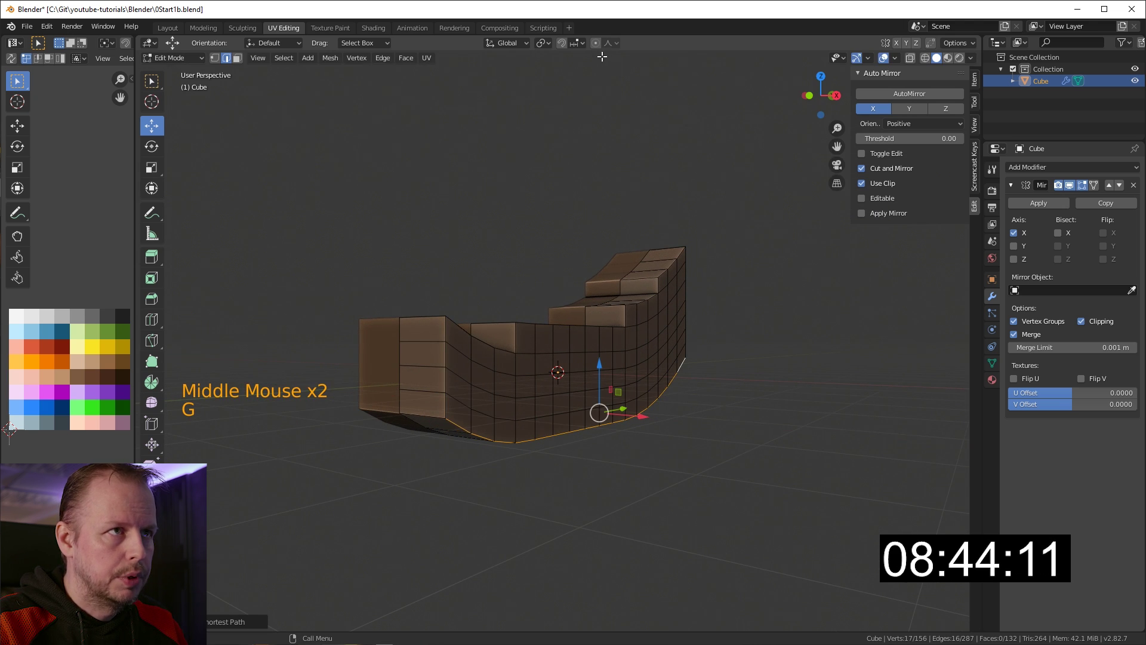
pyautogui.click(603, 50)
pyautogui.press('g')
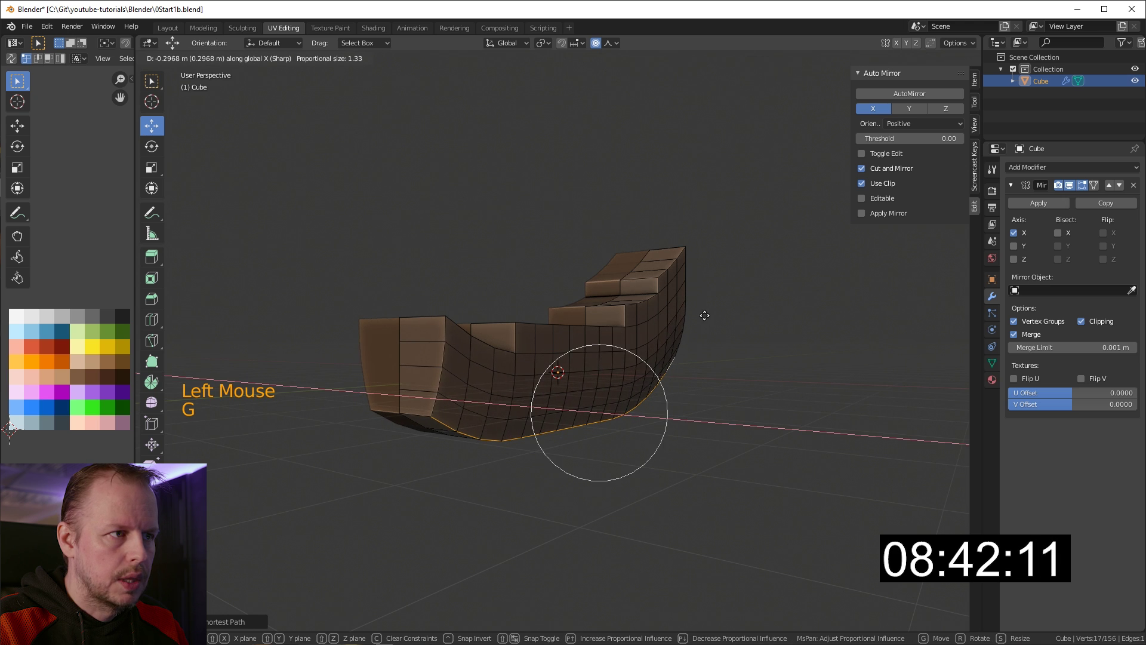
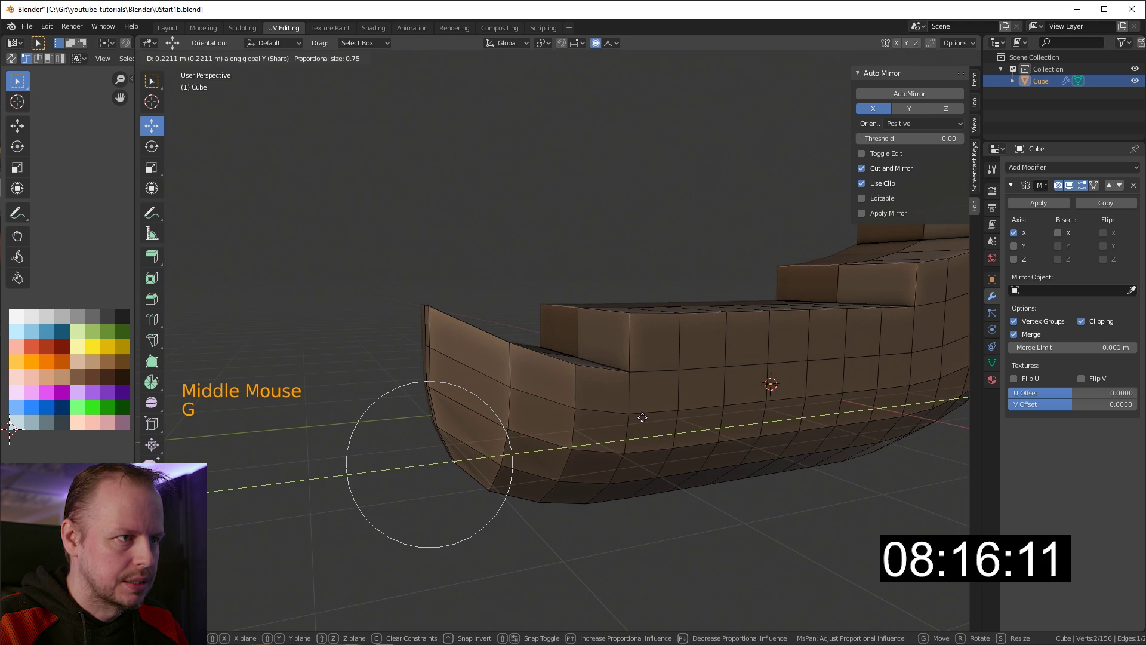
pyautogui.scroll(-3)
pyautogui.press('Tab')
pyautogui.middleClick(668, 391)
pyautogui.middleClick(652, 388)
pyautogui.middleClick(686, 393)
pyautogui.scroll(3)
pyautogui.middleClick(692, 380)
pyautogui.middleClick(546, 393)
pyautogui.press('3')
pyautogui.middleClick(431, 429)
# Step: Nudge the front vertices to round off the bow
pyautogui.click(518, 273)
pyautogui.press('Tab')
pyautogui.click(533, 244)
pyautogui.press('2')
pyautogui.click(534, 240)
pyautogui.click(568, 228)
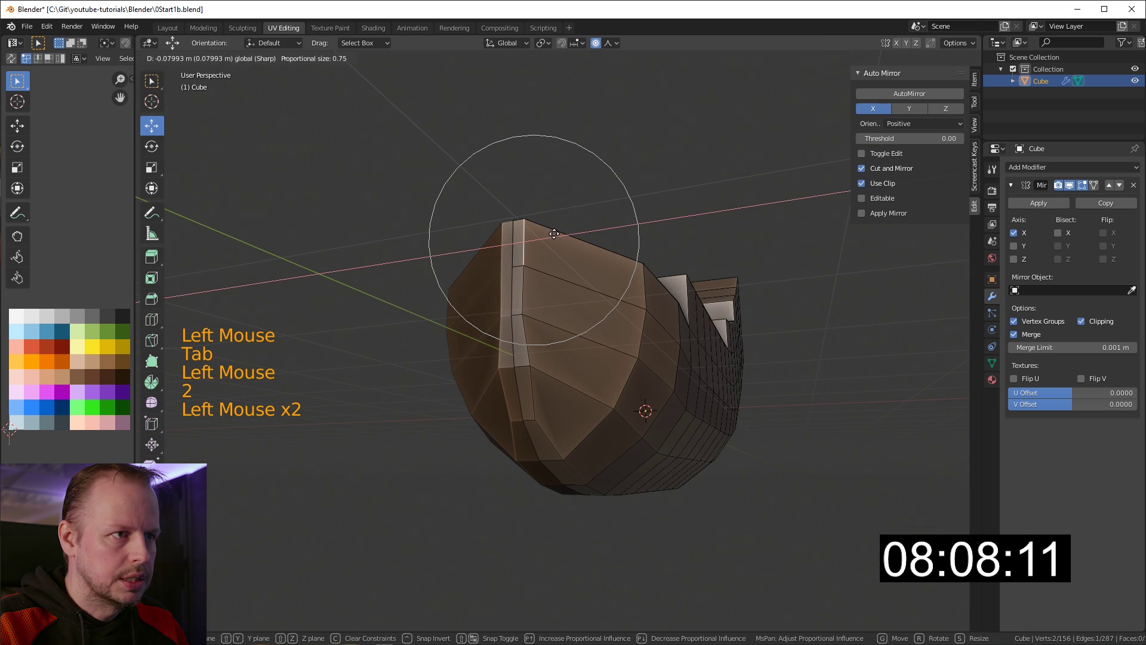
pyautogui.press('1')
pyautogui.click(528, 358)
pyautogui.click(562, 357)
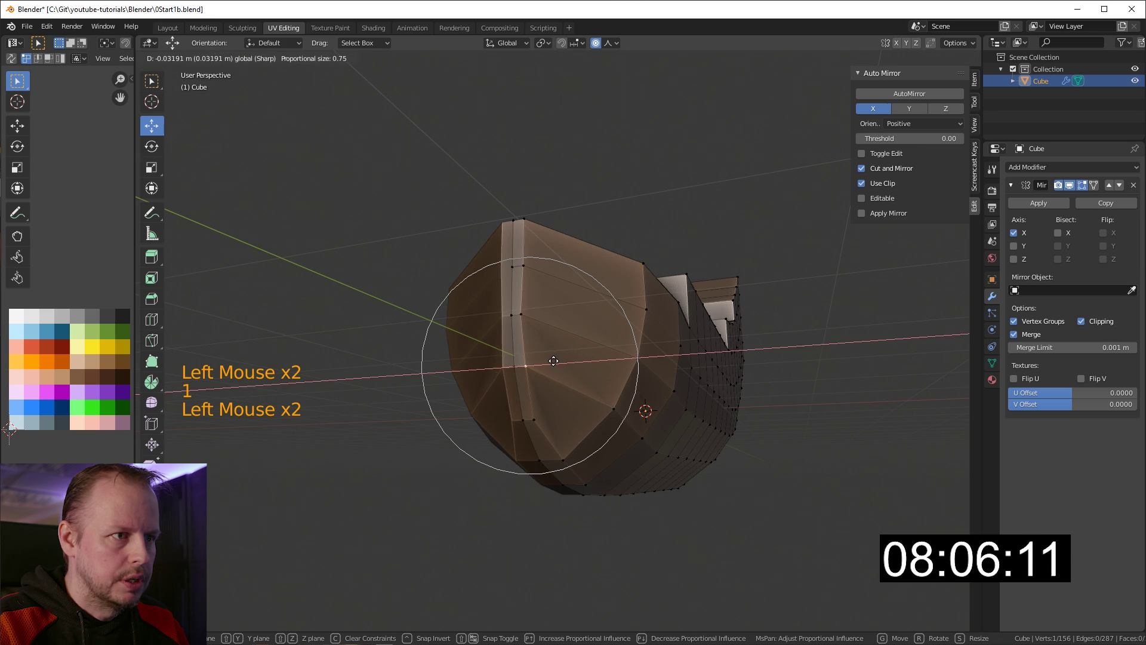
pyautogui.middleClick(612, 376)
pyautogui.press('2')
pyautogui.click(555, 314)
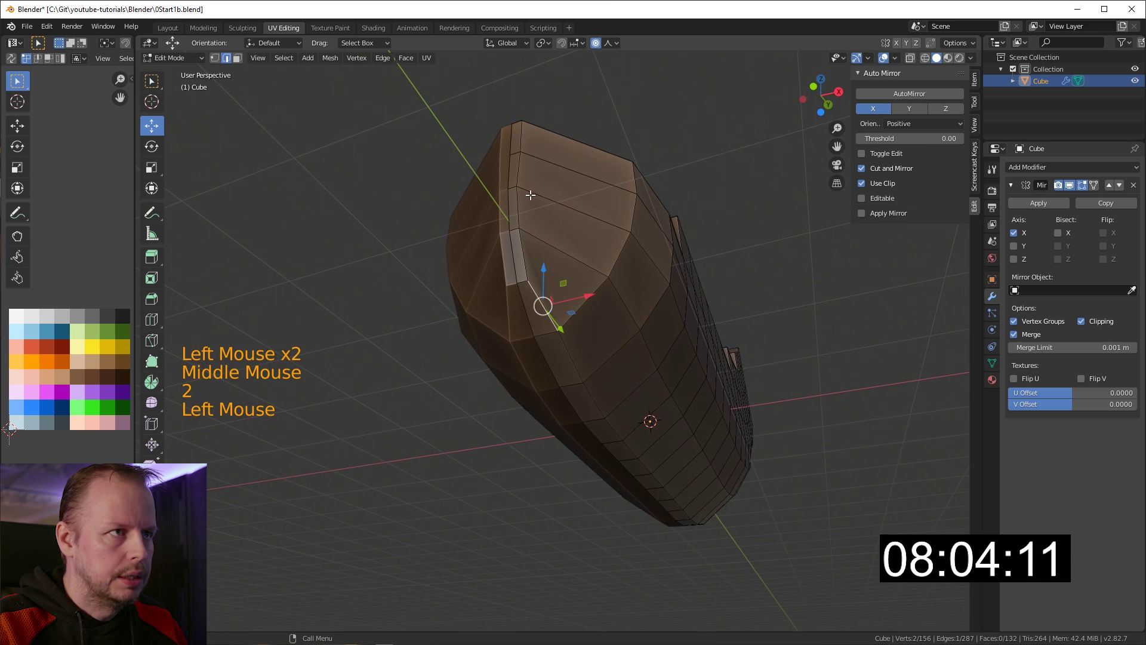
# Step: Move the bottom hull edge to shape the keel
pyautogui.middleClick(626, 304)
pyautogui.middleClick(804, 384)
pyautogui.scroll(-3)
pyautogui.middleClick(746, 347)
pyautogui.click(749, 273)
pyautogui.middleClick(667, 295)
pyautogui.click(683, 422)
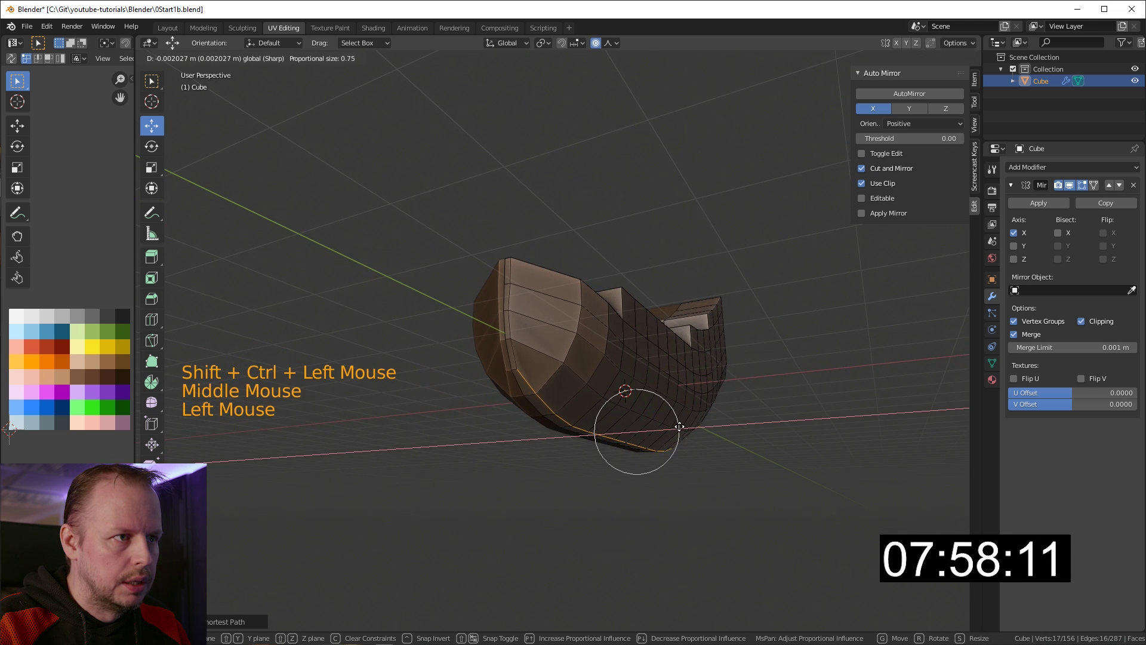
pyautogui.click(530, 381)
pyautogui.click(684, 430)
pyautogui.press('3')
pyautogui.click(508, 272)
# Step: Make final nudges to the lower hull edges while checking from below
pyautogui.middleClick(775, 339)
pyautogui.click(672, 370)
pyautogui.click(671, 371)
pyautogui.middleClick(665, 370)
pyautogui.scroll(3)
pyautogui.click(728, 321)
pyautogui.scroll(-3)
pyautogui.middleClick(660, 325)
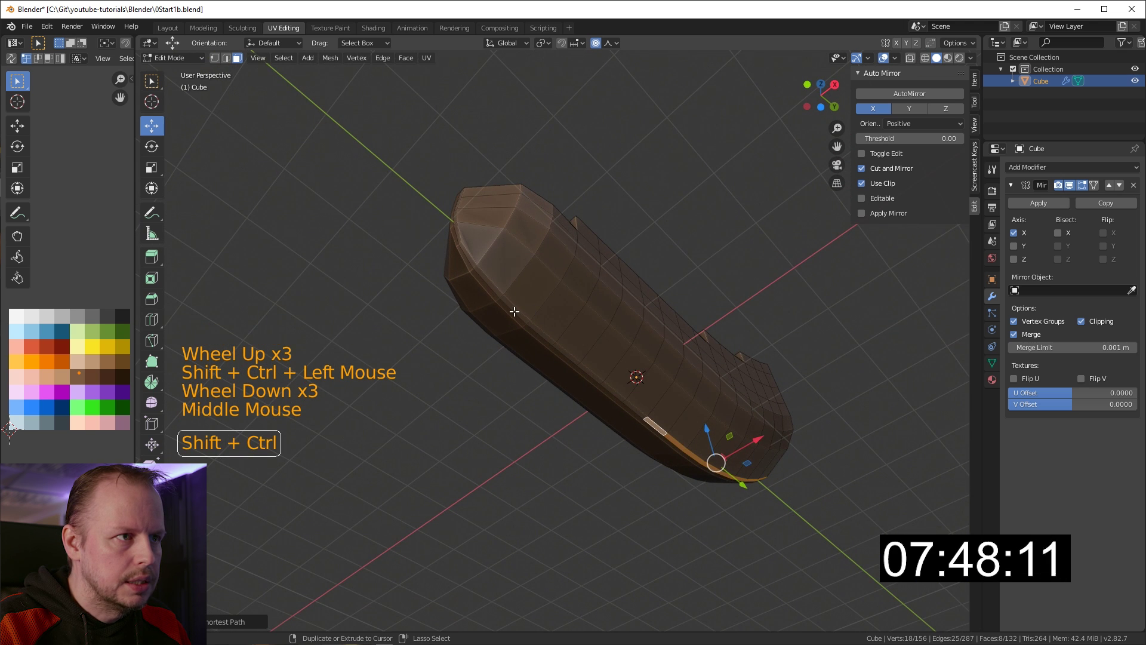
# Step: Select the upper hull faces toward the bow for the next raised deck level
pyautogui.click(516, 307)
pyautogui.middleClick(528, 283)
pyautogui.click(611, 286)
pyautogui.middleClick(671, 303)
pyautogui.press('ctrl+z')
pyautogui.middleClick(569, 343)
pyautogui.click(563, 395)
pyautogui.click(561, 368)
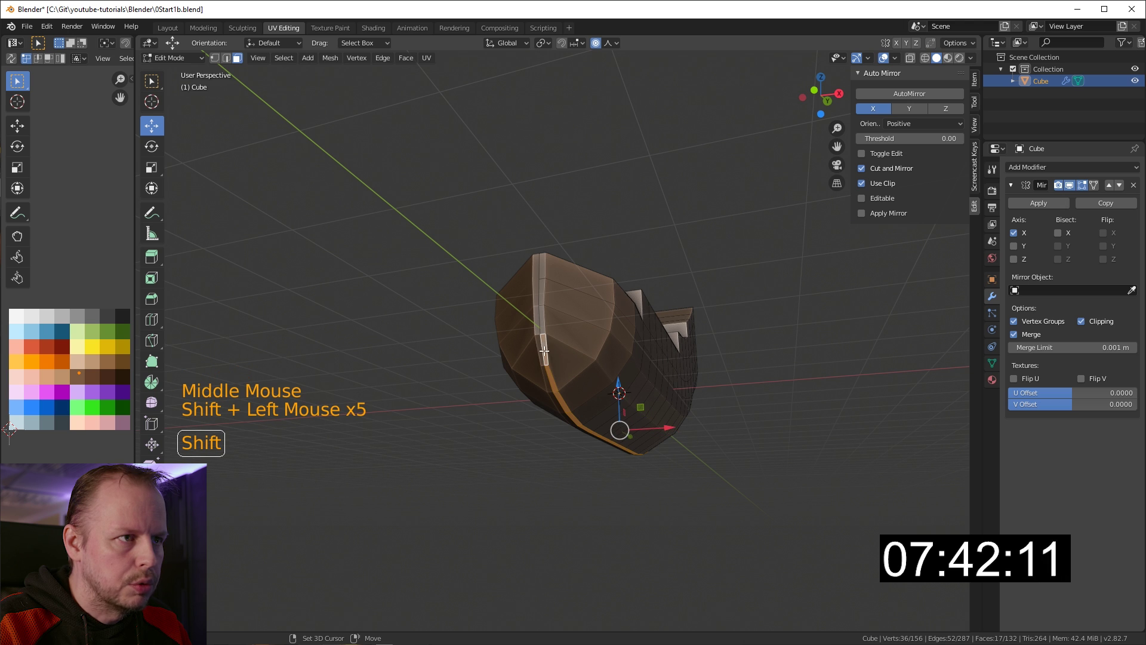
pyautogui.middleClick(645, 336)
pyautogui.scroll(3)
pyautogui.middleClick(835, 380)
# Step: Extrude the selected faces along their normals to form another stepped deck section
pyautogui.press('alt+e')
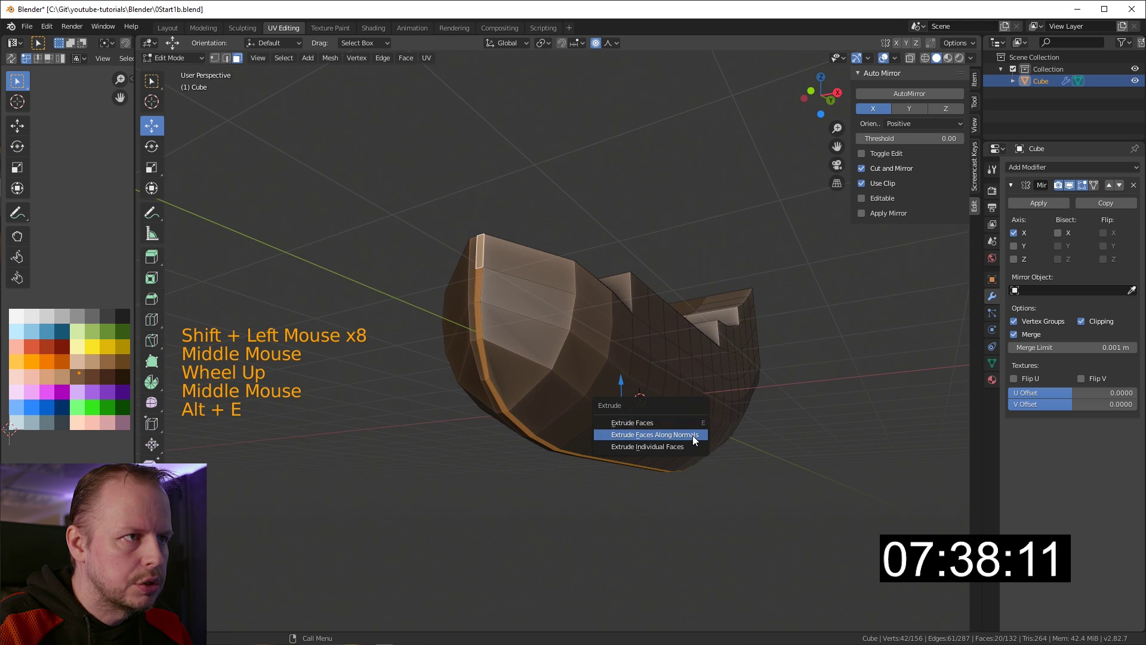
pyautogui.middleClick(708, 365)
pyautogui.scroll(3)
pyautogui.middleClick(540, 299)
pyautogui.middleClick(623, 370)
pyautogui.click(382, 448)
pyautogui.press('e')
pyautogui.click(371, 437)
pyautogui.middleClick(500, 436)
pyautogui.scroll(-3)
pyautogui.scroll(3)
pyautogui.scroll(-3)
pyautogui.middleClick(578, 399)
pyautogui.middleClick(723, 434)
pyautogui.press('e')
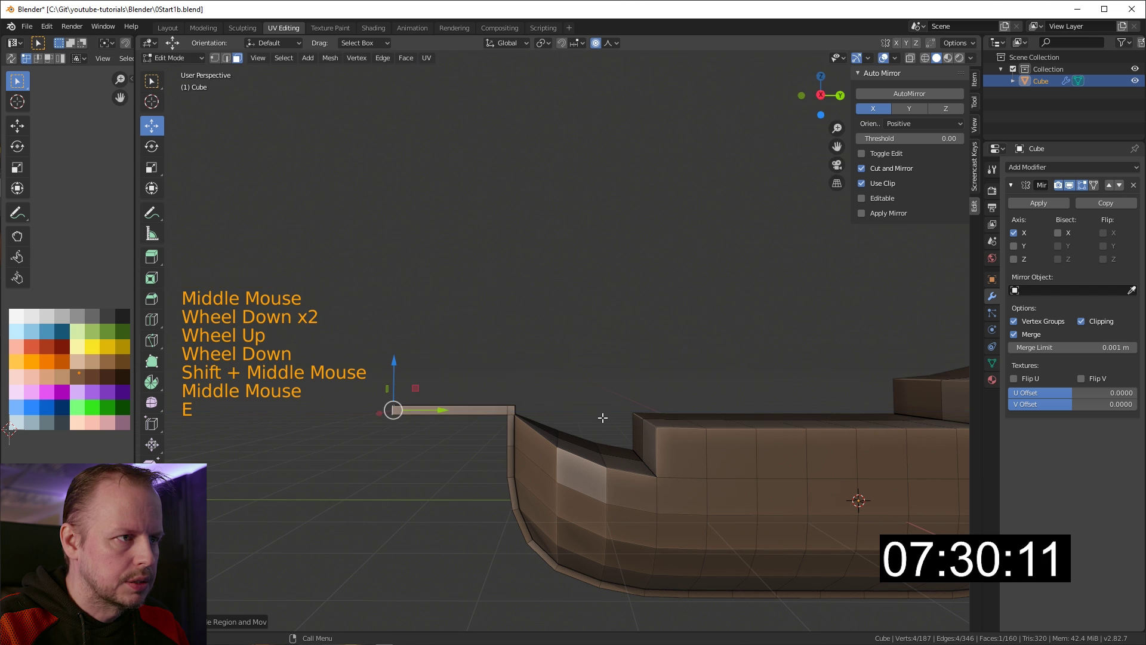
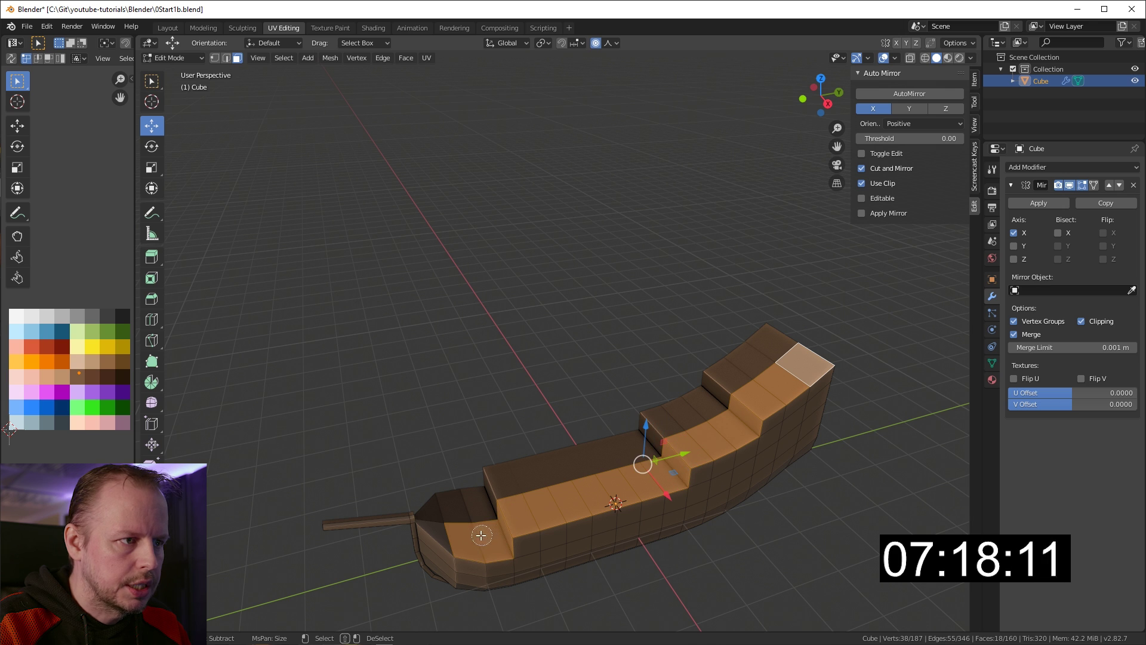
# Step: Inset the deck top faces and sink them below the rim to leave a railing edge
pyautogui.middleClick(704, 511)
pyautogui.press('i')
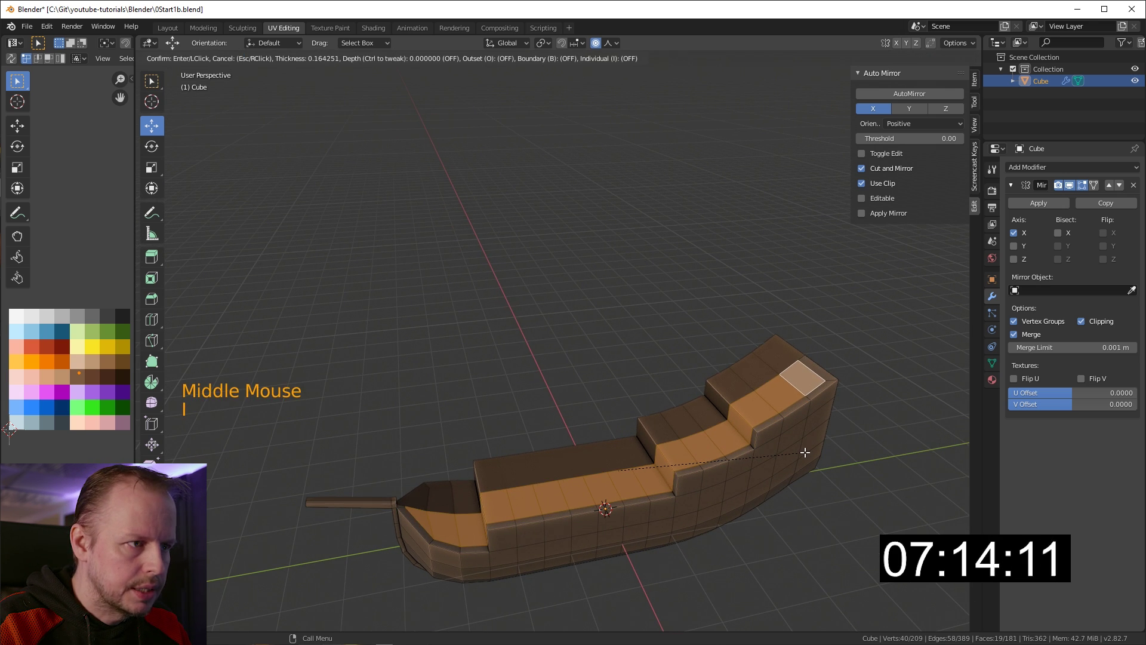
pyautogui.scroll(3)
pyautogui.press('alt+e')
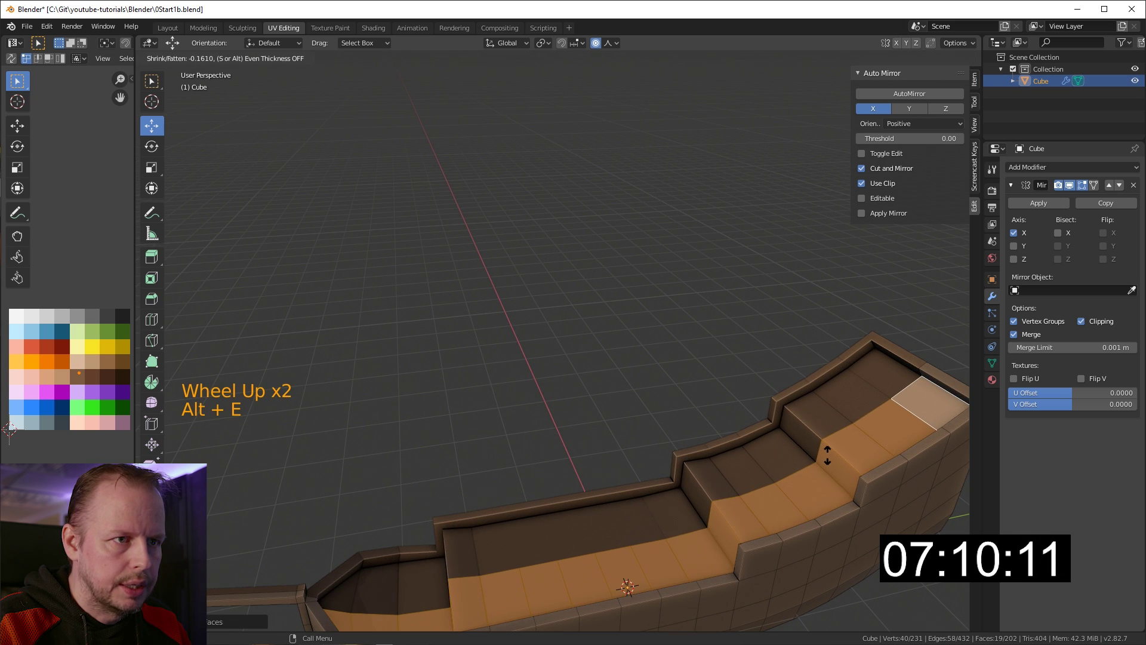
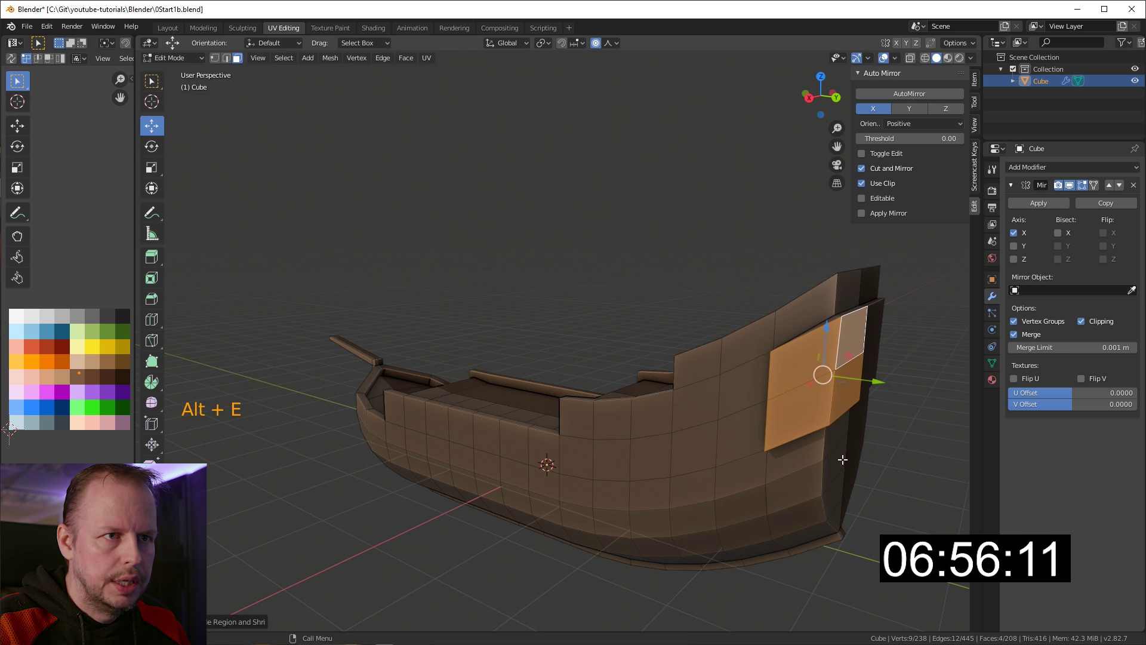
# Step: Select the stern faces, inset window frames and push the panes into the stern
pyautogui.click(801, 360)
pyautogui.click(811, 408)
pyautogui.click(855, 390)
pyautogui.press('alt+e')
pyautogui.click(817, 402)
pyautogui.click(851, 387)
pyautogui.middleClick(876, 382)
pyautogui.click(796, 358)
pyautogui.middleClick(810, 384)
pyautogui.press('i')
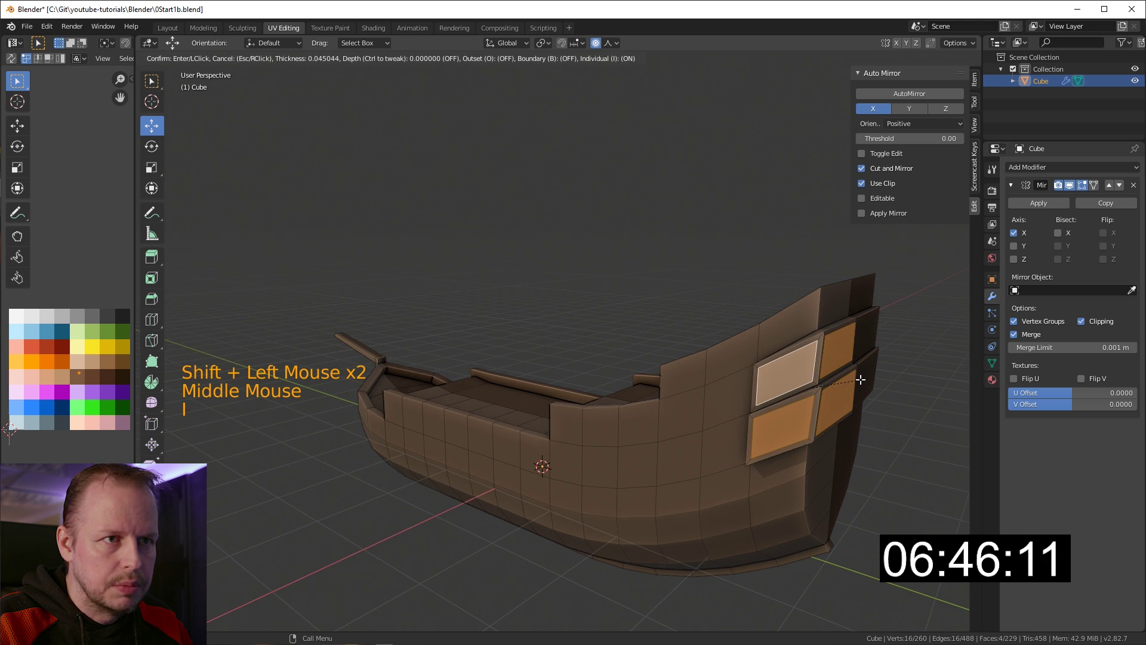
pyautogui.middleClick(856, 374)
pyautogui.press('alt+e')
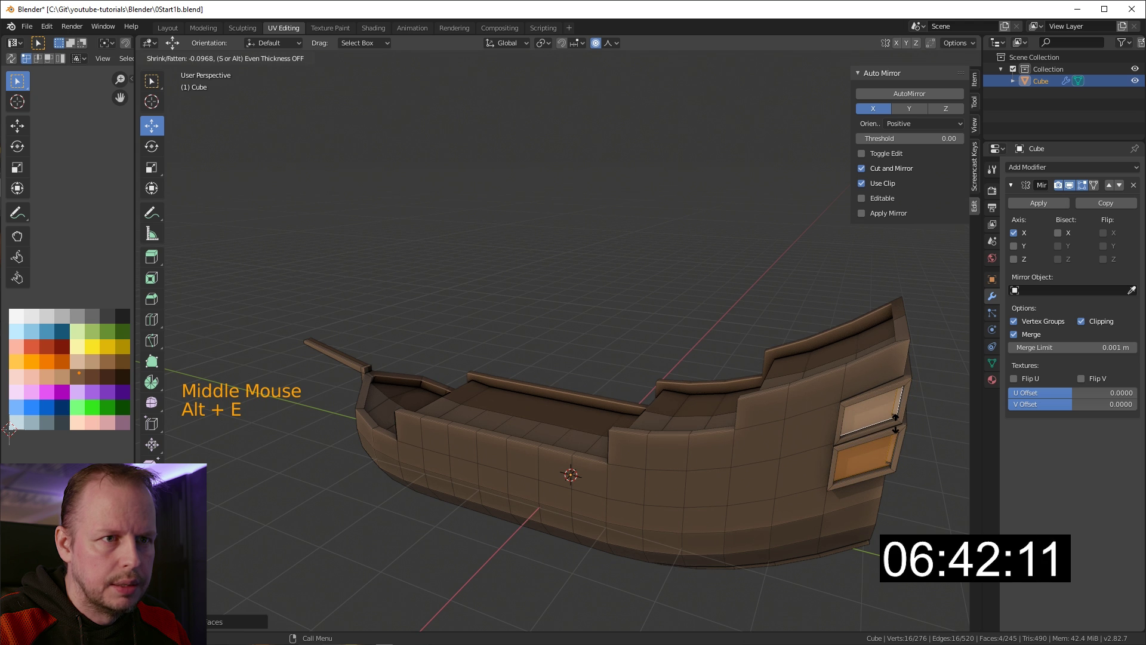
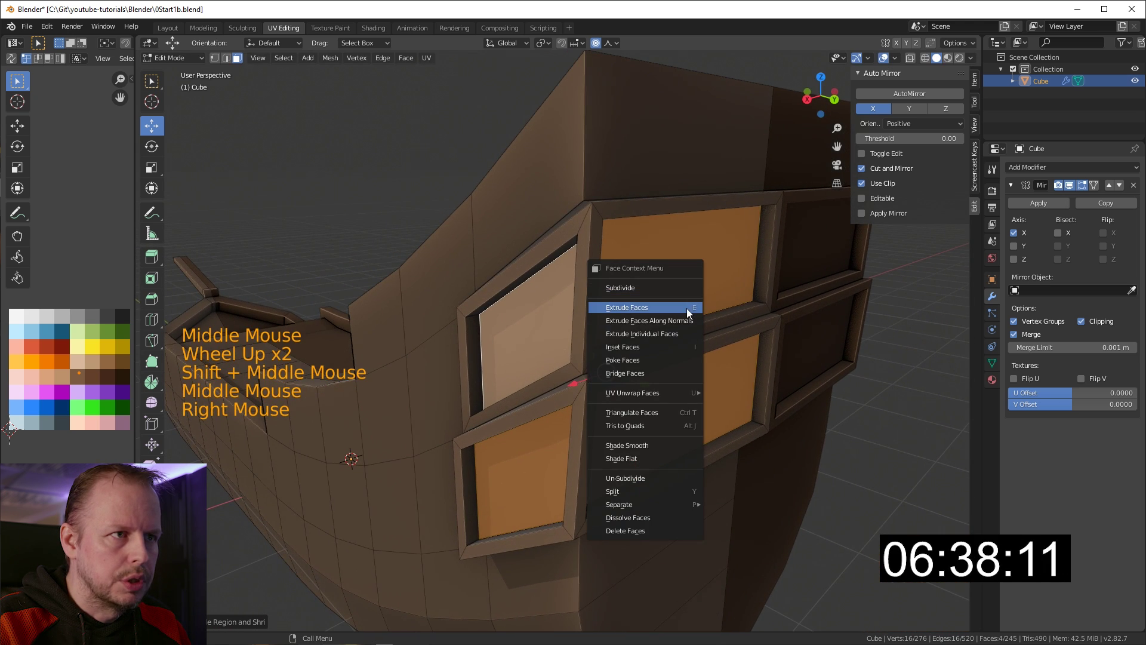
# Step: Divide the recessed stern windows into smaller individual panes with a second inset
pyautogui.scroll(-3)
pyautogui.middleClick(701, 301)
pyautogui.scroll(3)
pyautogui.middleClick(736, 331)
pyautogui.middleClick(644, 302)
pyautogui.scroll(-3)
pyautogui.press('i')
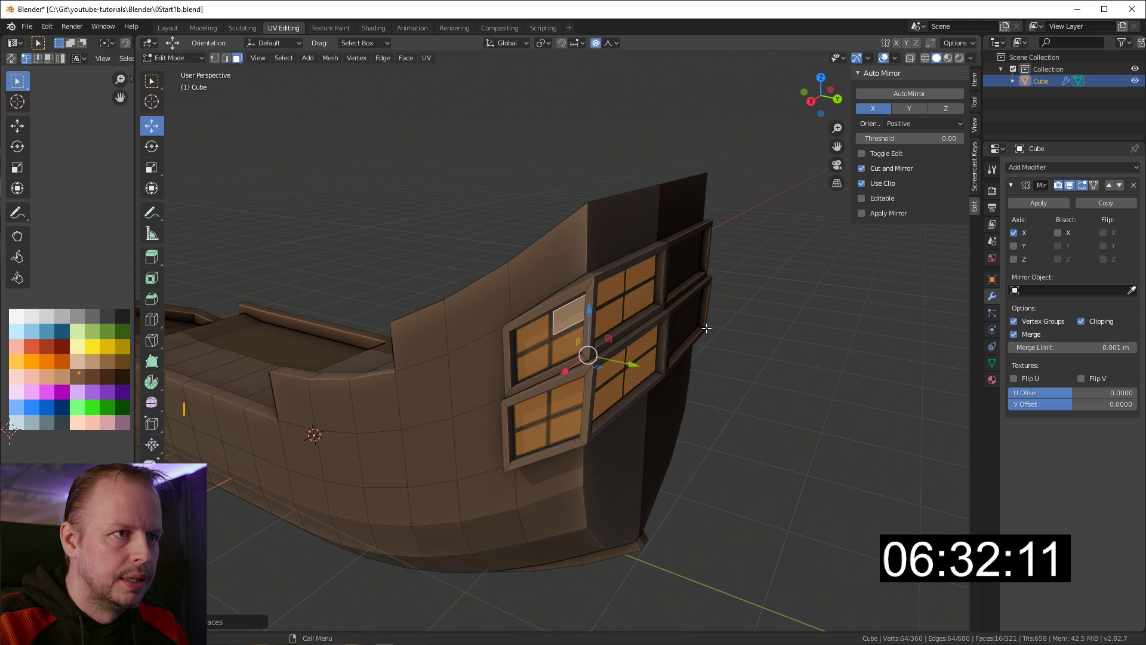
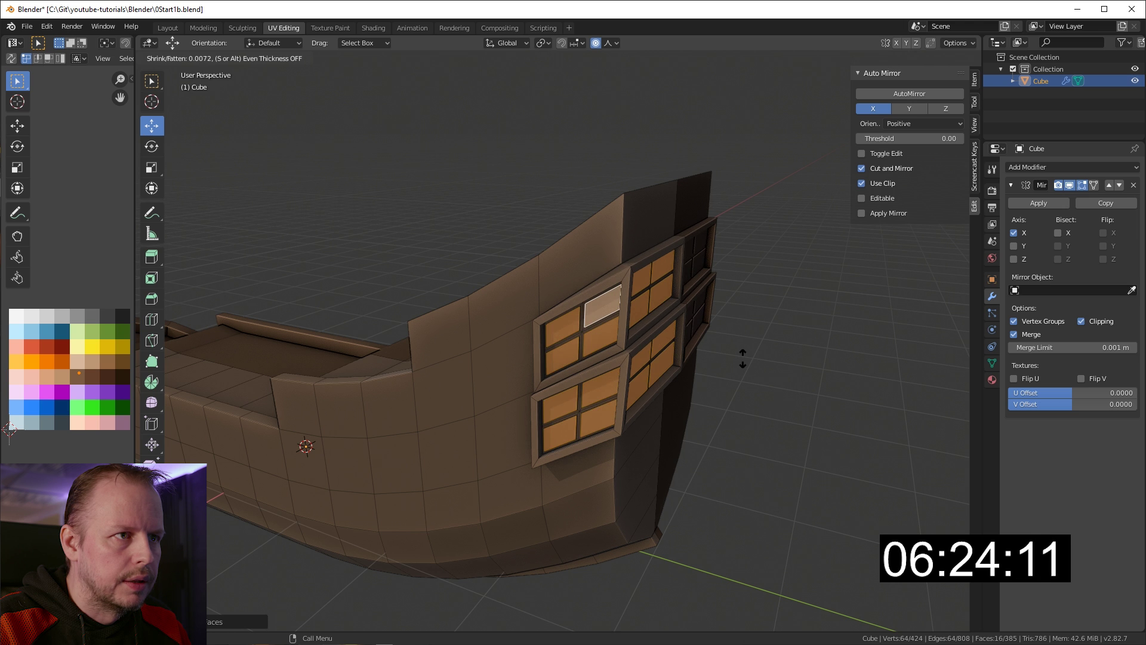
pyautogui.middleClick(742, 349)
pyautogui.scroll(3)
pyautogui.middleClick(794, 323)
pyautogui.scroll(-3)
pyautogui.scroll(3)
pyautogui.scroll(-3)
pyautogui.middleClick(729, 329)
# Step: Adjust the window pane faces, then leave Edit Mode to view the whole railed hull
pyautogui.press('KP_Decimal')
pyautogui.scroll(-3)
pyautogui.middleClick(732, 336)
pyautogui.click(626, 338)
pyautogui.press('ctrl+z')
pyautogui.press('o')
pyautogui.click(633, 341)
pyautogui.scroll(-3)
pyautogui.middleClick(630, 347)
pyautogui.press('g')
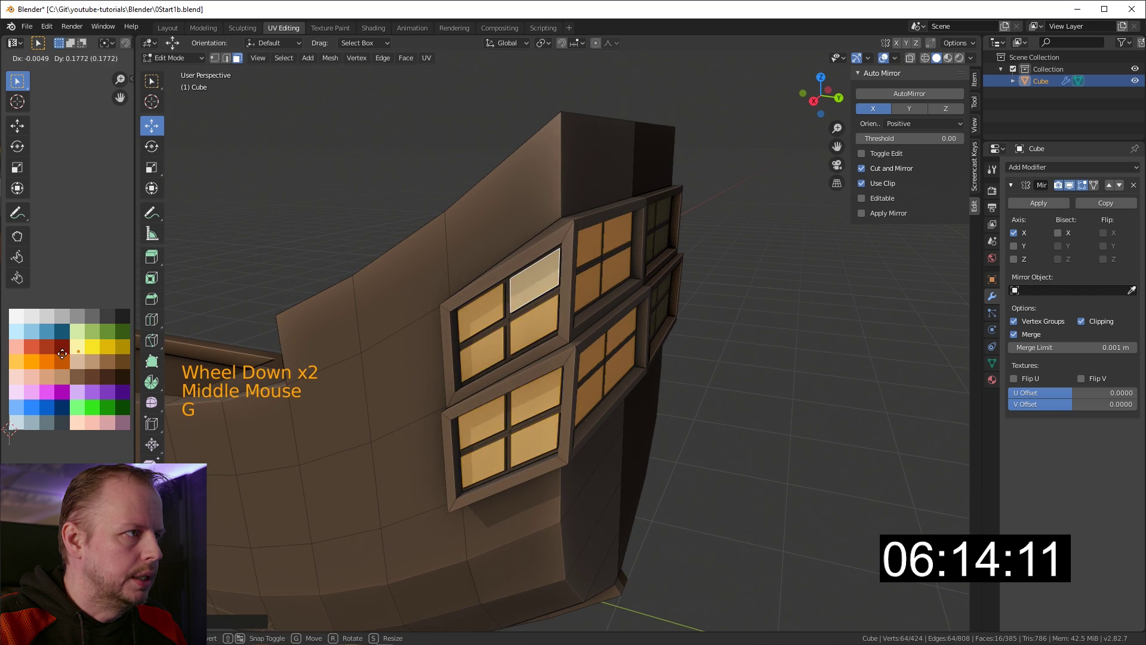
pyautogui.scroll(-3)
pyautogui.press('Tab')
pyautogui.middleClick(549, 338)
pyautogui.middleClick(515, 334)
pyautogui.scroll(-3)
pyautogui.middleClick(501, 306)
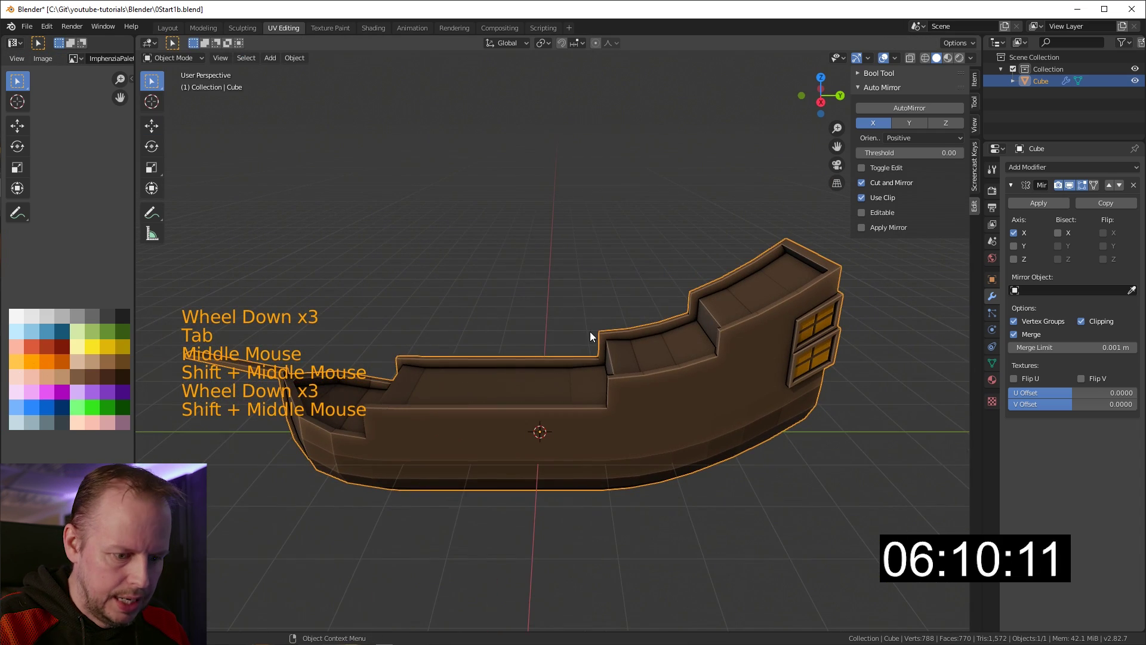
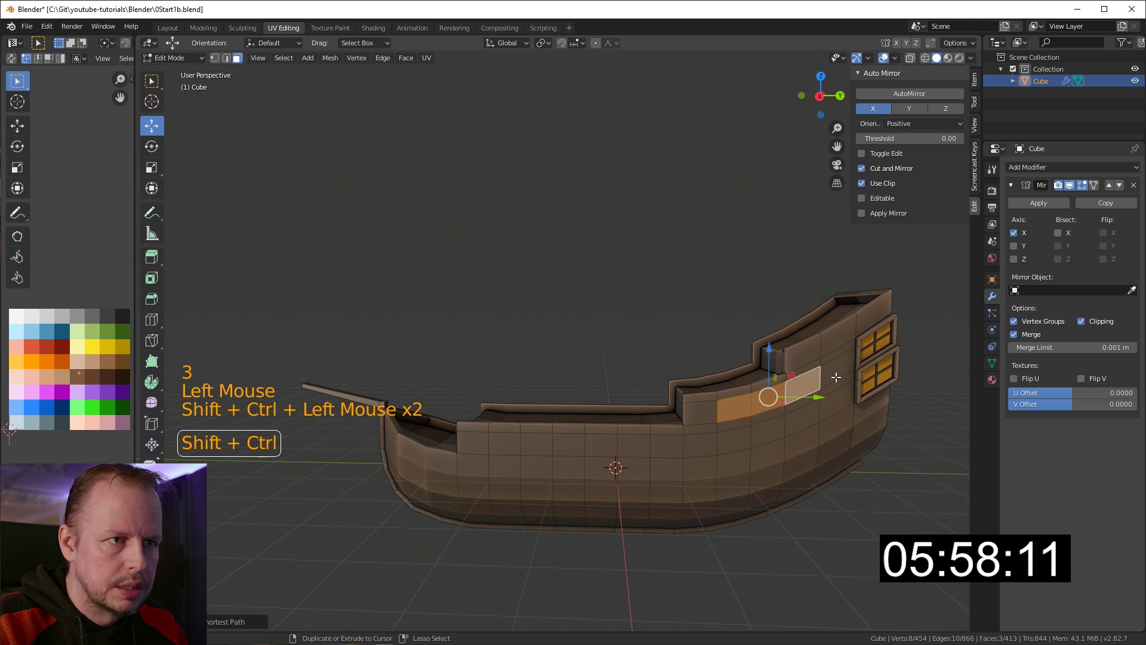
# Step: Select two rows of hull side faces and inset each one individually as gun ports
pyautogui.doubleClick(508, 441)
pyautogui.click(511, 444)
pyautogui.click(765, 432)
pyautogui.click(514, 467)
pyautogui.click(763, 449)
pyautogui.click(740, 405)
pyautogui.click(781, 398)
pyautogui.click(796, 388)
pyautogui.scroll(3)
pyautogui.press('i')
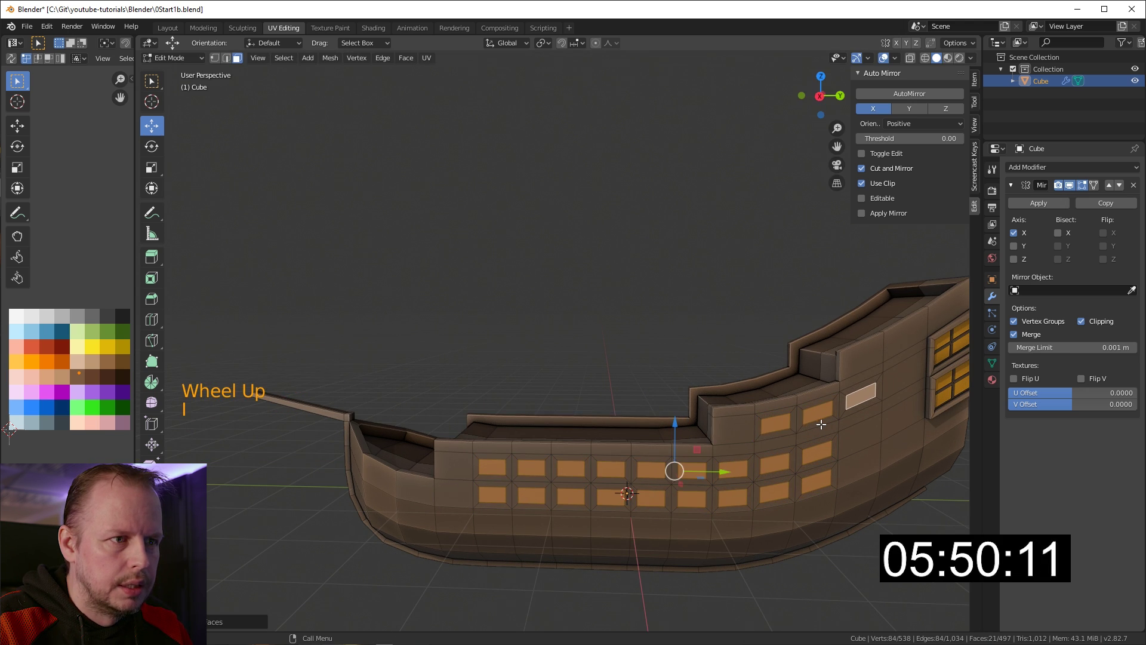
# Step: Recess the gun port faces into the hull and start adding a cylinder for a cannon
pyautogui.middleClick(739, 426)
pyautogui.middleClick(776, 424)
pyautogui.middleClick(717, 399)
pyautogui.scroll(3)
pyautogui.press('alt+e')
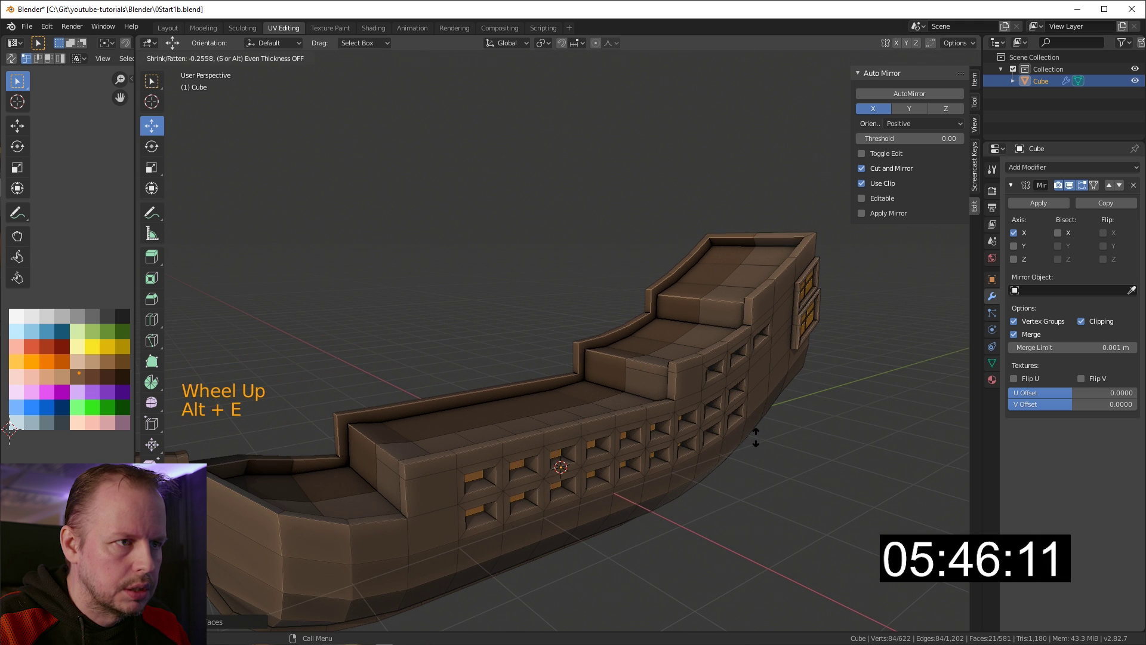
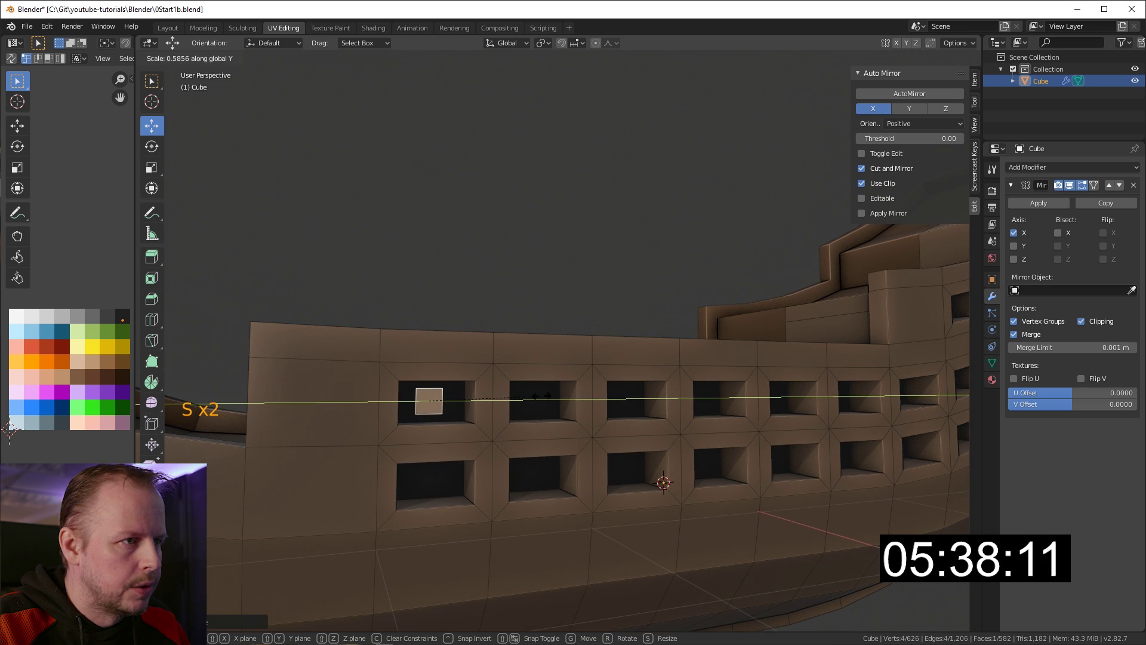
pyautogui.scroll(3)
pyautogui.rightClick(235, 496)
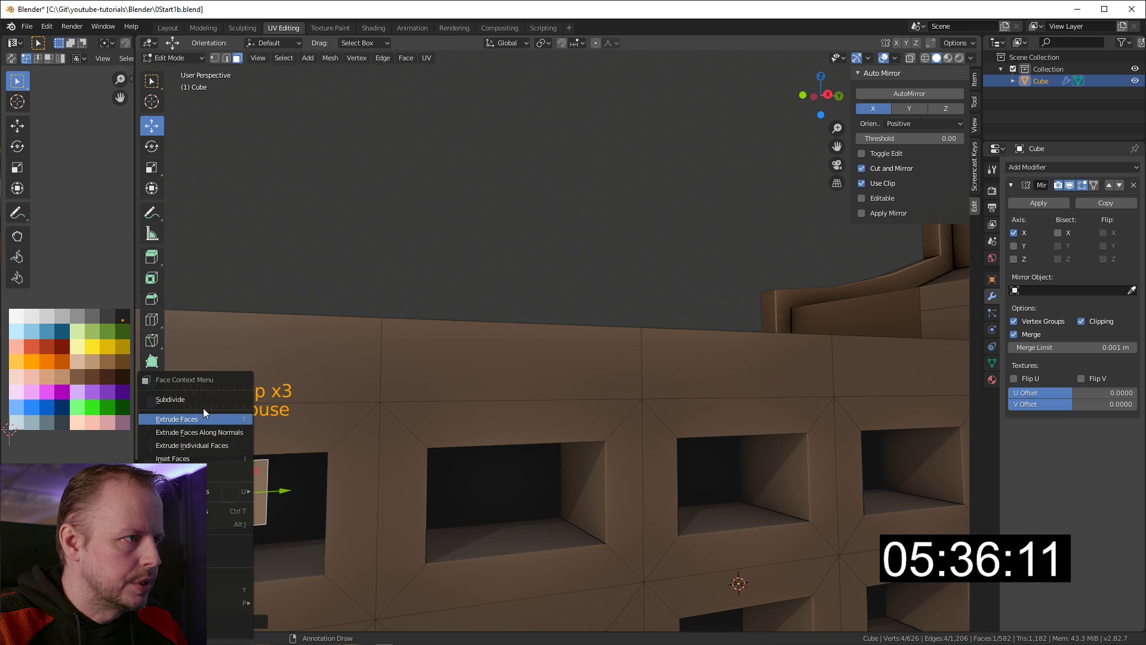
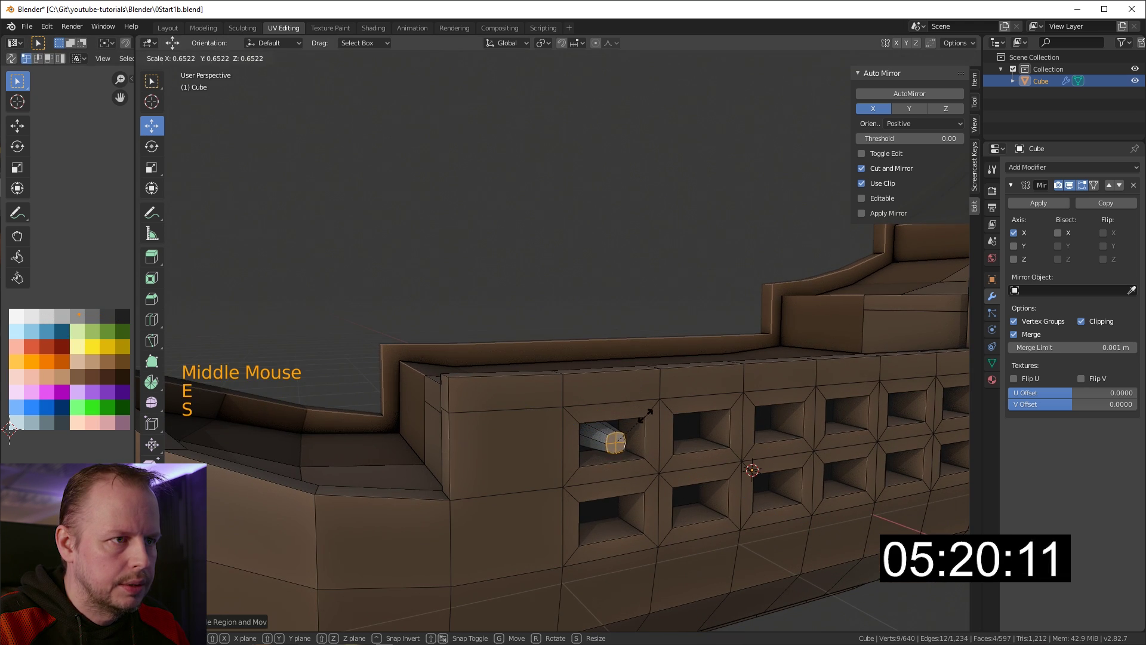
# Step: Extrude, scale and inset the cylinder's end face into a cannon muzzle
pyautogui.middleClick(669, 465)
pyautogui.click(688, 508)
pyautogui.press('e')
pyautogui.press('s')
pyautogui.press('e')
pyautogui.press('e')
pyautogui.press('s')
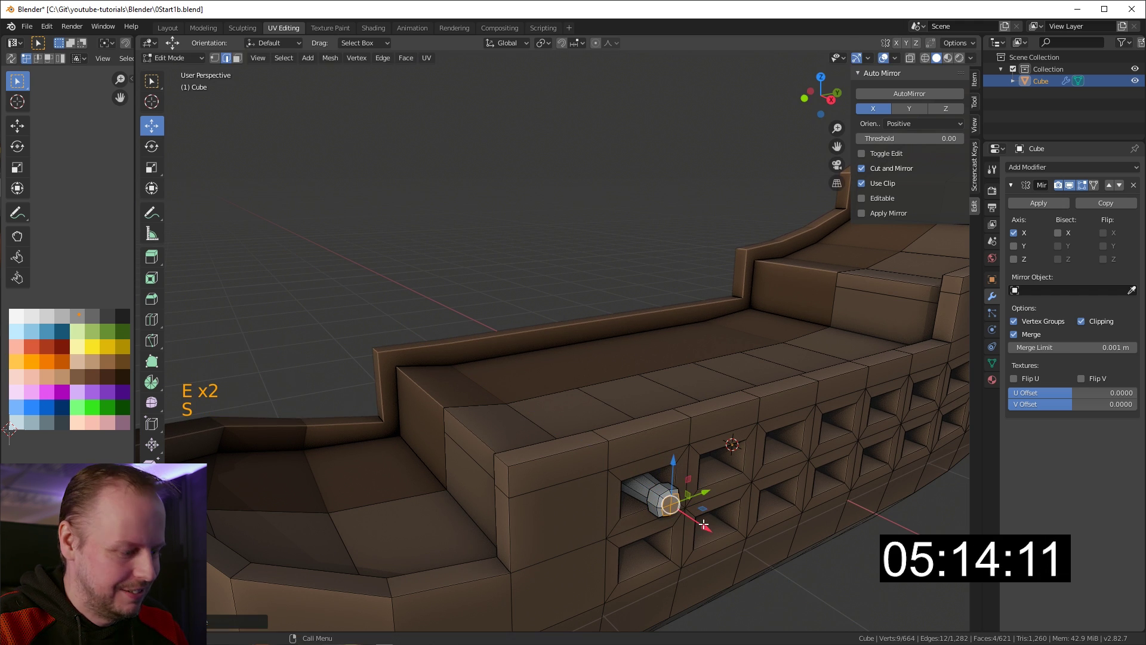
pyautogui.press('i')
pyautogui.press('ctrl+z')
pyautogui.press('i')
pyautogui.press('e')
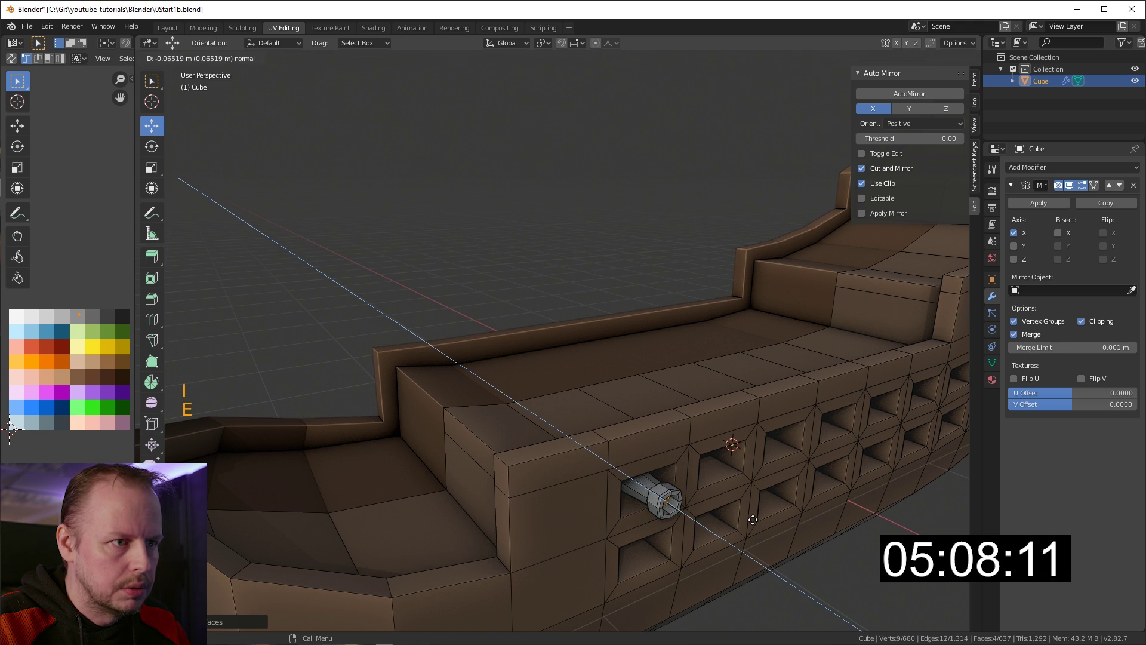
pyautogui.press('ctrl+KP_Add')
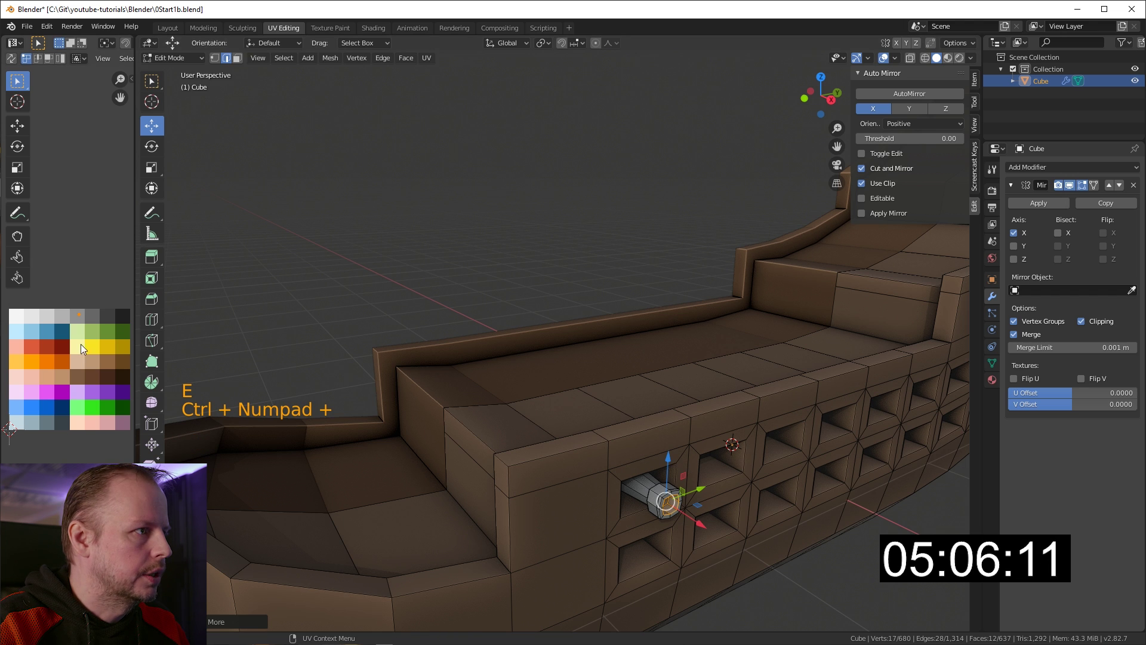
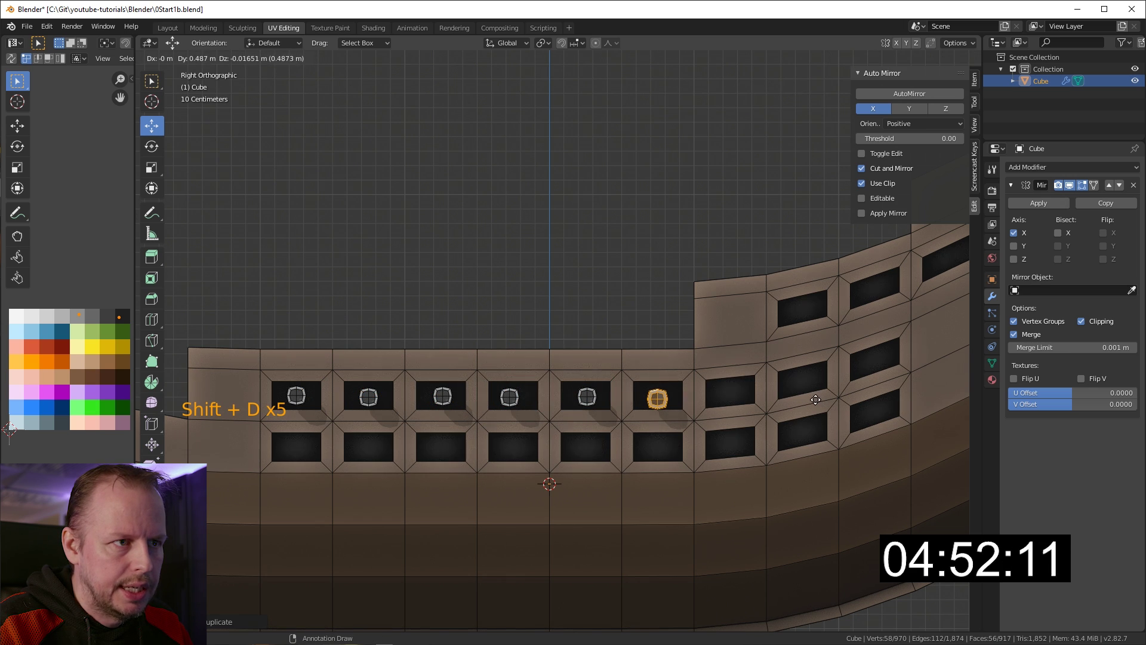
# Step: Duplicate the cannon barrel into the neighbouring gun ports along the hull
pyautogui.press('shift+d')
pyautogui.press('shift+d')
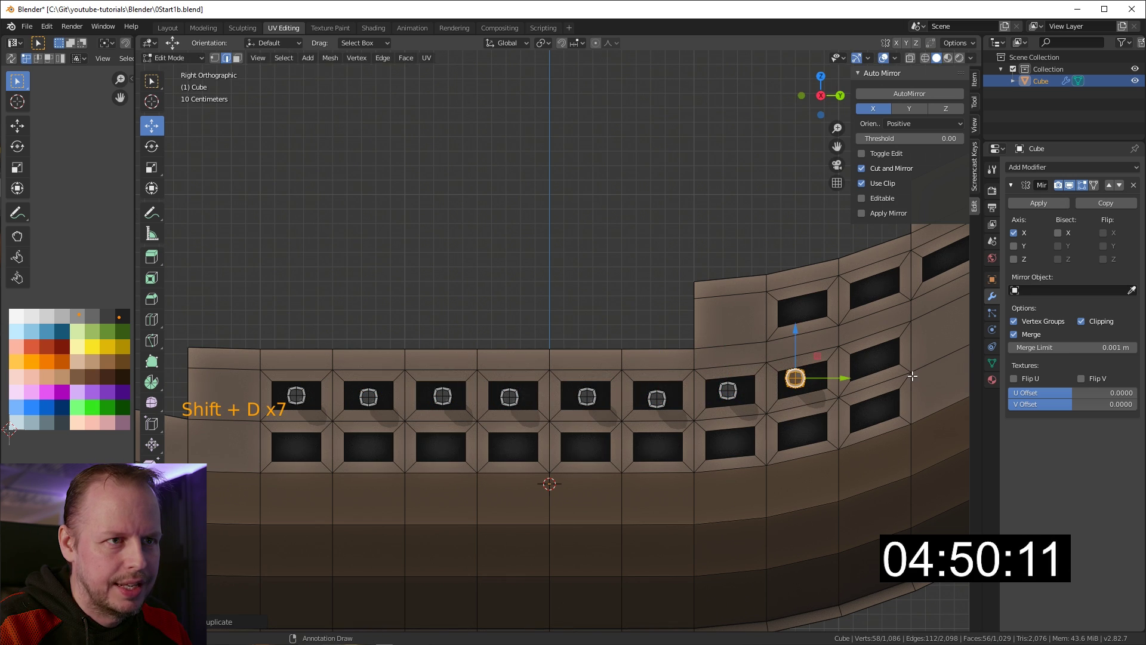
pyautogui.press('g')
pyautogui.press('shift+d')
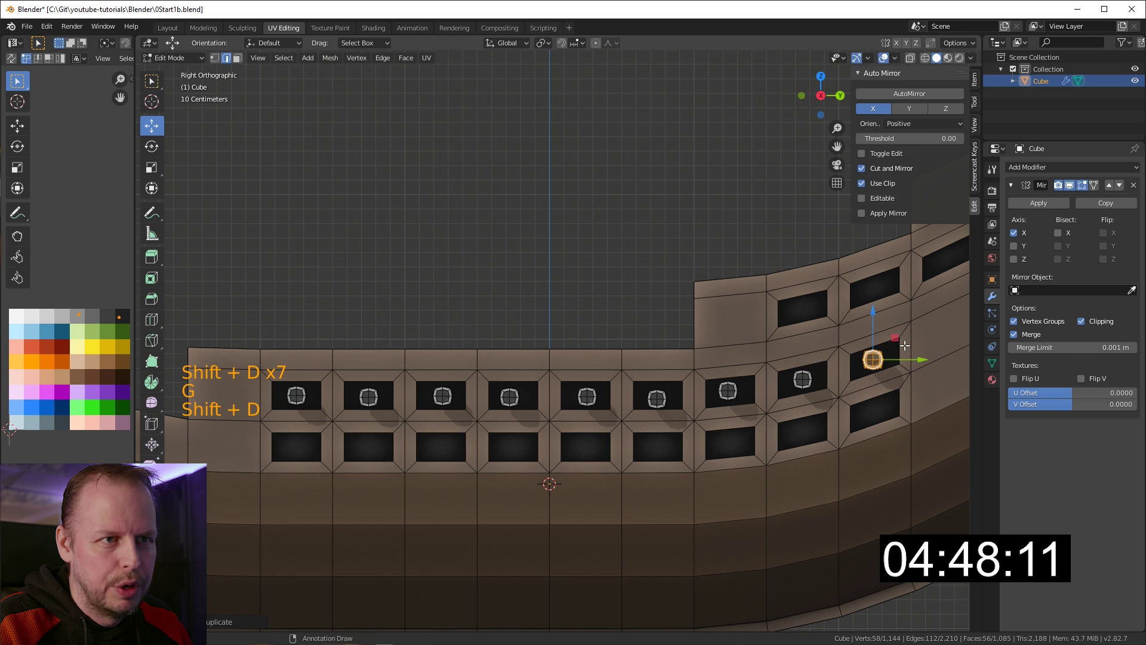
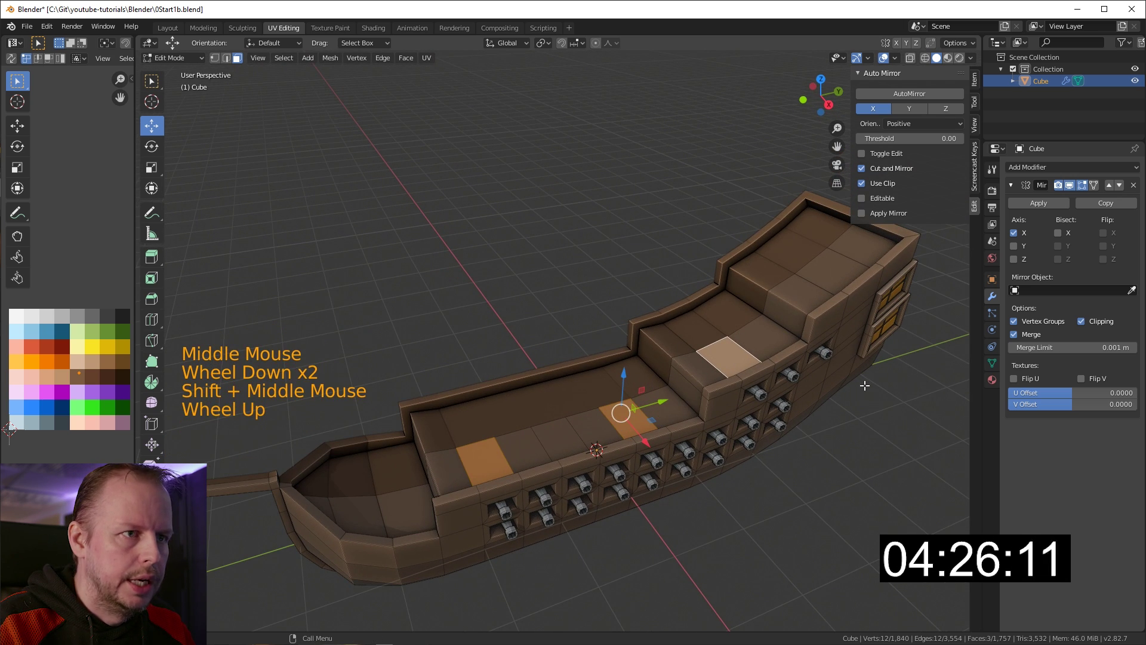
# Step: Duplicate and shrink deck faces into mast bases, then scale the selected mast taller
pyautogui.press('shift+d')
pyautogui.press('s')
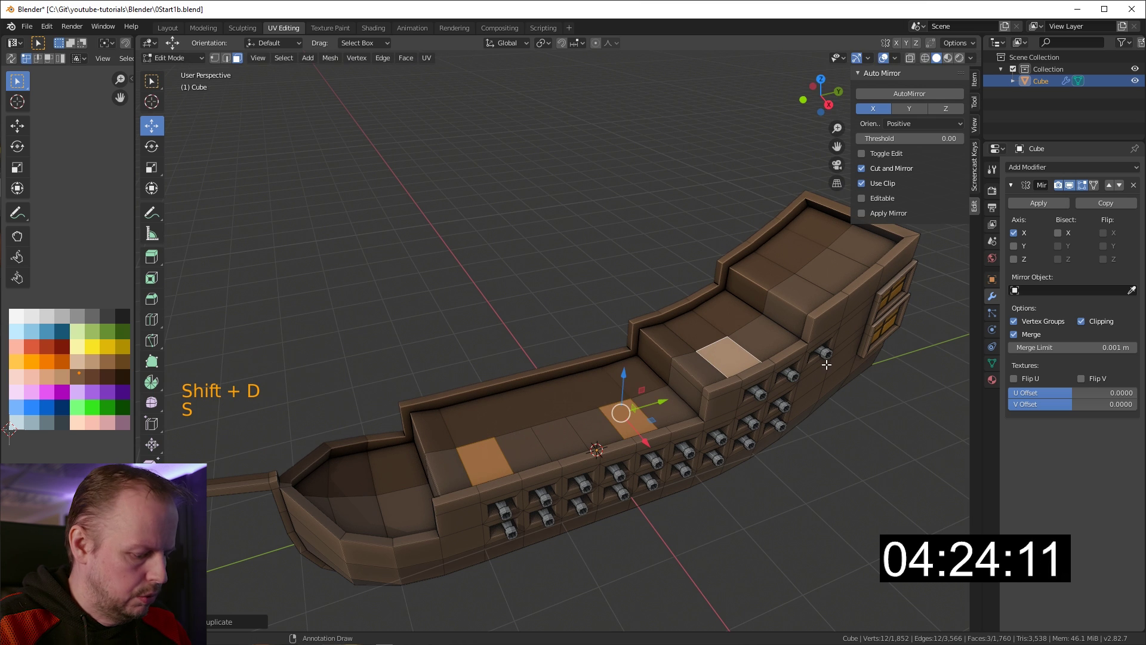
pyautogui.press('.')
pyautogui.press('.')
pyautogui.press('s')
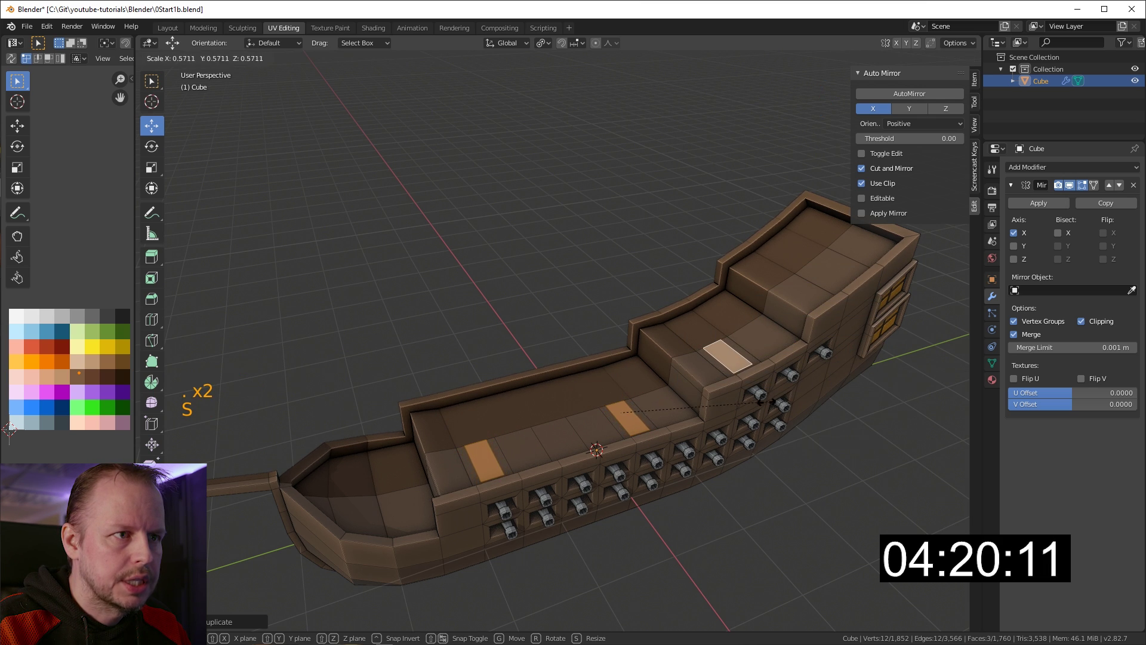
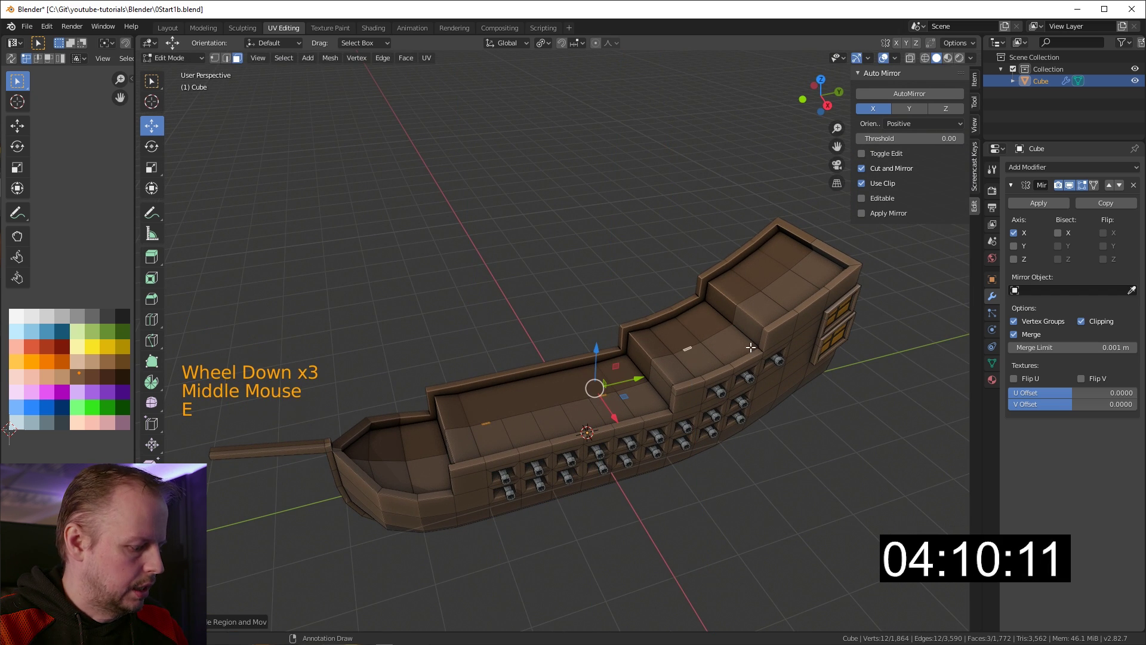
pyautogui.click(599, 350)
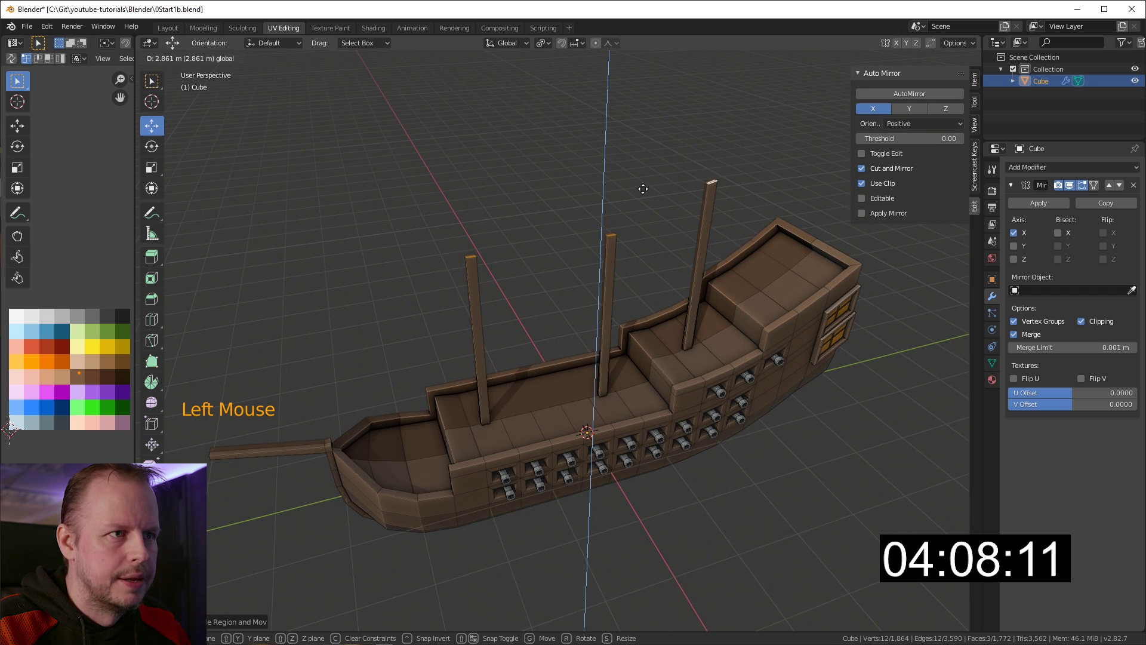
pyautogui.press('s')
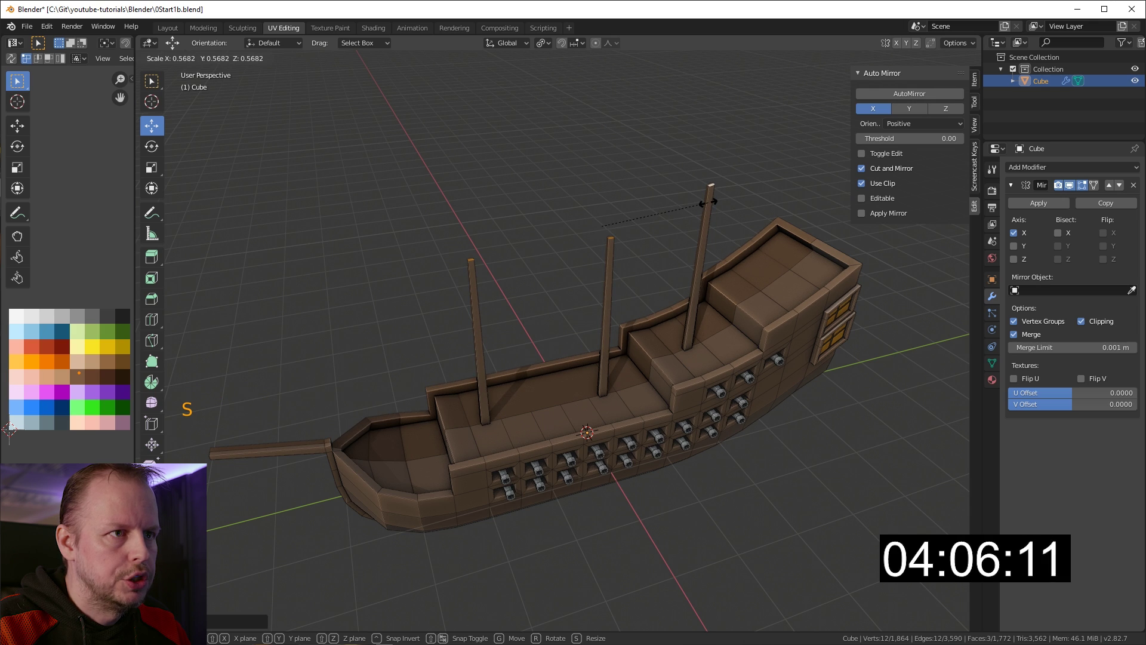
# Step: Orbit and zoom around the masts, ending framed on the top of the tallest mast
pyautogui.middleClick(711, 213)
pyautogui.scroll(3)
pyautogui.click(646, 204)
pyautogui.click(642, 202)
pyautogui.scroll(-3)
pyautogui.middleClick(666, 234)
pyautogui.scroll(-3)
pyautogui.middleClick(690, 211)
pyautogui.click(569, 292)
pyautogui.scroll(-3)
pyautogui.middleClick(624, 319)
pyautogui.middleClick(668, 306)
pyautogui.scroll(3)
pyautogui.middleClick(692, 297)
pyautogui.scroll(-3)
pyautogui.middleClick(615, 321)
pyautogui.scroll(3)
pyautogui.click(574, 192)
pyautogui.scroll(-3)
pyautogui.middleClick(635, 311)
pyautogui.middleClick(583, 288)
pyautogui.middleClick(608, 301)
pyautogui.middleClick(704, 340)
pyautogui.middleClick(730, 353)
pyautogui.middleClick(687, 351)
pyautogui.middleClick(740, 318)
pyautogui.middleClick(595, 338)
pyautogui.scroll(3)
pyautogui.middleClick(634, 343)
# Step: Add an edge loop high up on the tallest mast with Ctrl+R
pyautogui.middleClick(726, 149)
pyautogui.press('ctrl+r')
pyautogui.press('ctrl+r')
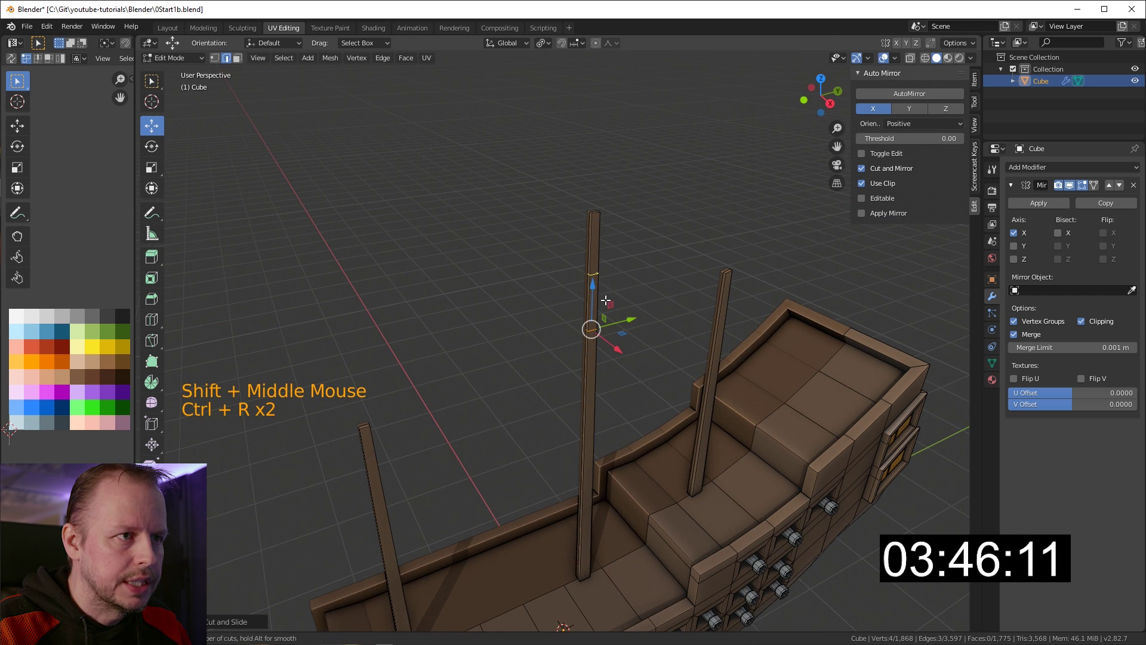
pyautogui.scroll(3)
# Step: Extrude a side face of the mast and spread it into a flat crow's nest platform
pyautogui.press('3')
pyautogui.click(663, 292)
pyautogui.middleClick(702, 293)
pyautogui.press('.')
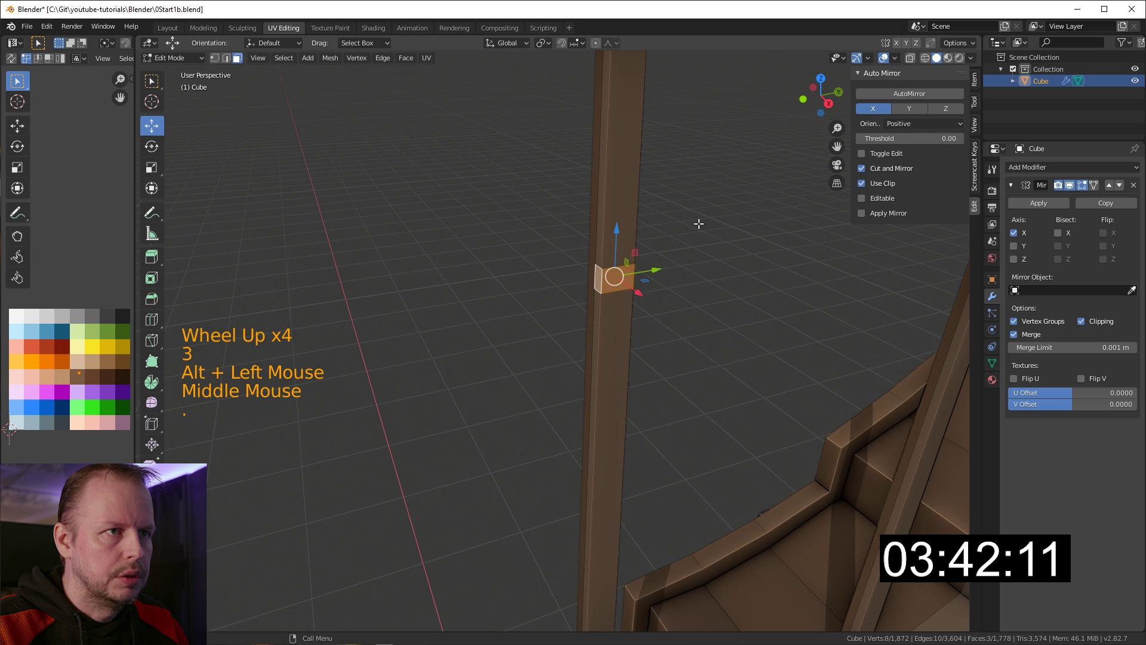
pyautogui.middleClick(748, 374)
pyautogui.press('alt+e')
pyautogui.press('alt+e')
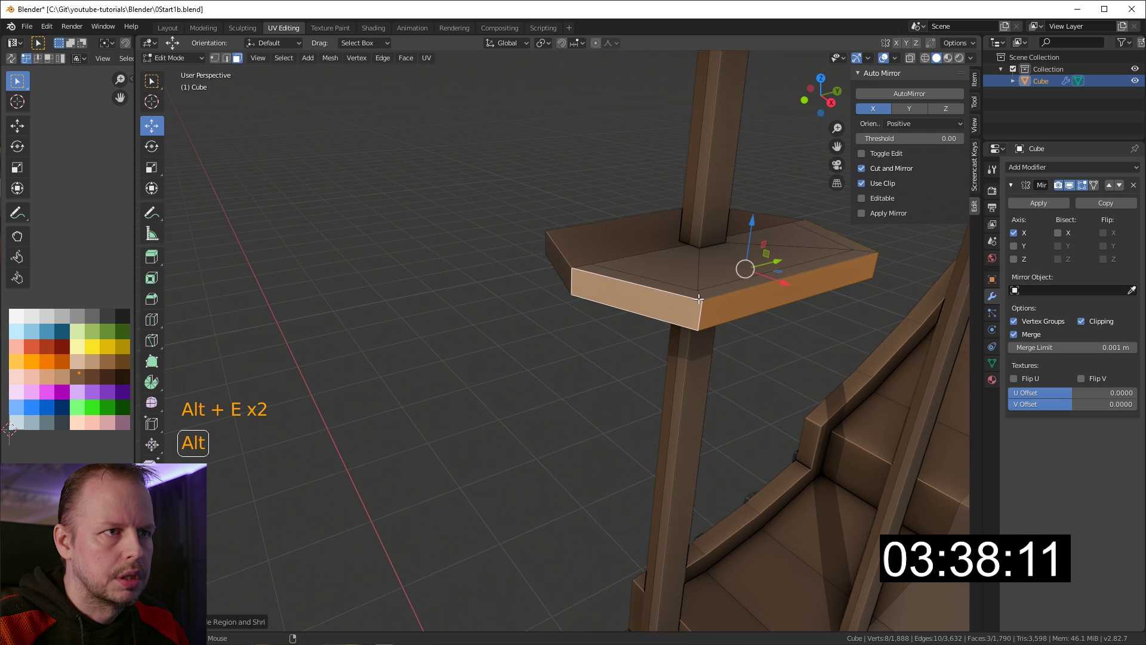
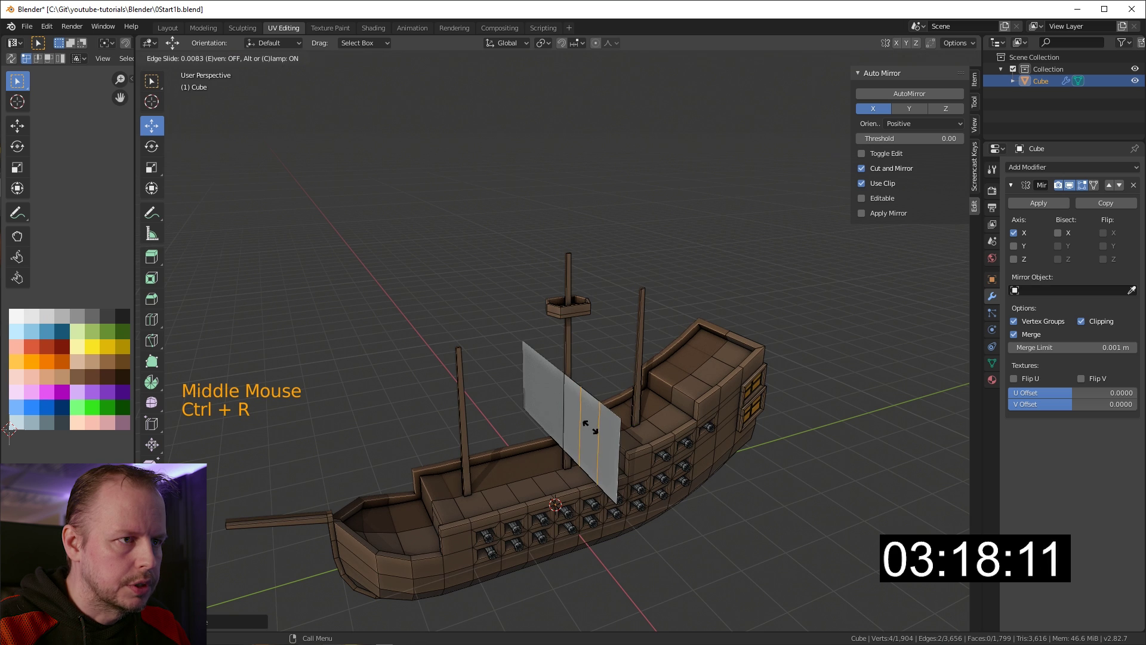
# Step: Loop-cut the flat sail into strips and select its middle faces
pyautogui.press('ctrl+r')
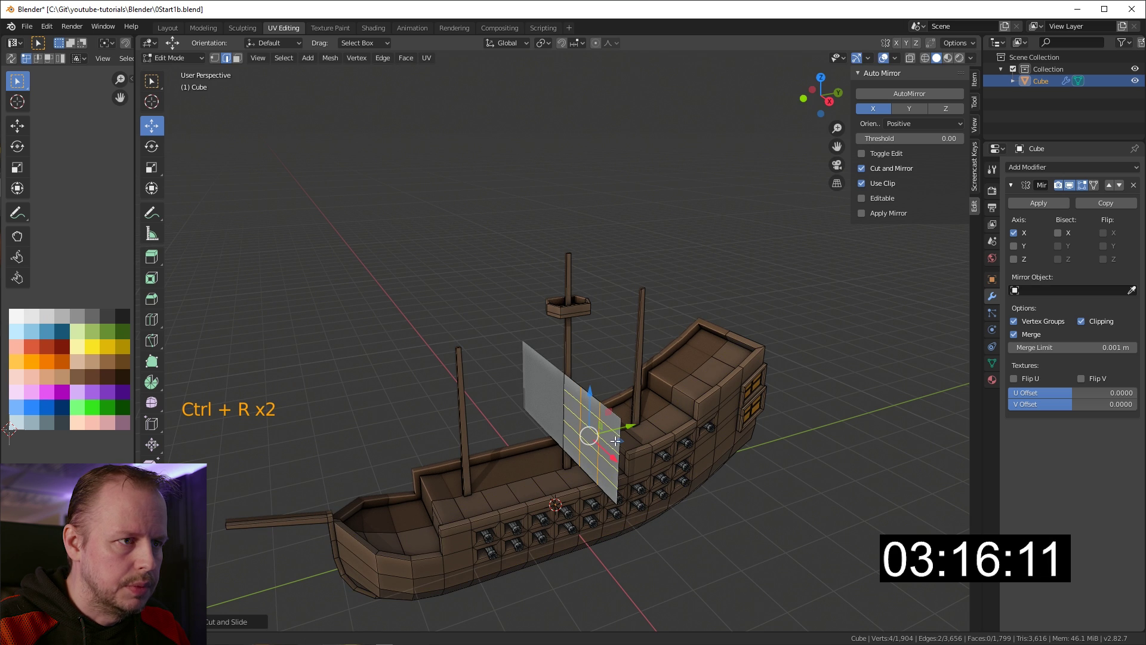
pyautogui.press('3')
pyautogui.click(575, 417)
pyautogui.click(618, 453)
pyautogui.click(598, 46)
pyautogui.middleClick(638, 360)
pyautogui.scroll(-3)
pyautogui.scroll(3)
pyautogui.click(623, 46)
pyautogui.middleClick(660, 280)
pyautogui.middleClick(647, 288)
# Step: Push the sail's middle column forward with proportional falloff so it bows outward
pyautogui.press('g')
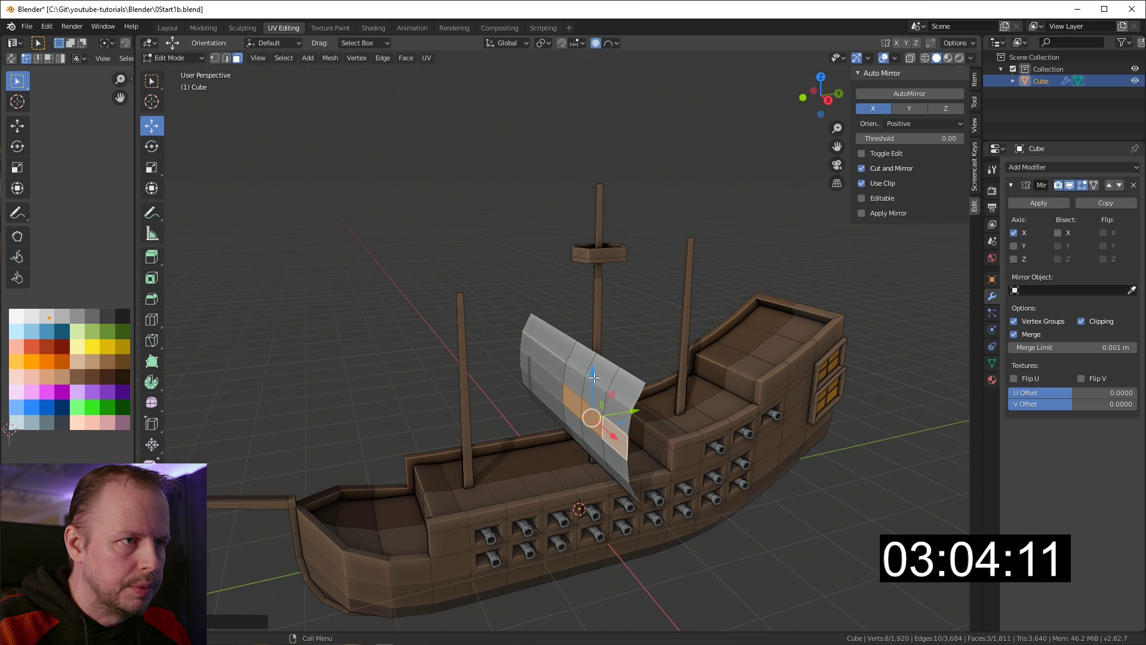
pyautogui.click(592, 371)
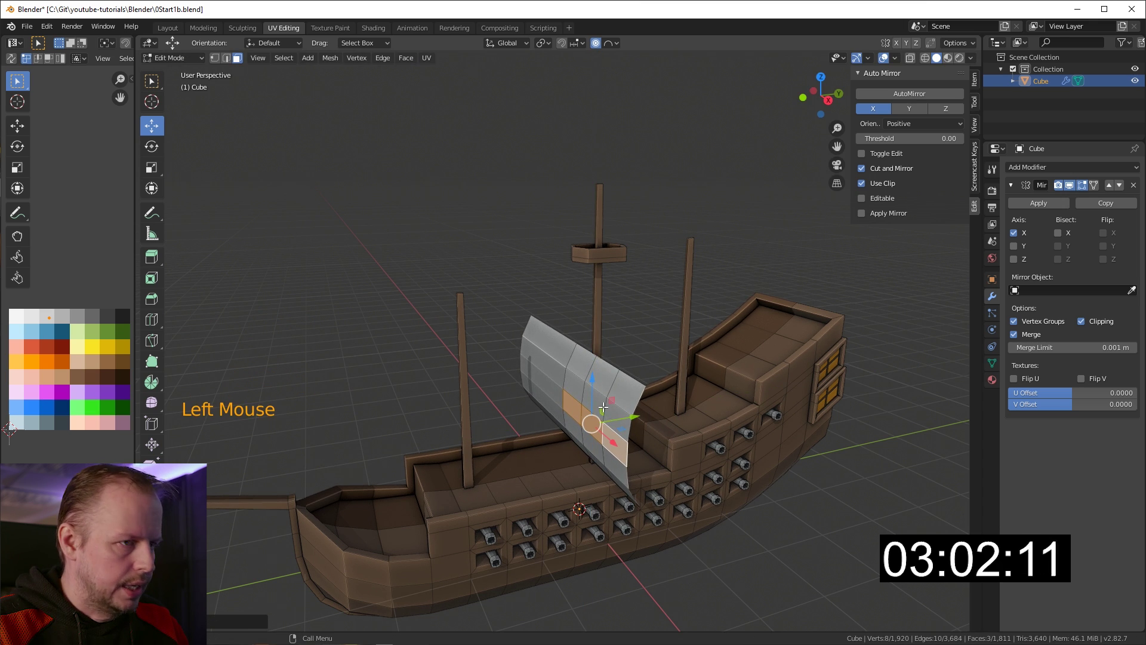
pyautogui.press('l')
pyautogui.click(576, 409)
pyautogui.click(591, 420)
pyautogui.middleClick(754, 393)
pyautogui.click(578, 411)
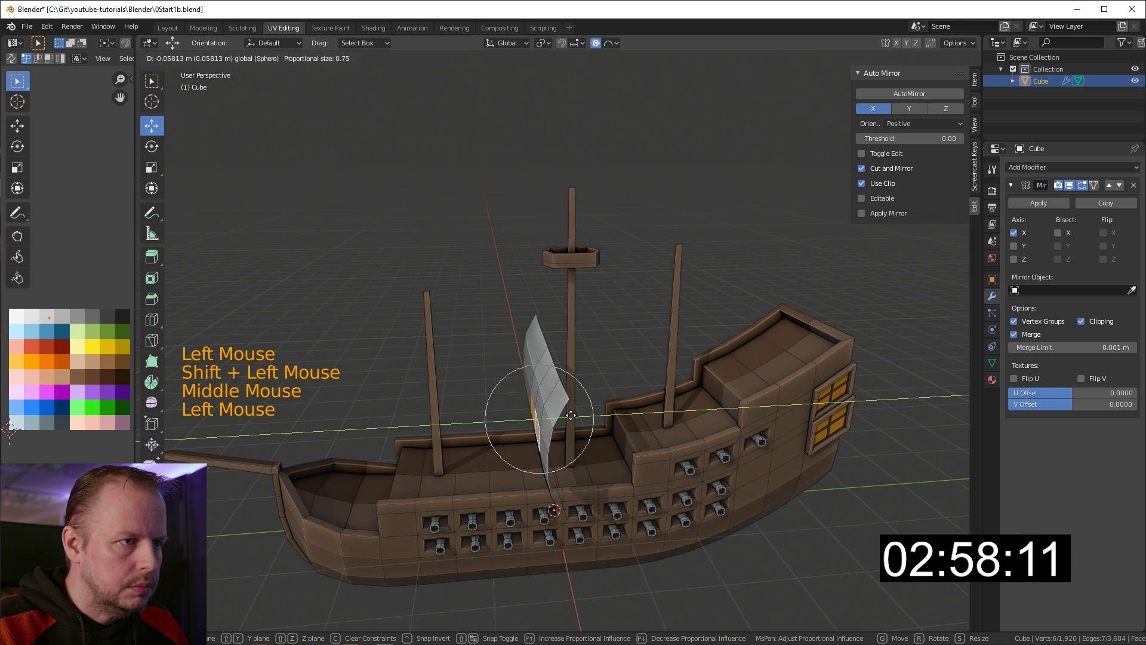
pyautogui.press('ctrl+z')
pyautogui.middleClick(619, 397)
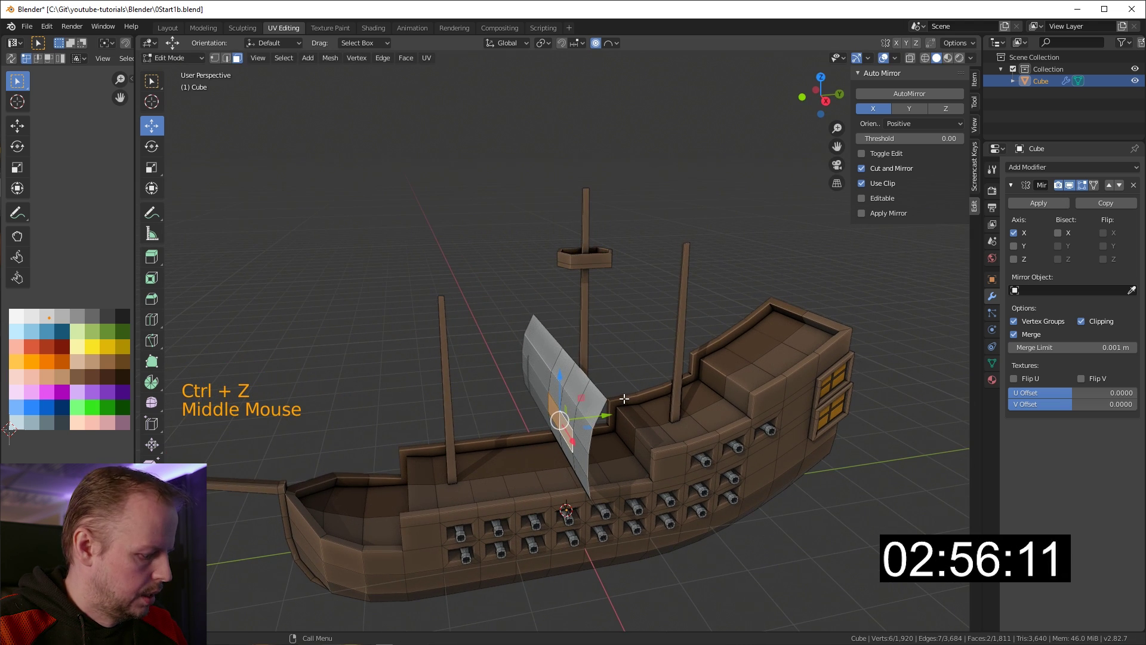
pyautogui.press('g')
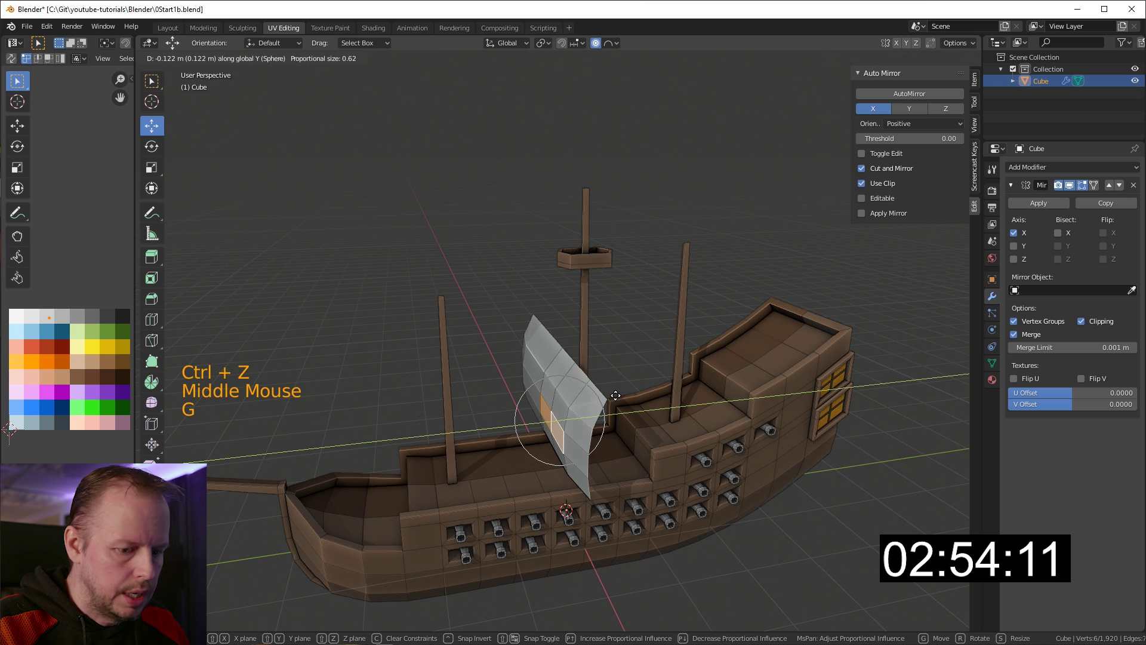
pyautogui.click(589, 400)
# Step: Select the whole sail and thicken it outward with Alt+E, checking it from around the ship
pyautogui.press('l')
pyautogui.press('alt+e')
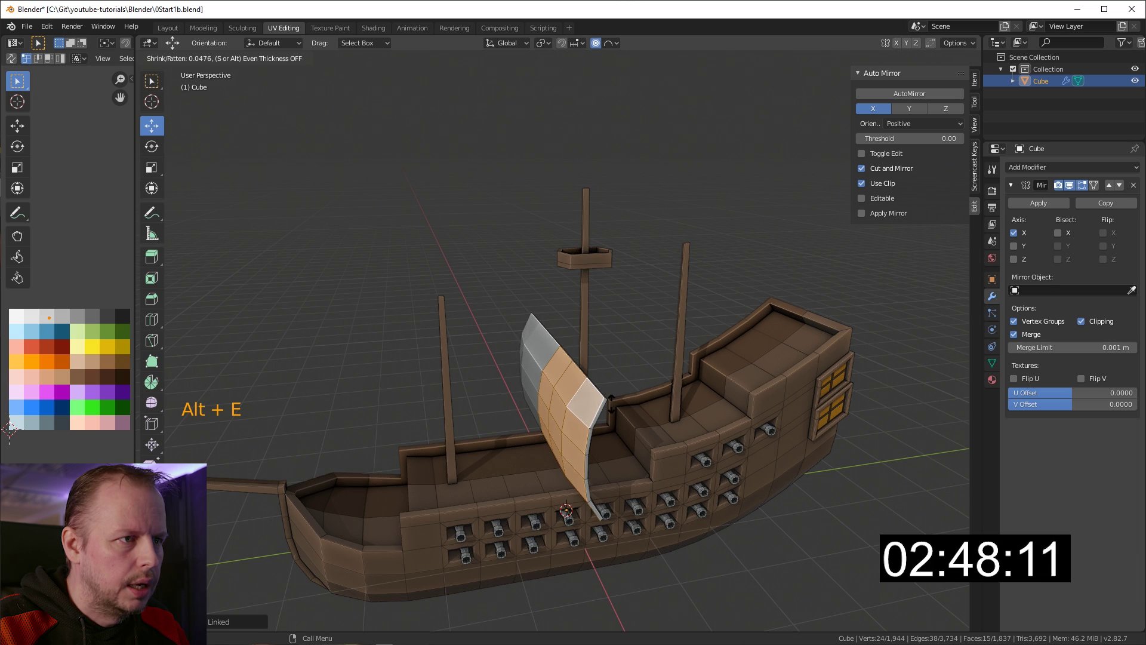
pyautogui.middleClick(665, 385)
pyautogui.middleClick(586, 376)
pyautogui.middleClick(601, 374)
pyautogui.middleClick(581, 369)
pyautogui.click(487, 412)
pyautogui.middleClick(561, 391)
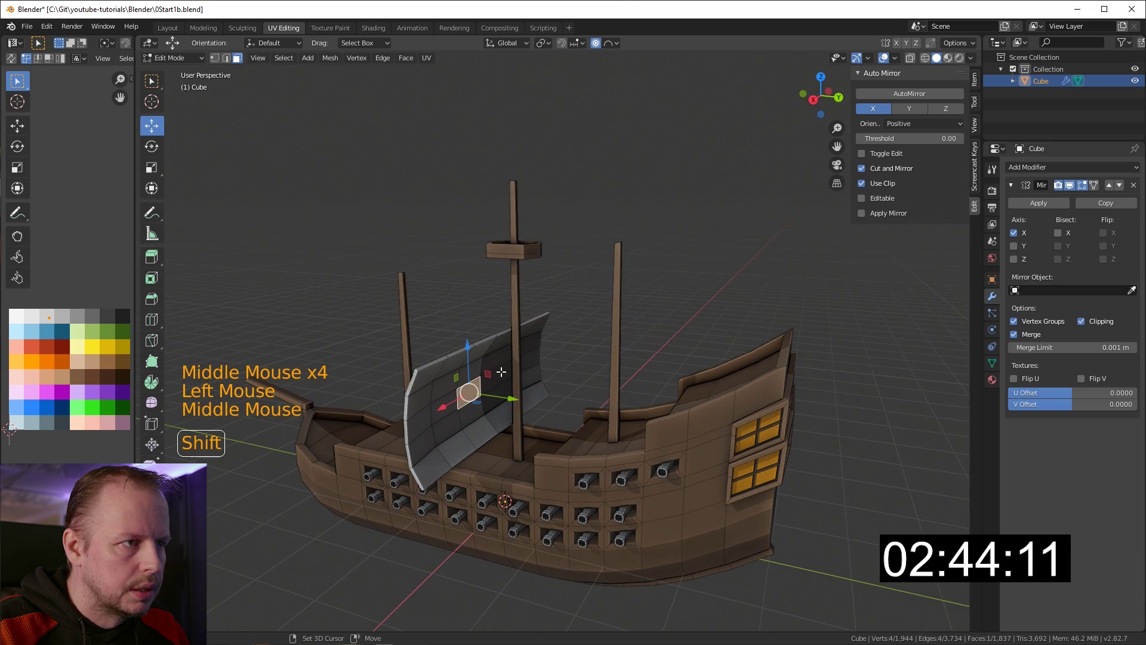
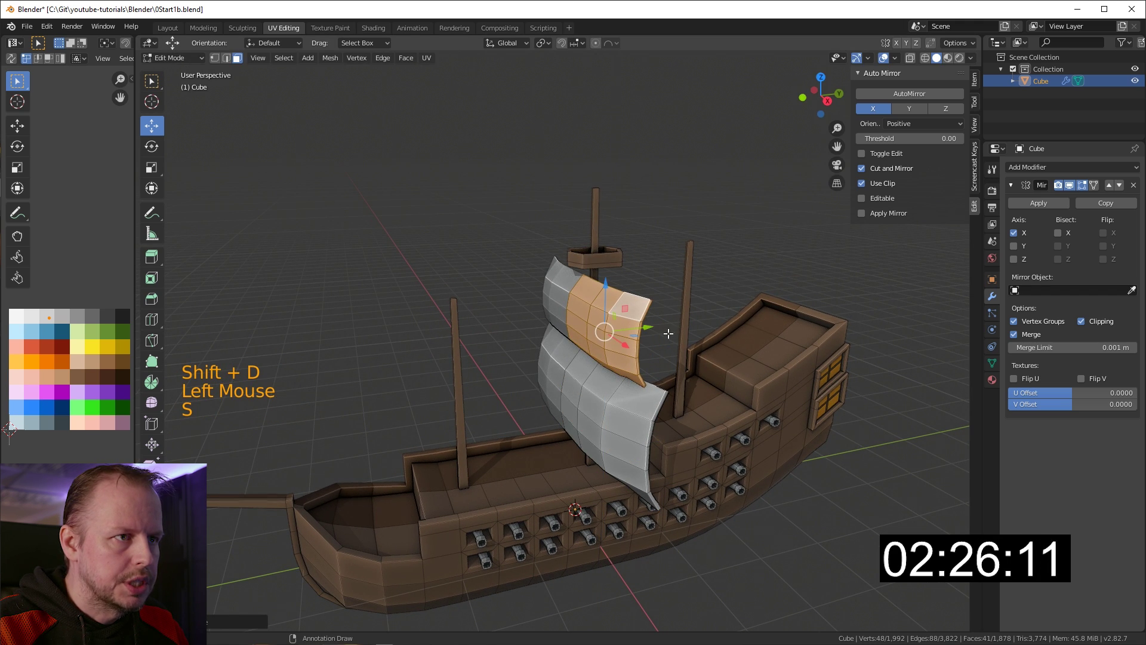
# Step: Position the upper sail, then duplicate a scaled copy higher up the mast
pyautogui.middleClick(634, 321)
pyautogui.click(707, 347)
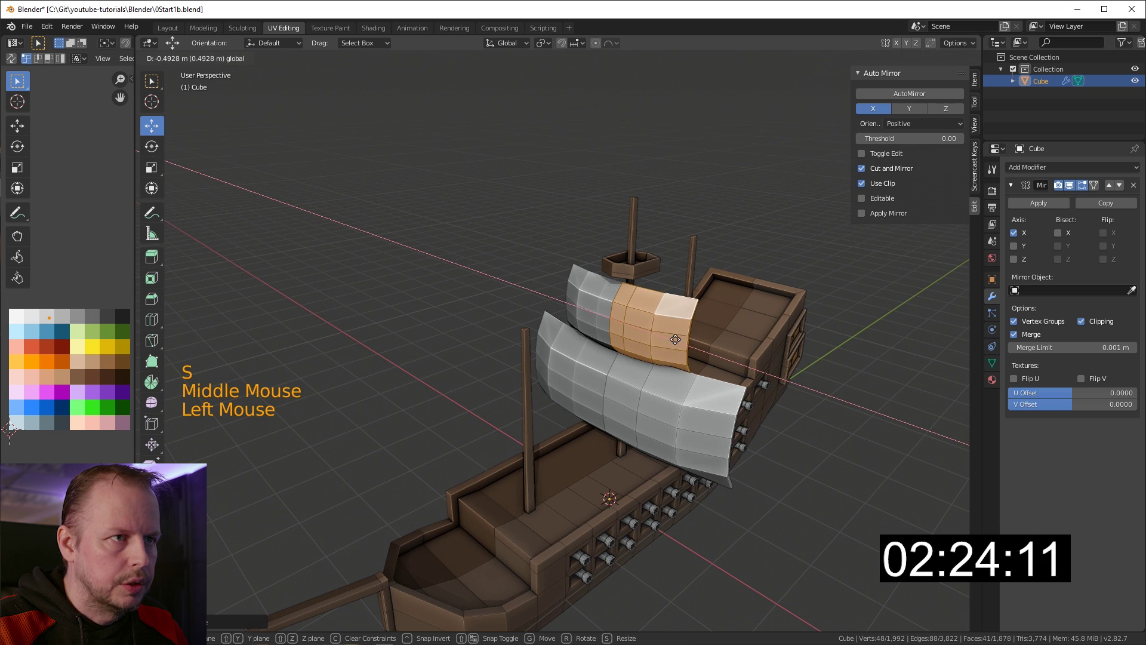
pyautogui.click(648, 282)
pyautogui.press('shift+d')
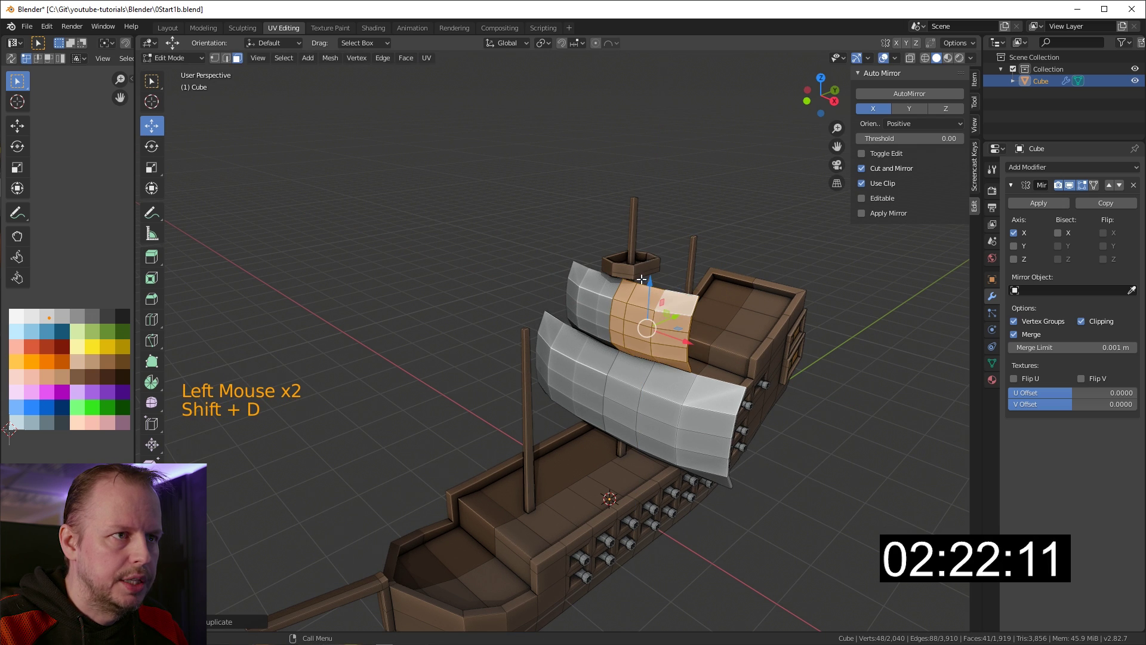
pyautogui.click(652, 281)
pyautogui.press('s')
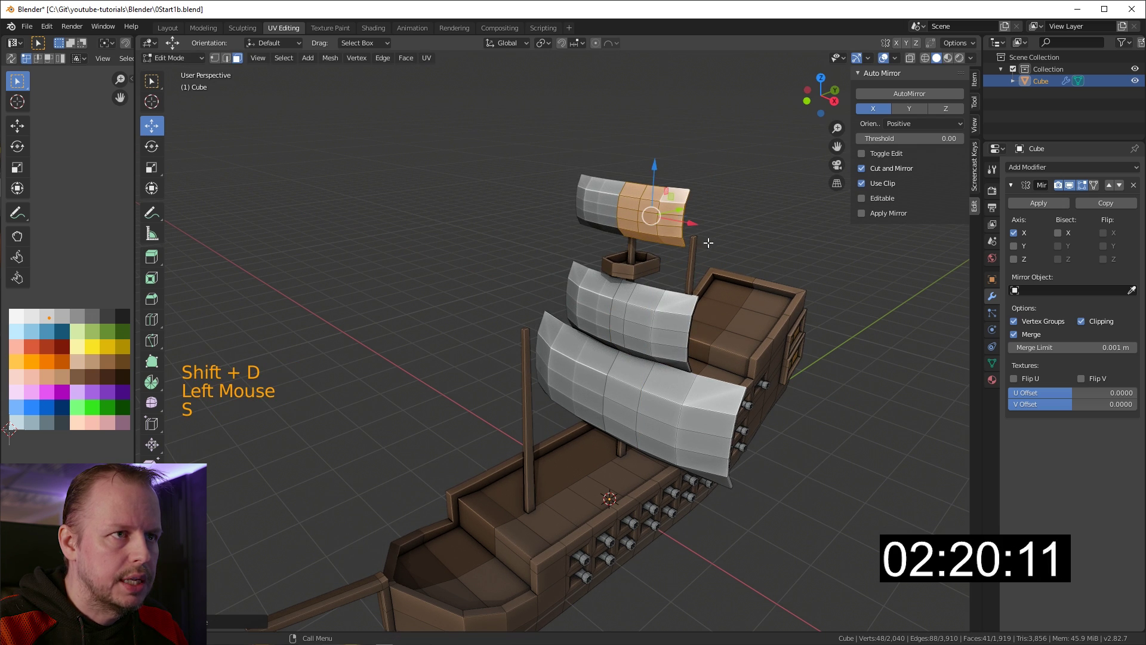
pyautogui.click(691, 220)
# Step: Duplicate another sail copy onto a neighbouring mast and select the small front-mast sail
pyautogui.click(643, 163)
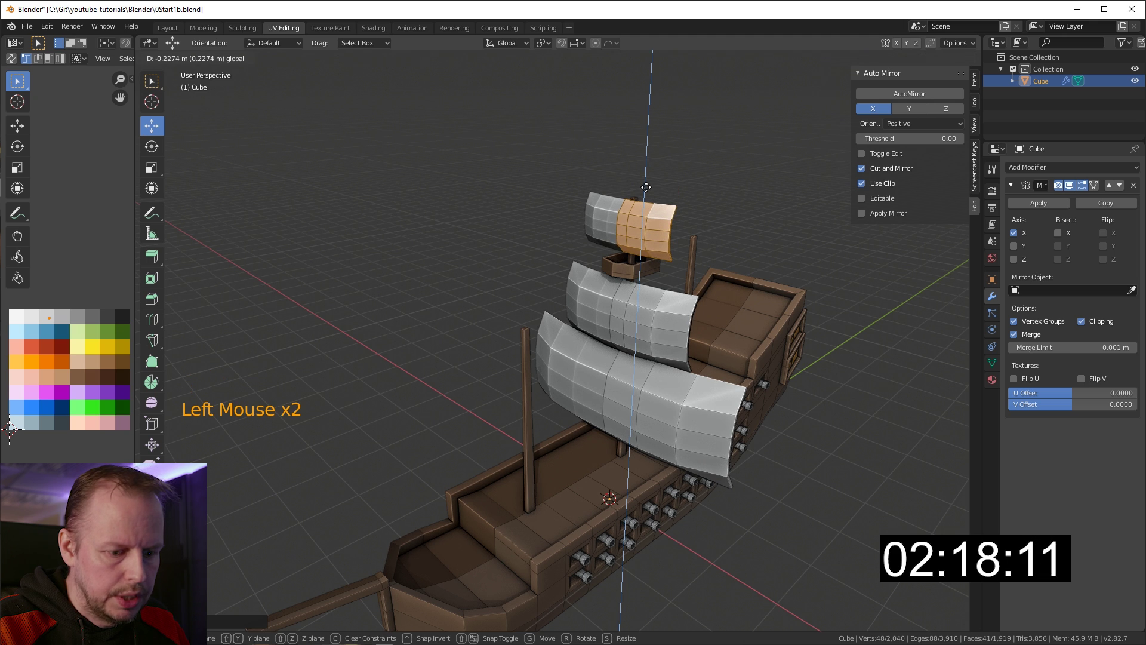
pyautogui.middleClick(710, 206)
pyautogui.scroll(-3)
pyautogui.middleClick(670, 238)
pyautogui.press('shift+d')
pyautogui.click(622, 263)
pyautogui.click(638, 211)
pyautogui.middleClick(694, 276)
pyautogui.scroll(3)
pyautogui.click(733, 306)
pyautogui.click(537, 217)
pyautogui.click(549, 213)
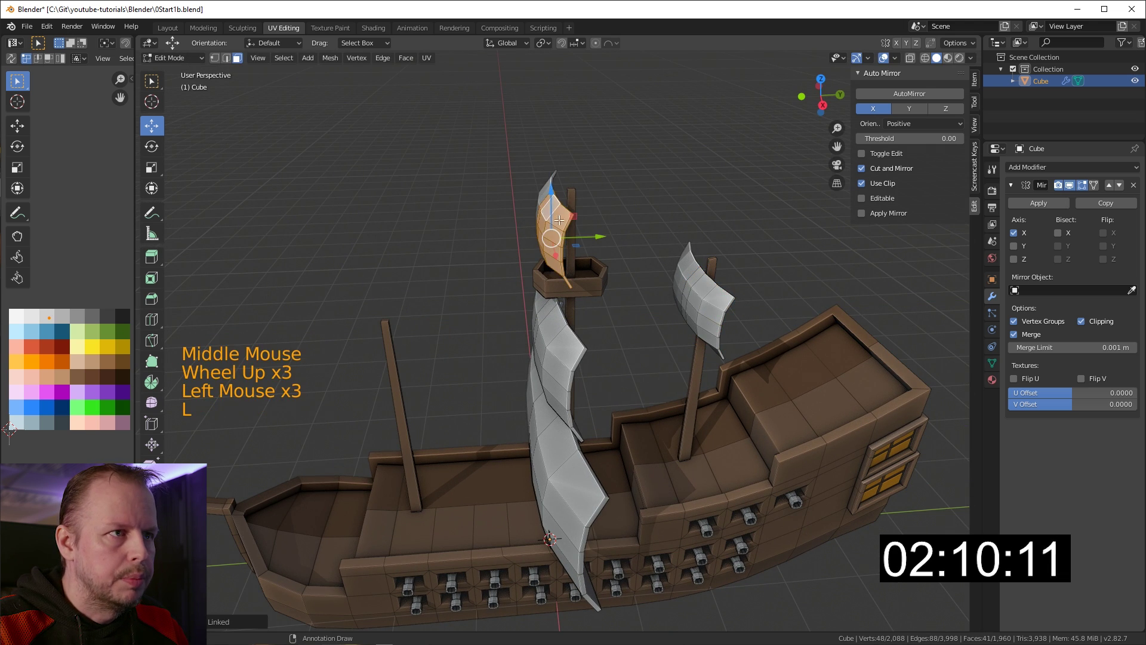
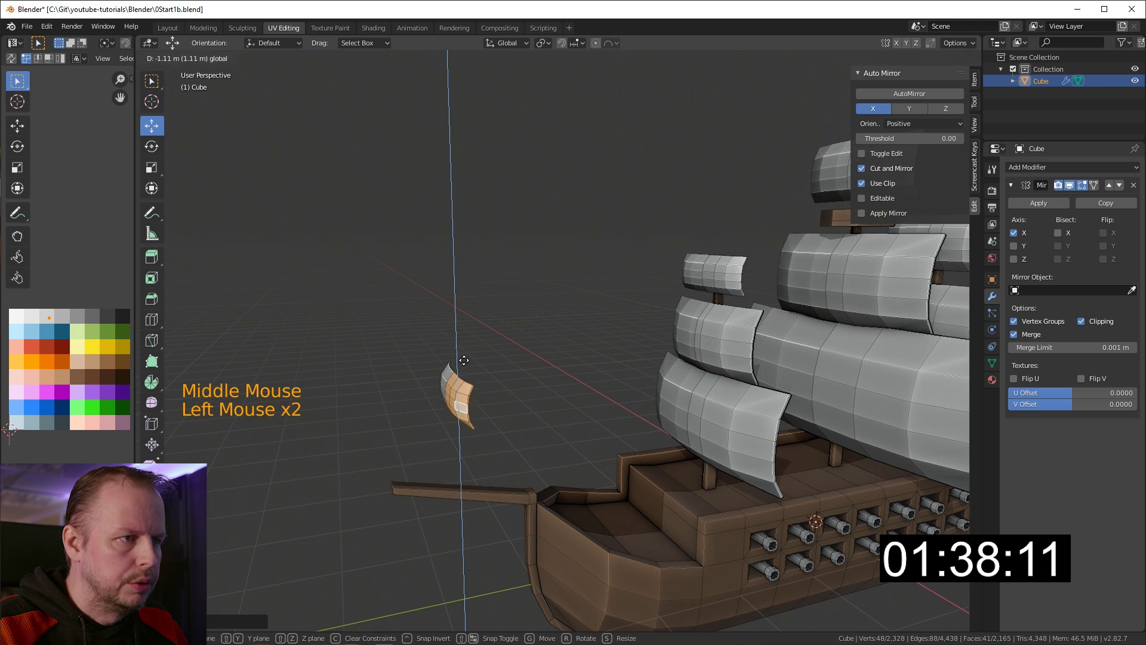
# Step: Tilt the small bow sail outward, then duplicate, scale and rotate a copy at the bowsprit
pyautogui.press('r')
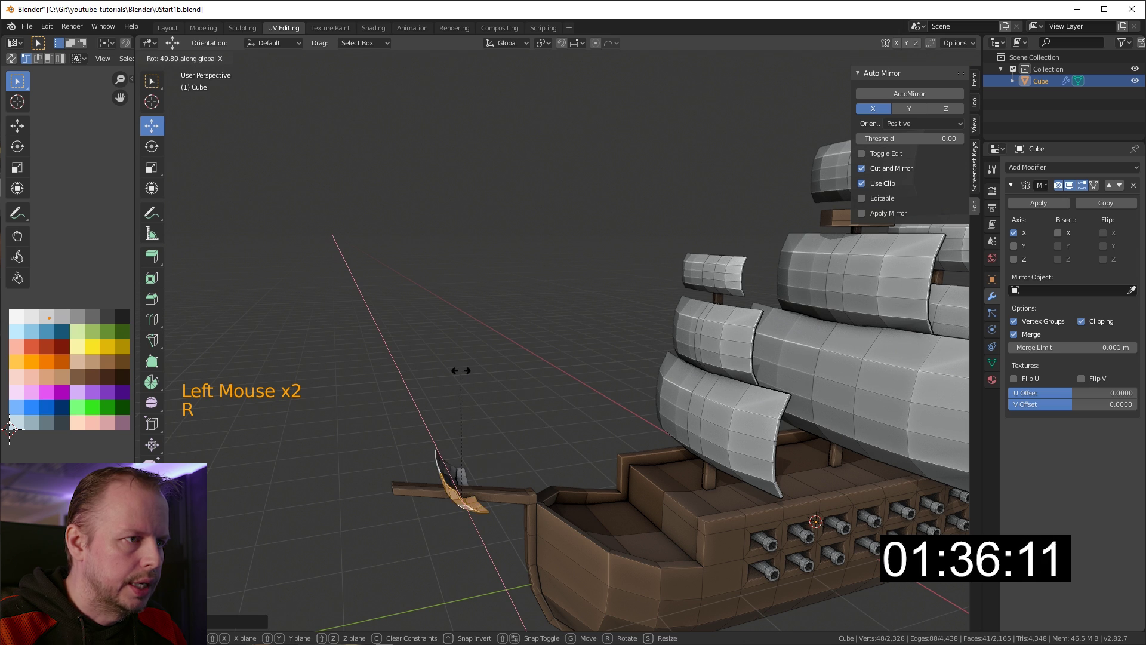
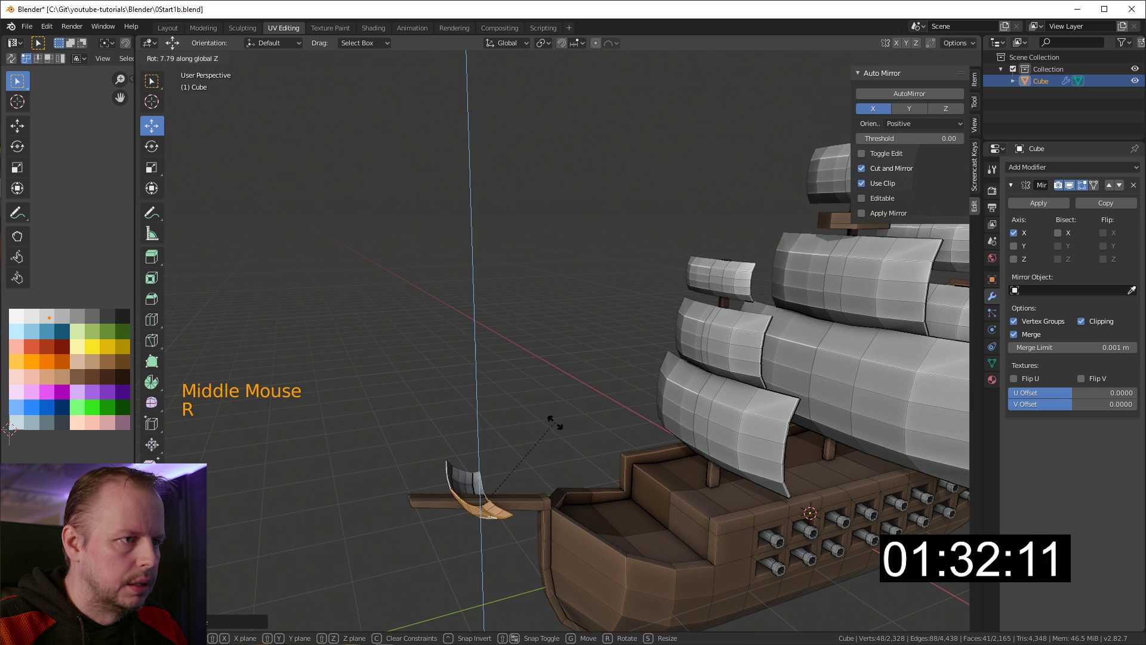
pyautogui.click(481, 457)
pyautogui.middleClick(527, 462)
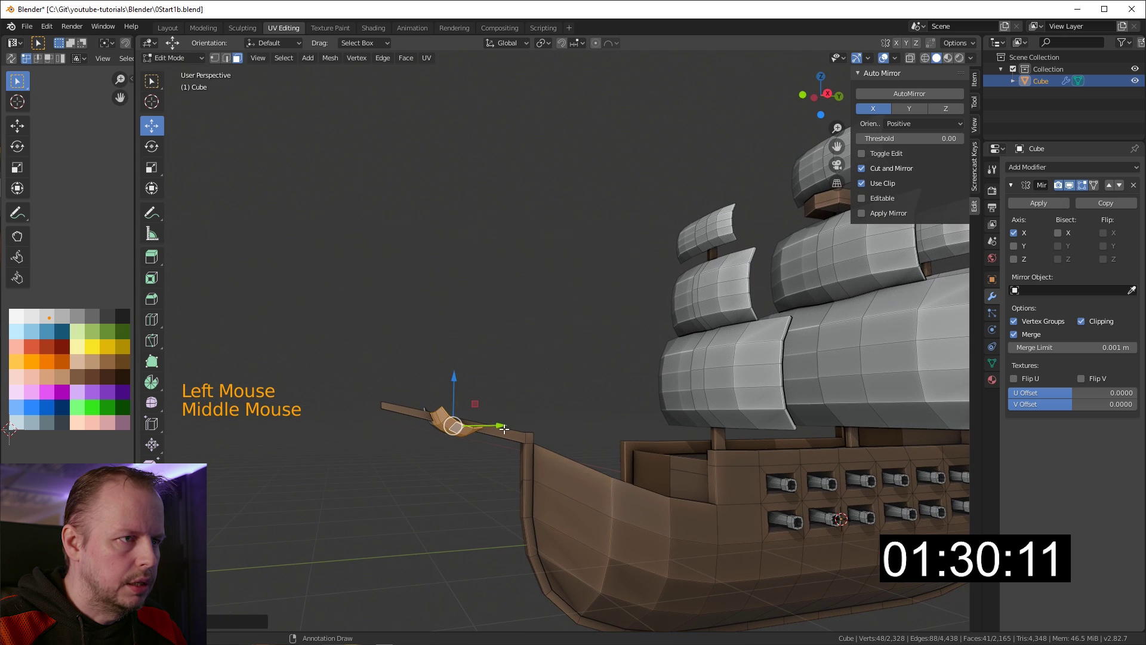
pyautogui.click(503, 421)
pyautogui.press('s')
pyautogui.press('shift+d')
pyautogui.click(474, 426)
pyautogui.click(481, 376)
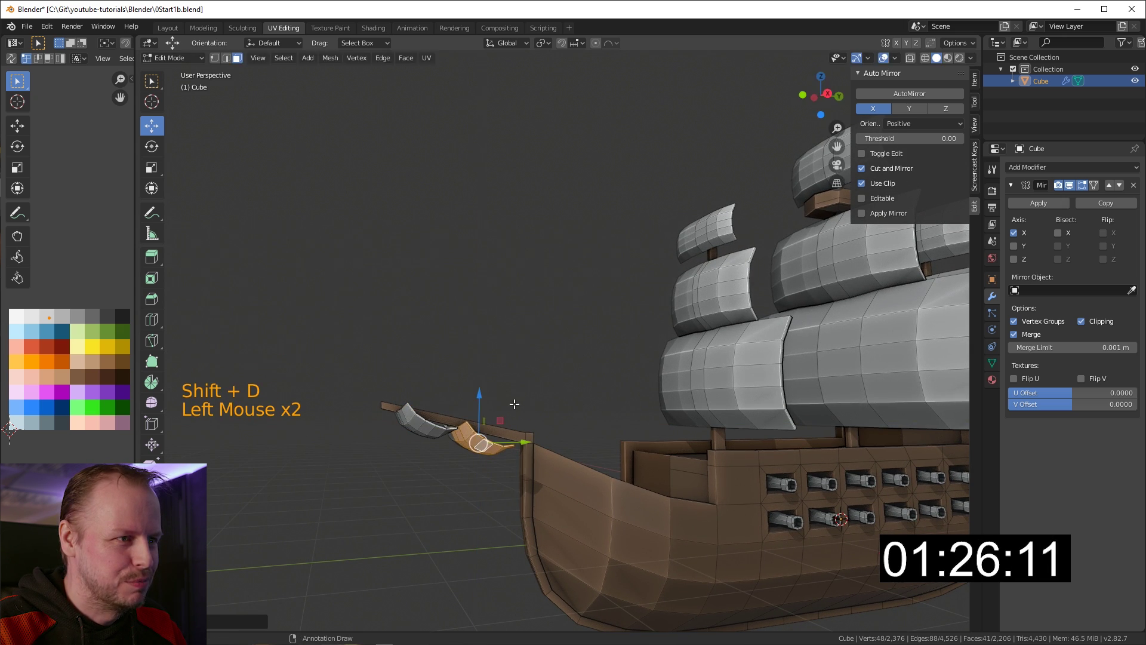
pyautogui.press('r')
pyautogui.press('g')
# Step: Toggle edit mode and orbit the ship round to the crow's nest
pyautogui.scroll(-3)
pyautogui.press('Tab')
pyautogui.middleClick(667, 403)
pyautogui.press('Tab')
pyautogui.scroll(3)
pyautogui.scroll(-3)
pyautogui.middleClick(716, 388)
pyautogui.middleClick(739, 362)
pyautogui.scroll(3)
pyautogui.middleClick(722, 328)
pyautogui.middleClick(614, 416)
pyautogui.middleClick(464, 395)
pyautogui.scroll(-3)
pyautogui.middleClick(499, 397)
pyautogui.scroll(3)
# Step: Extrude and scale the crow's nest faces, grow the selection and reposition it
pyautogui.press('Tab')
pyautogui.click(537, 403)
pyautogui.press('Tab')
pyautogui.click(534, 399)
pyautogui.press('3')
pyautogui.press('e')
pyautogui.middleClick(567, 375)
pyautogui.scroll(3)
pyautogui.click(421, 371)
pyautogui.press('e')
pyautogui.press('s')
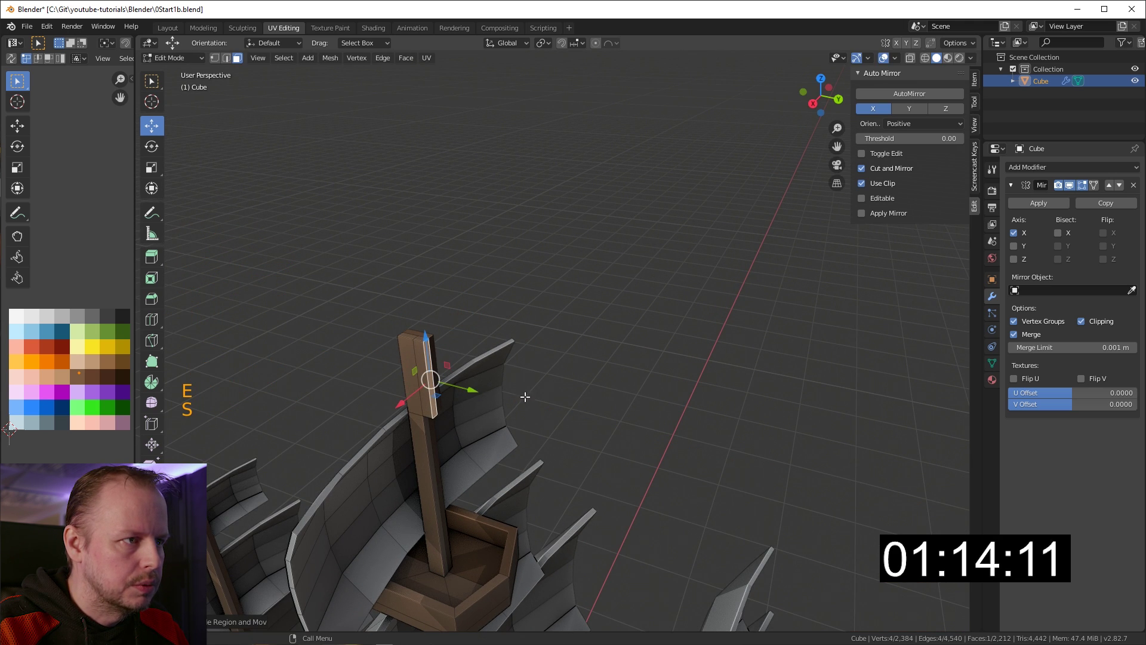
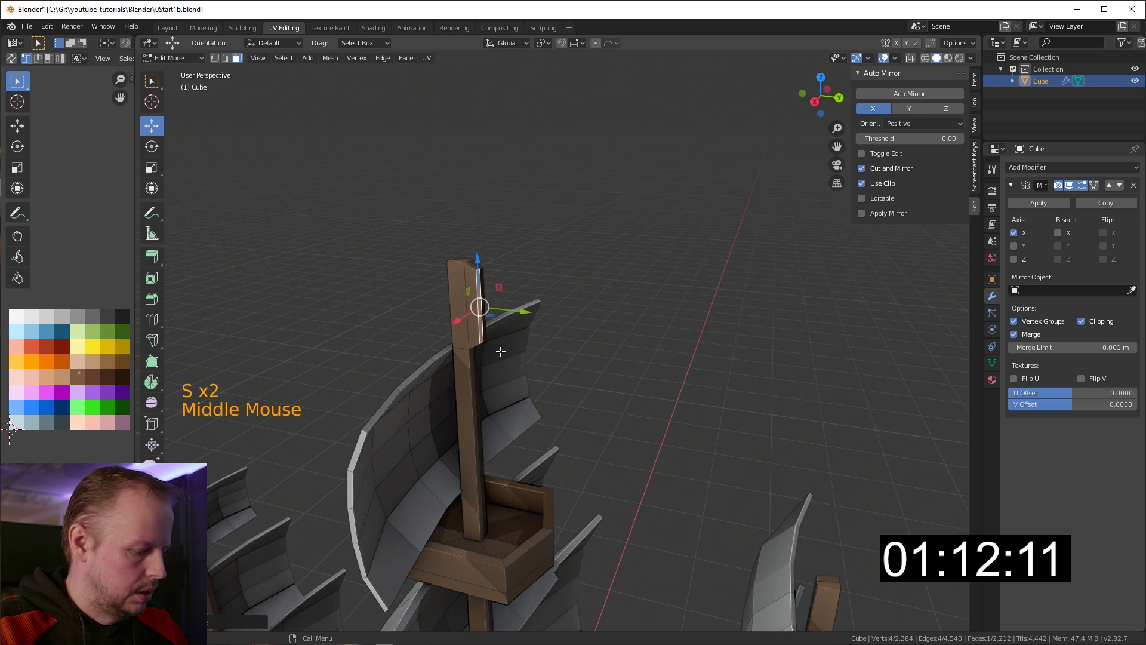
pyautogui.press('ctrl+KP_Add')
pyautogui.press('g')
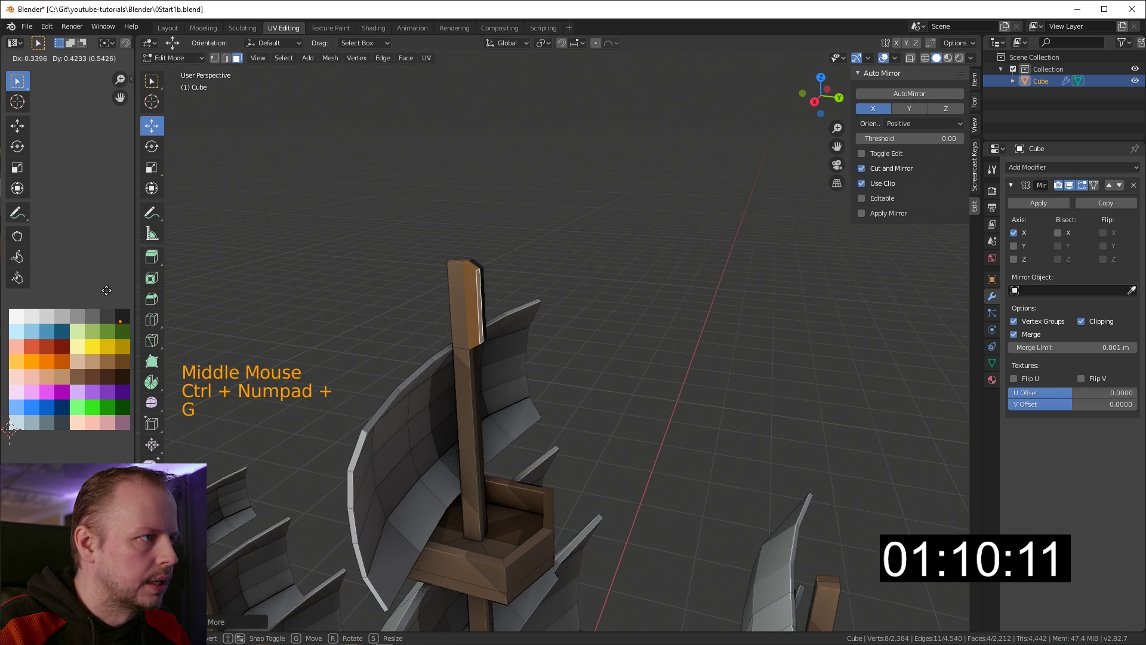
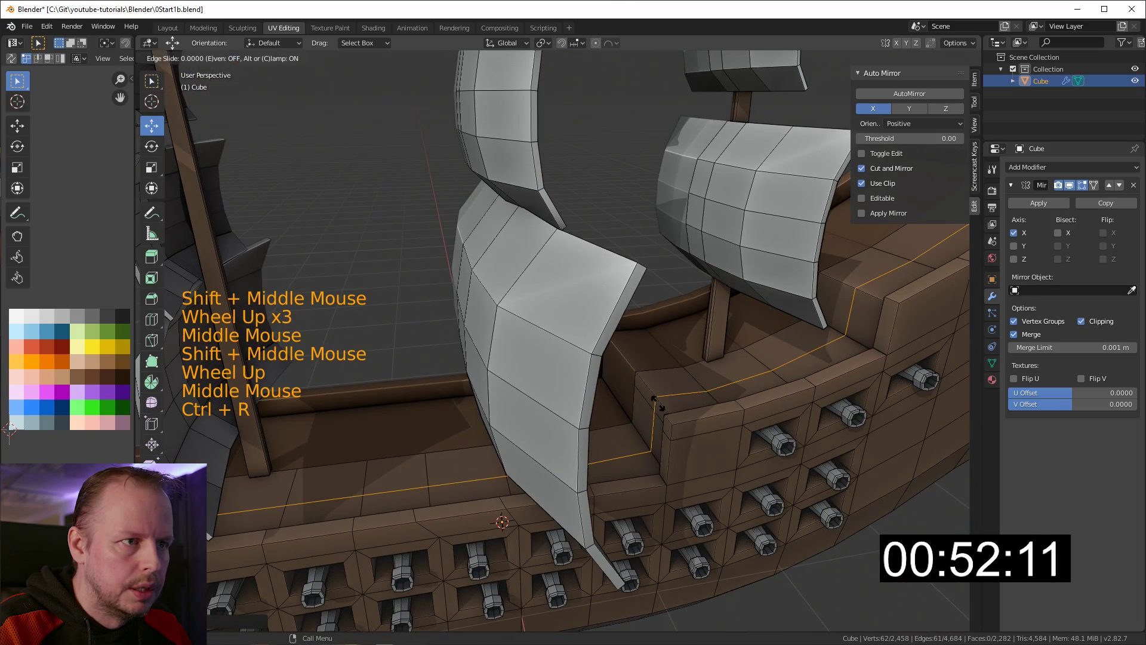
# Step: Confirm the hull edge loop and try extruding a deck-rail face, then undo it
pyautogui.press('3')
pyautogui.click(645, 415)
pyautogui.middleClick(762, 365)
pyautogui.press('e')
pyautogui.click(896, 325)
pyautogui.press('e')
pyautogui.press('ctrl+z')
pyautogui.middleClick(740, 335)
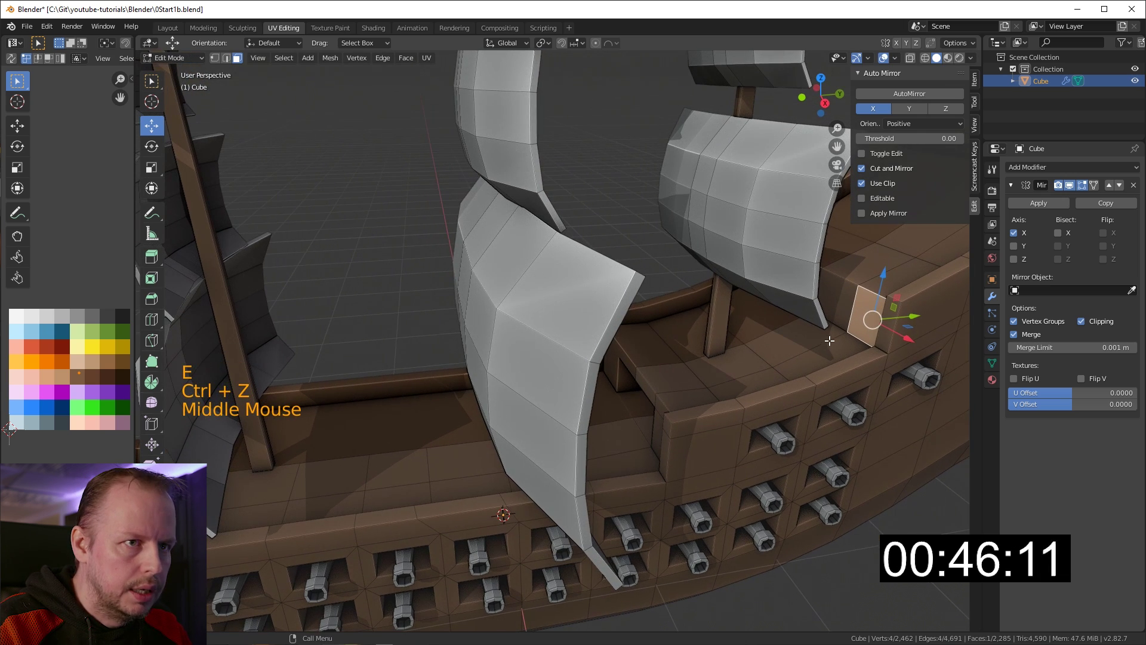
# Step: Add another loop cut across the hull and extrude the selected rail face
pyautogui.press('ctrl+r')
pyautogui.press('3')
pyautogui.click(863, 323)
pyautogui.press('e')
pyautogui.middleClick(881, 320)
pyautogui.middleClick(862, 330)
pyautogui.middleClick(661, 449)
pyautogui.middleClick(811, 347)
pyautogui.middleClick(843, 348)
pyautogui.middleClick(844, 320)
pyautogui.middleClick(496, 439)
# Step: Duplicate the plank face into the hull opening and extrude it into the first wooden step
pyautogui.click(427, 544)
pyautogui.press('shift+d')
pyautogui.press('s')
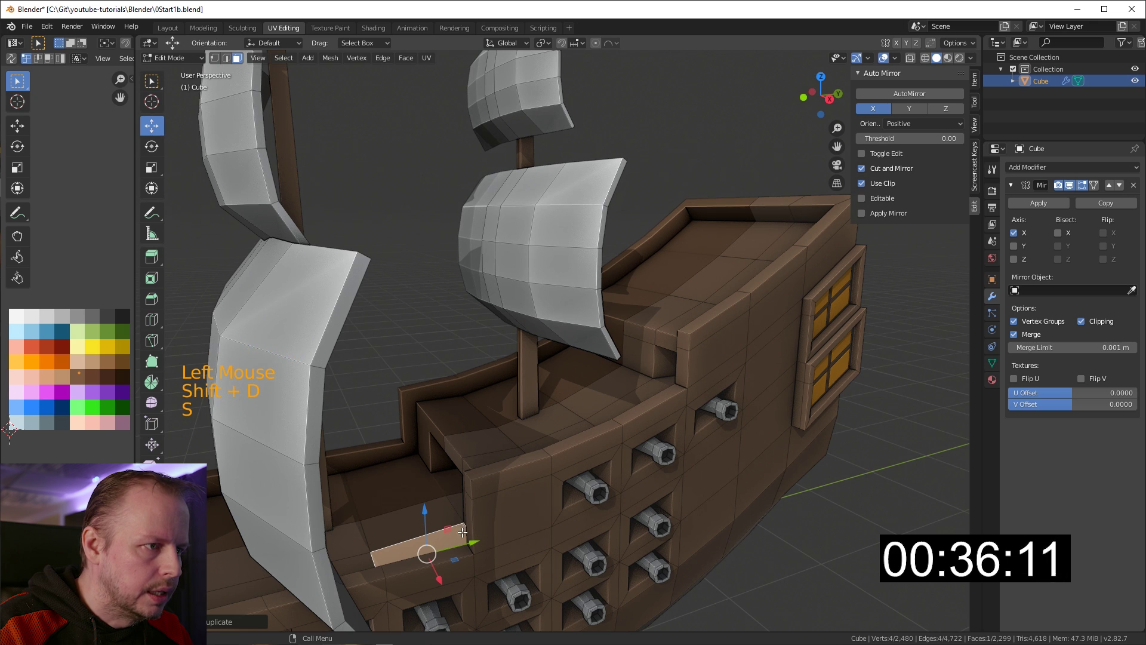
pyautogui.middleClick(480, 519)
pyautogui.middleClick(483, 519)
pyautogui.scroll(3)
pyautogui.press('ctrl+r')
pyautogui.middleClick(455, 506)
pyautogui.press('e')
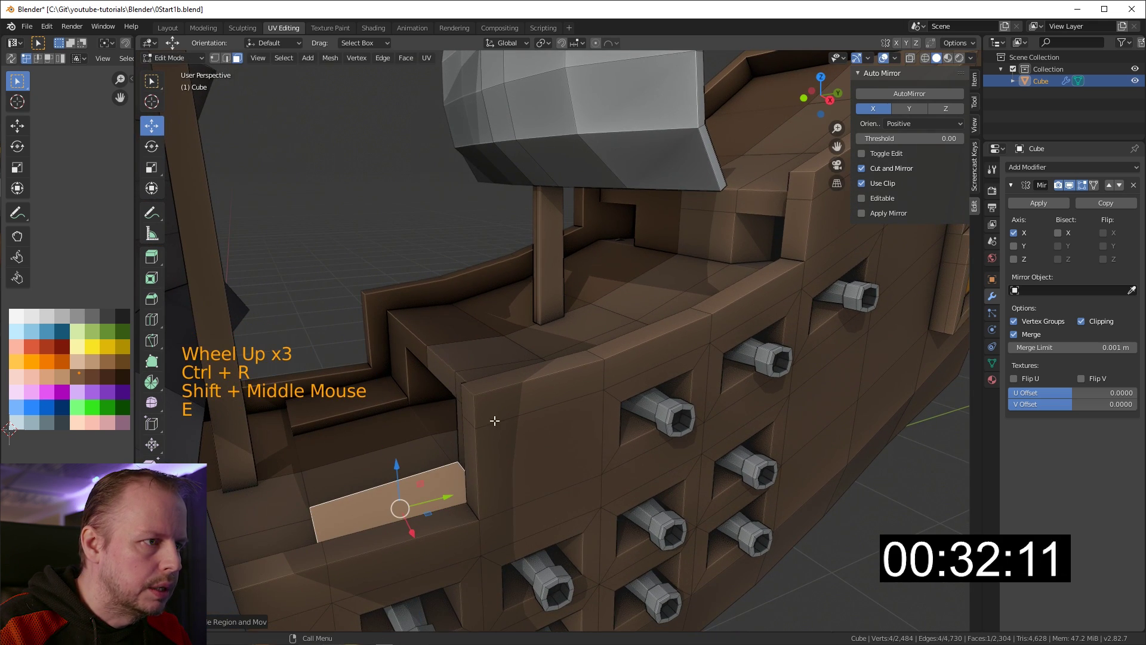
# Step: Cut and slide new edge loops across the step, then extrude the step faces into a staircase
pyautogui.press('e')
pyautogui.press('ctrl+r')
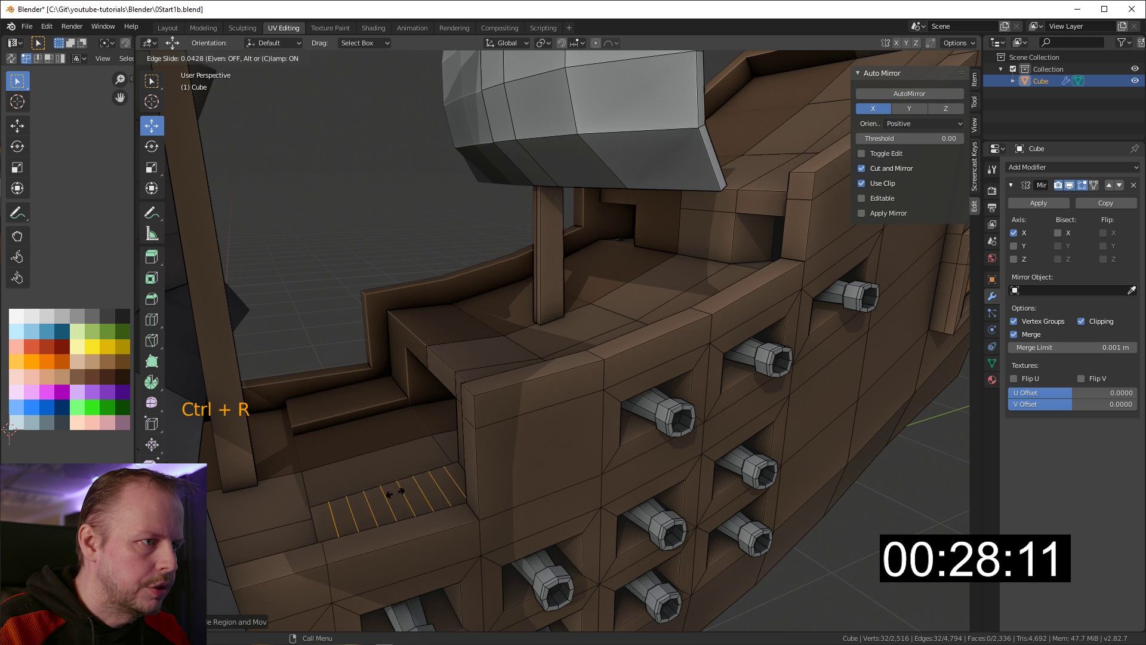
pyautogui.press('3')
pyautogui.click(349, 521)
pyautogui.click(462, 474)
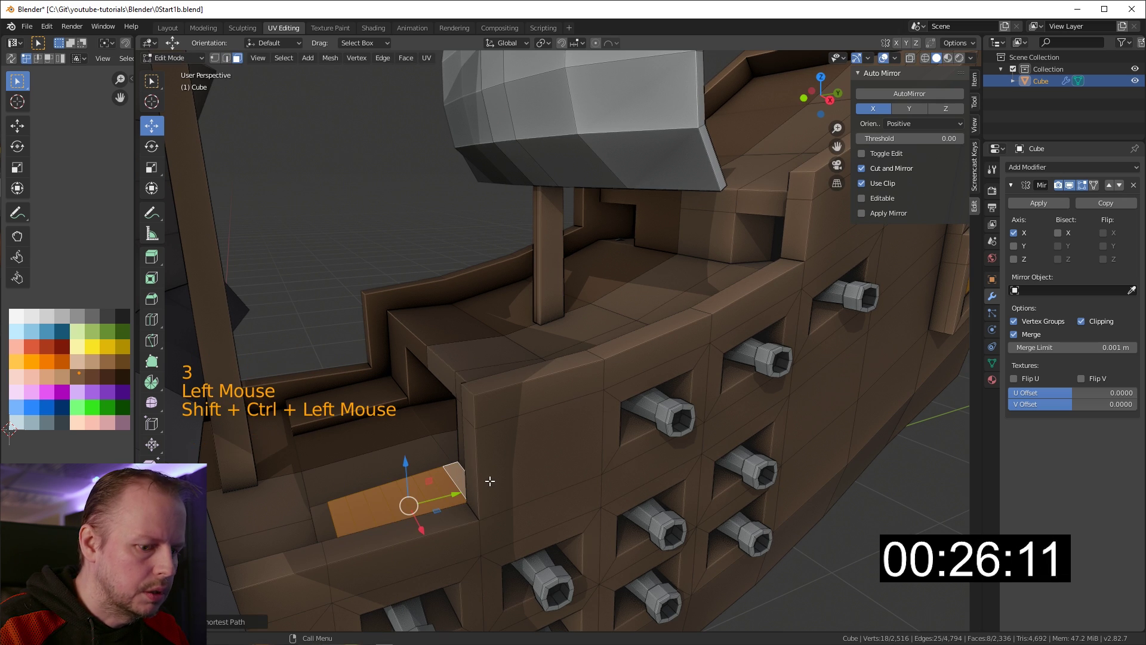
pyautogui.middleClick(418, 448)
pyautogui.press('e')
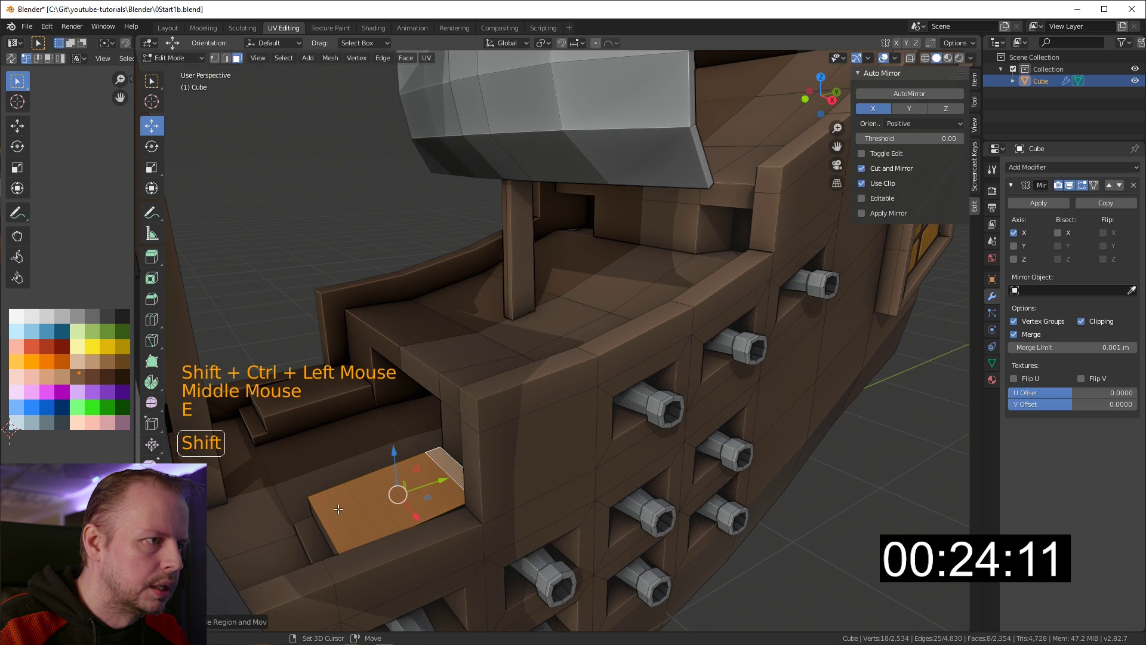
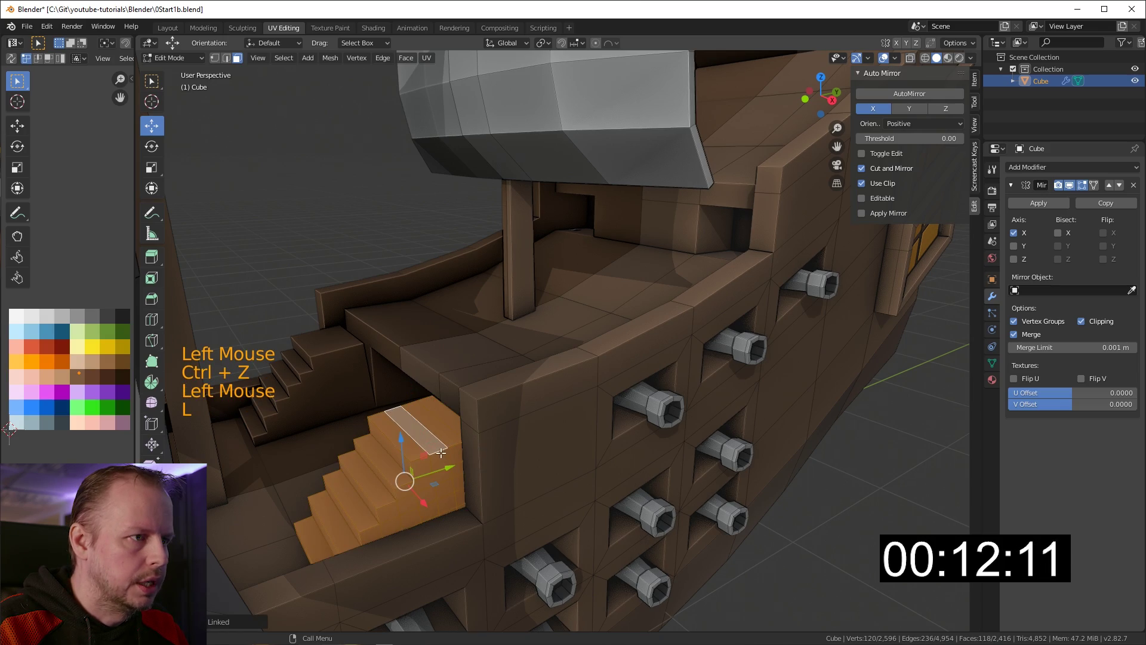
# Step: Leave Edit Mode and orbit toward the stern to review the finished stairs
pyautogui.click(445, 466)
pyautogui.scroll(-3)
pyautogui.press('Tab')
pyautogui.middleClick(674, 325)
pyautogui.middleClick(716, 309)
pyautogui.scroll(3)
pyautogui.scroll(-3)
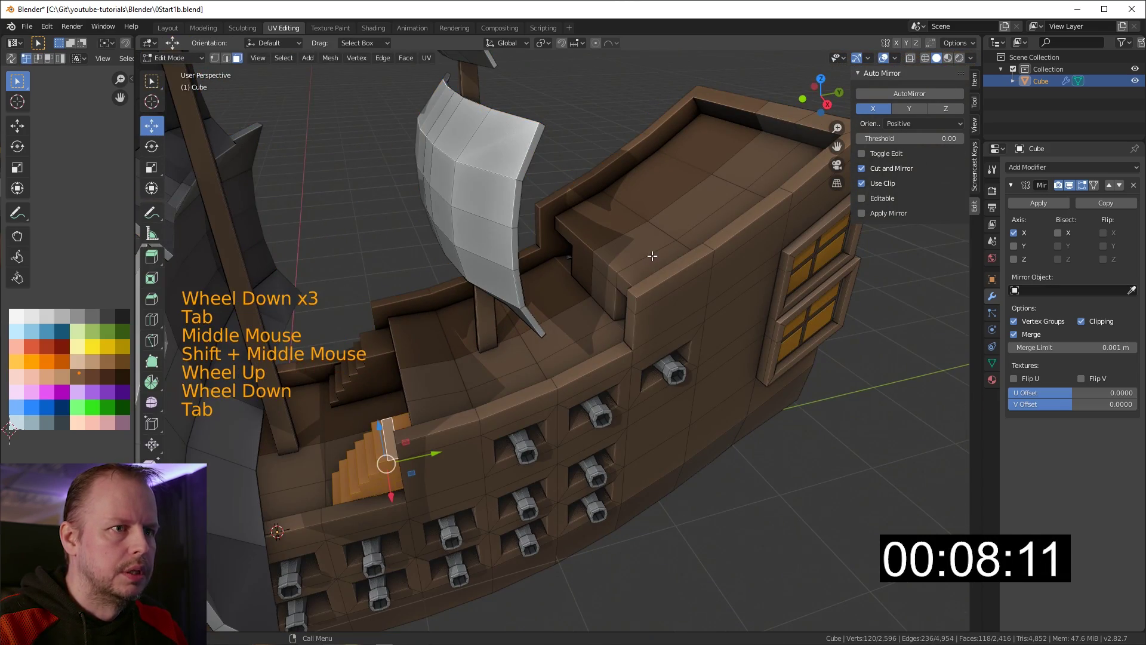
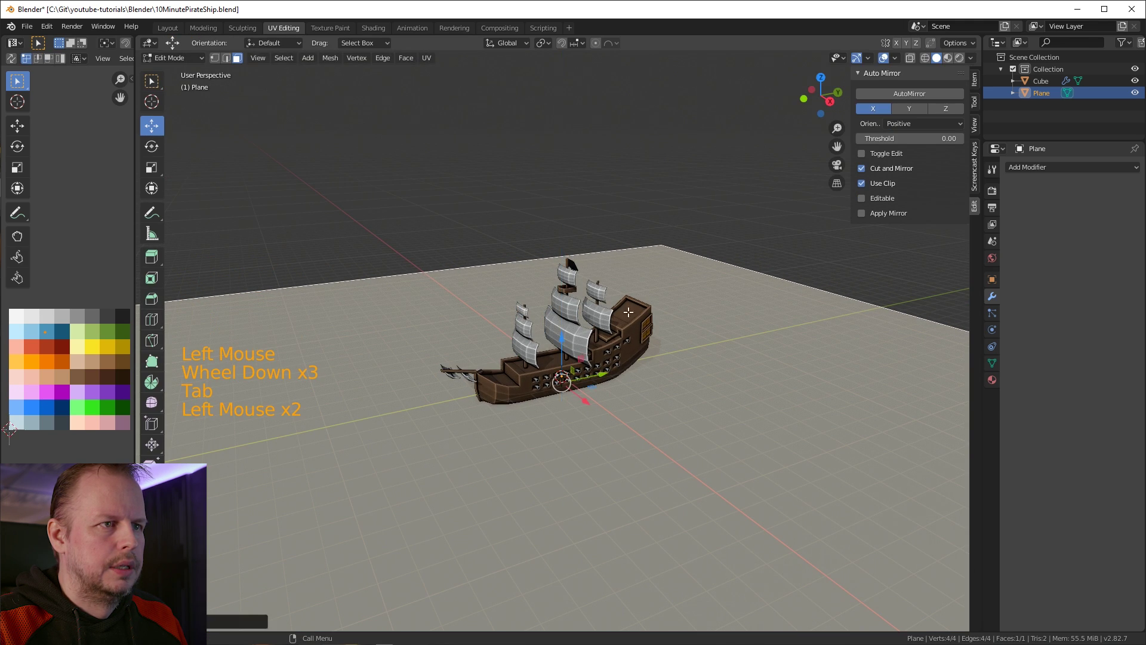
# Step: Colour the ground plane deep blue from the palette swatch and orbit to see the ship afloat
pyautogui.click(719, 223)
pyautogui.middleClick(725, 238)
pyautogui.middleClick(585, 231)
pyautogui.scroll(3)
pyautogui.middleClick(691, 298)
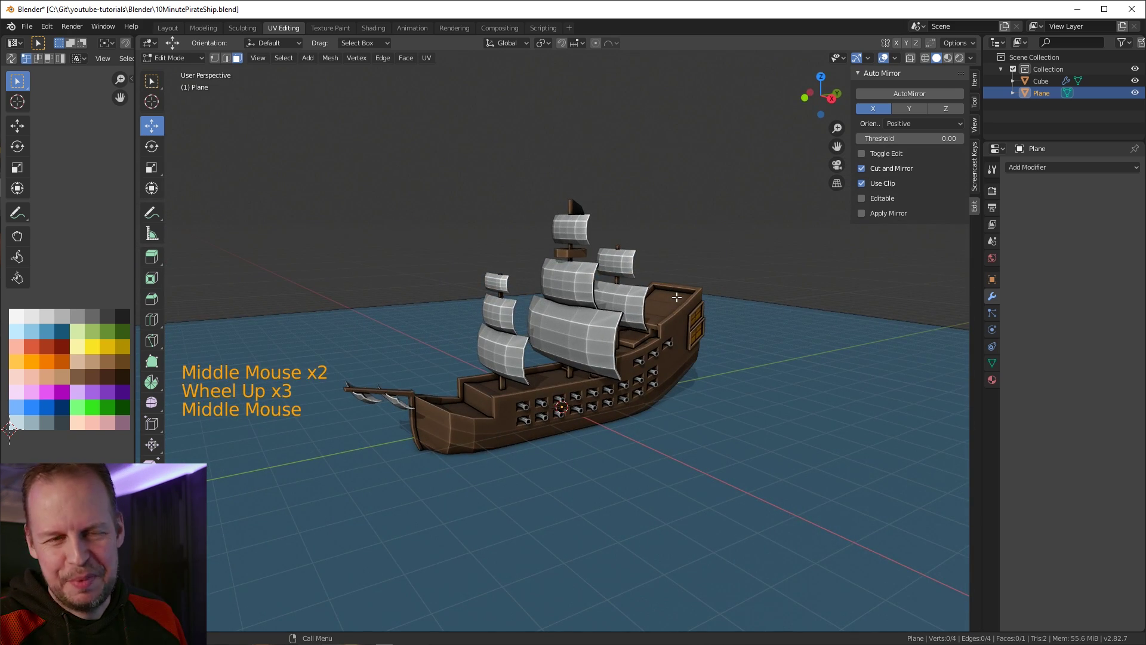
pyautogui.middleClick(598, 459)
pyautogui.middleClick(660, 395)
pyautogui.middleClick(729, 388)
pyautogui.middleClick(708, 393)
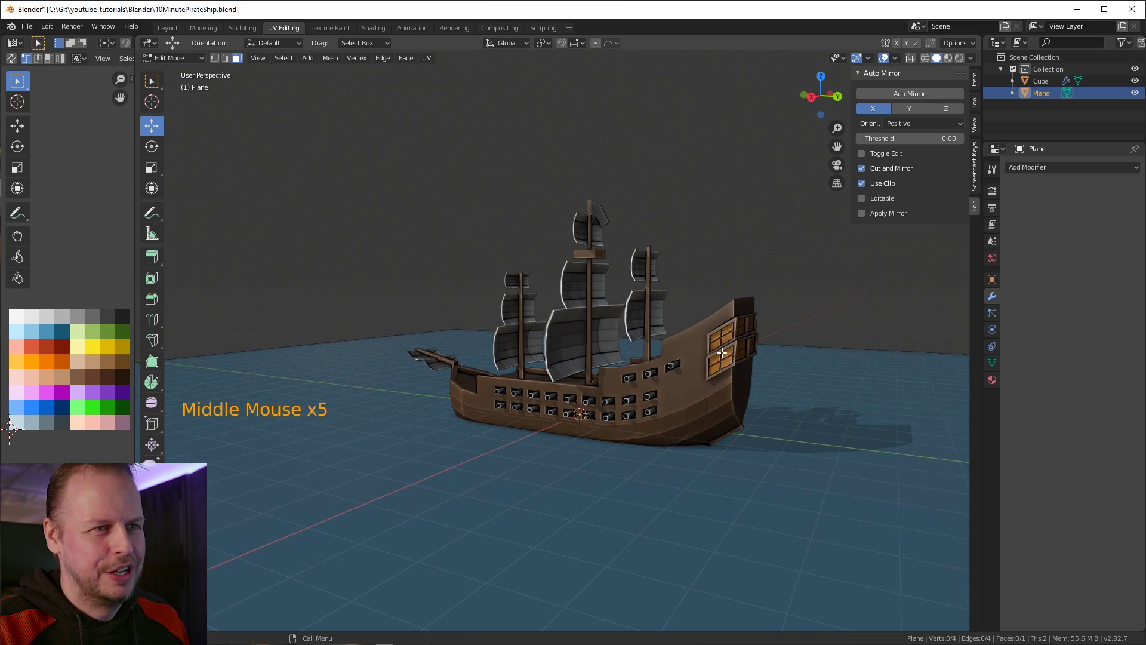
pyautogui.middleClick(729, 364)
pyautogui.scroll(-3)
pyautogui.middleClick(591, 358)
pyautogui.scroll(3)
pyautogui.middleClick(720, 329)
pyautogui.middleClick(711, 449)
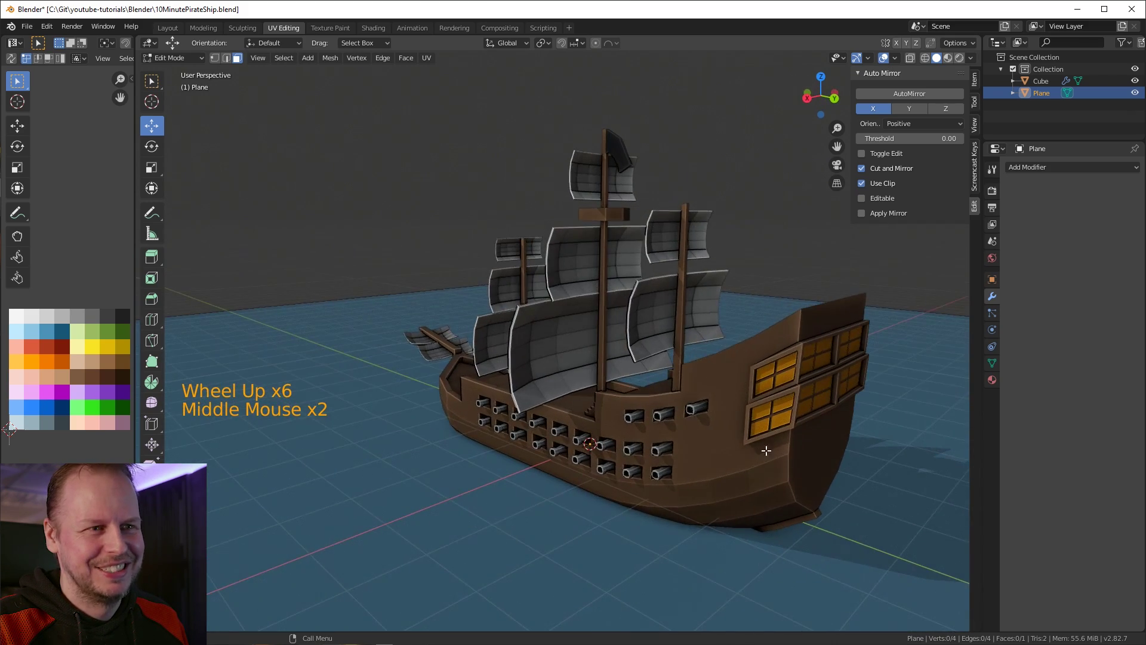
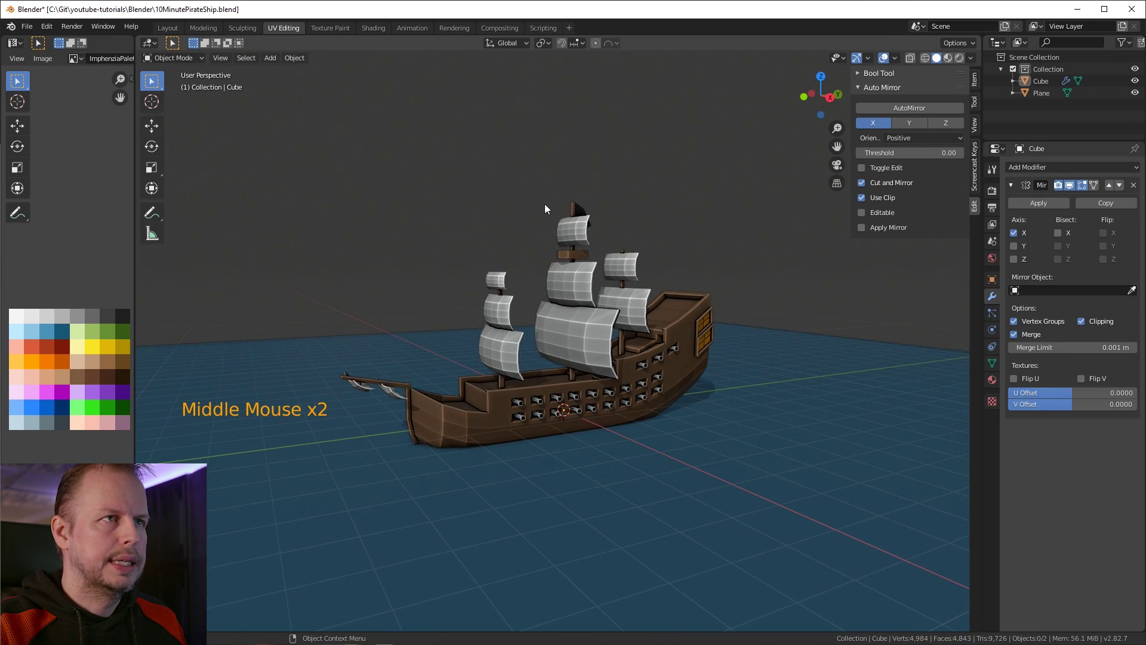
# Step: Turn on proportional editing with O, toggle connected mode, and select the ship mesh
pyautogui.press('o')
pyautogui.click(623, 47)
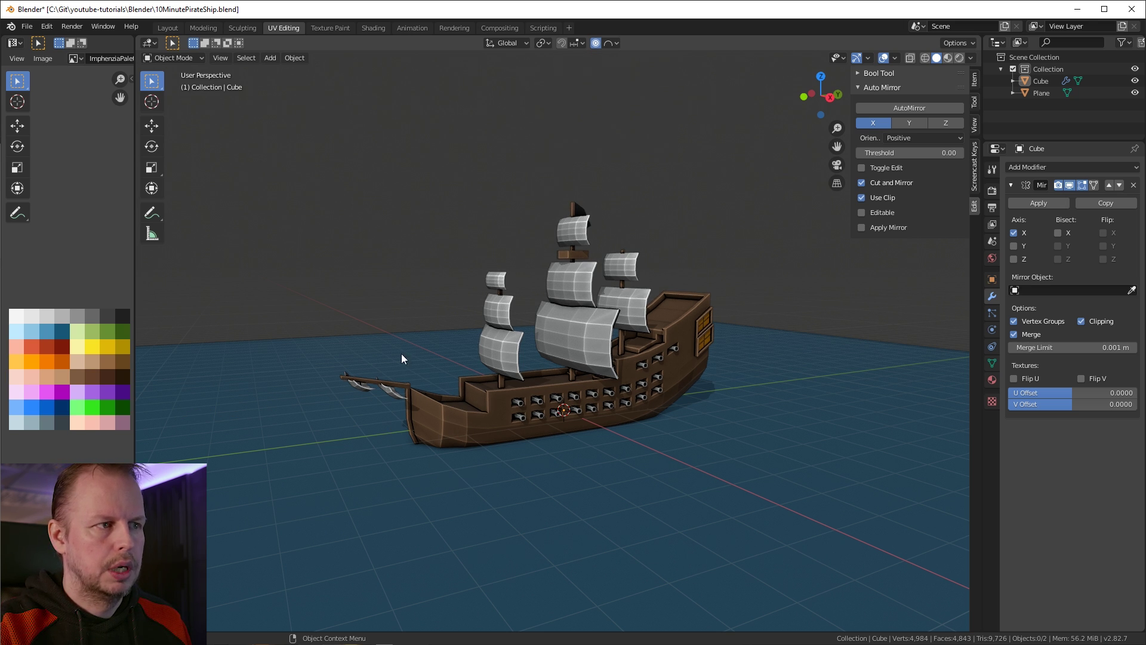
pyautogui.middleClick(525, 404)
pyautogui.scroll(3)
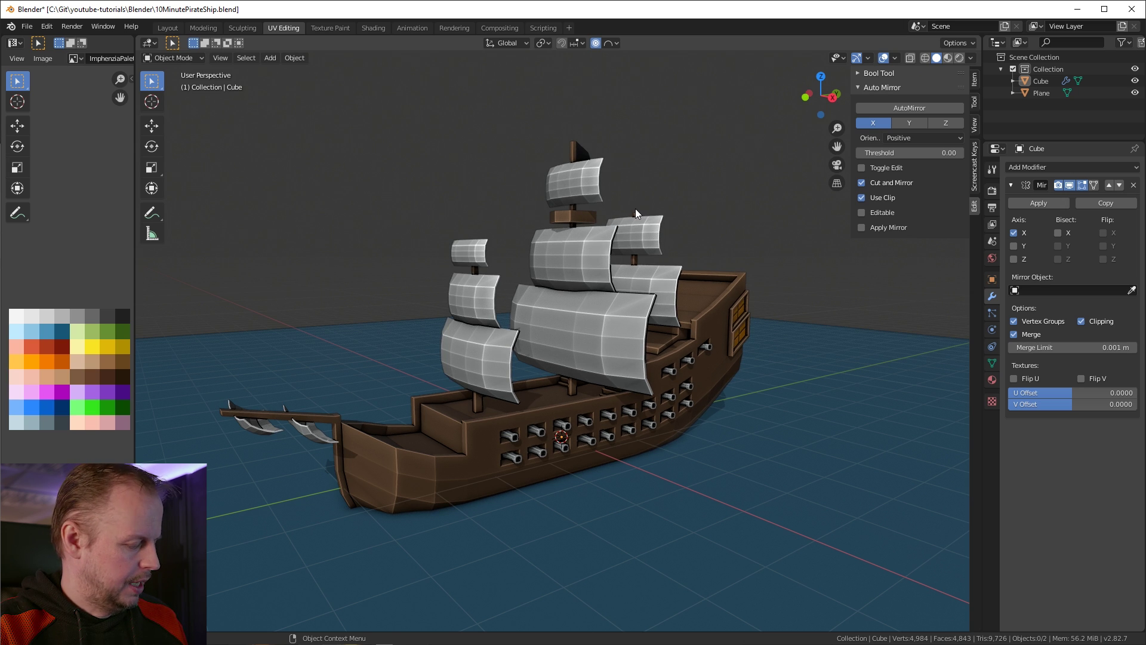
pyautogui.press('alt+o')
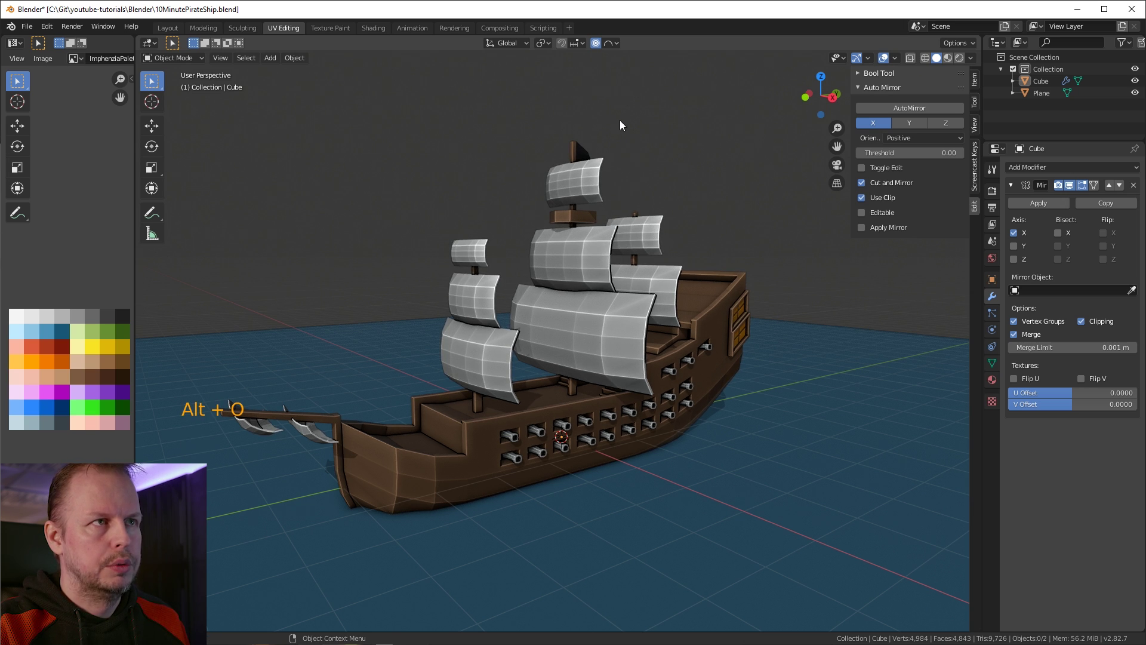
pyautogui.press('alt+o')
pyautogui.click(554, 415)
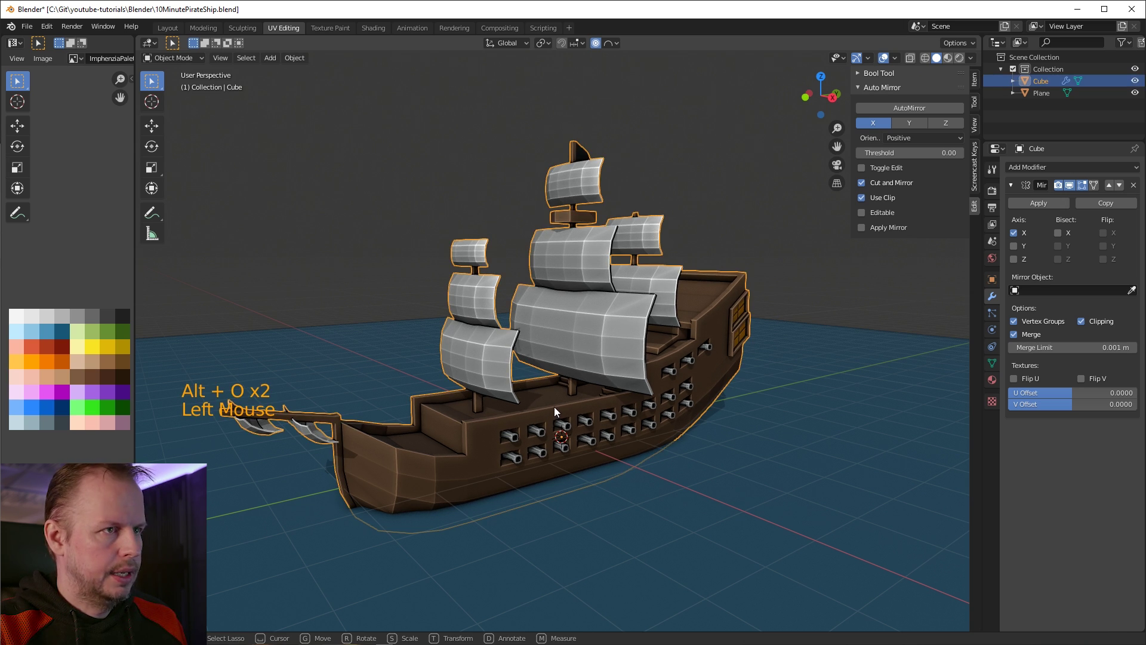
# Step: Enter Edit Mode, set proportional editing to connected-only and pick a lower-sail vertex
pyautogui.click(559, 408)
pyautogui.press('Tab')
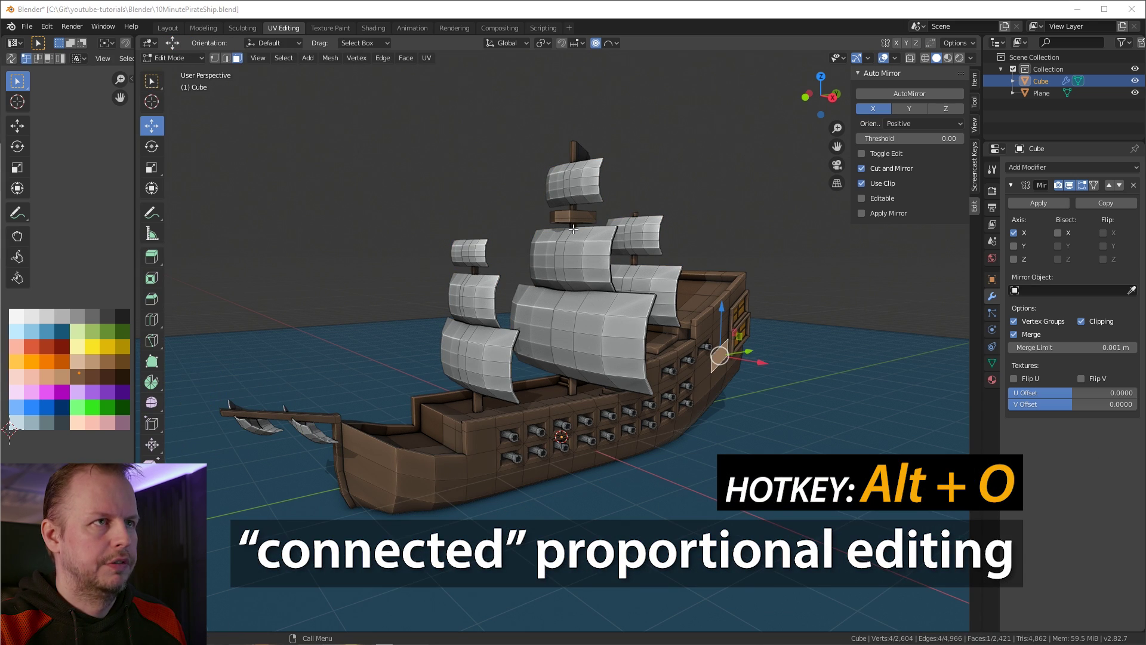
pyautogui.press('alt+o')
pyautogui.click(601, 49)
pyautogui.click(601, 50)
pyautogui.click(623, 46)
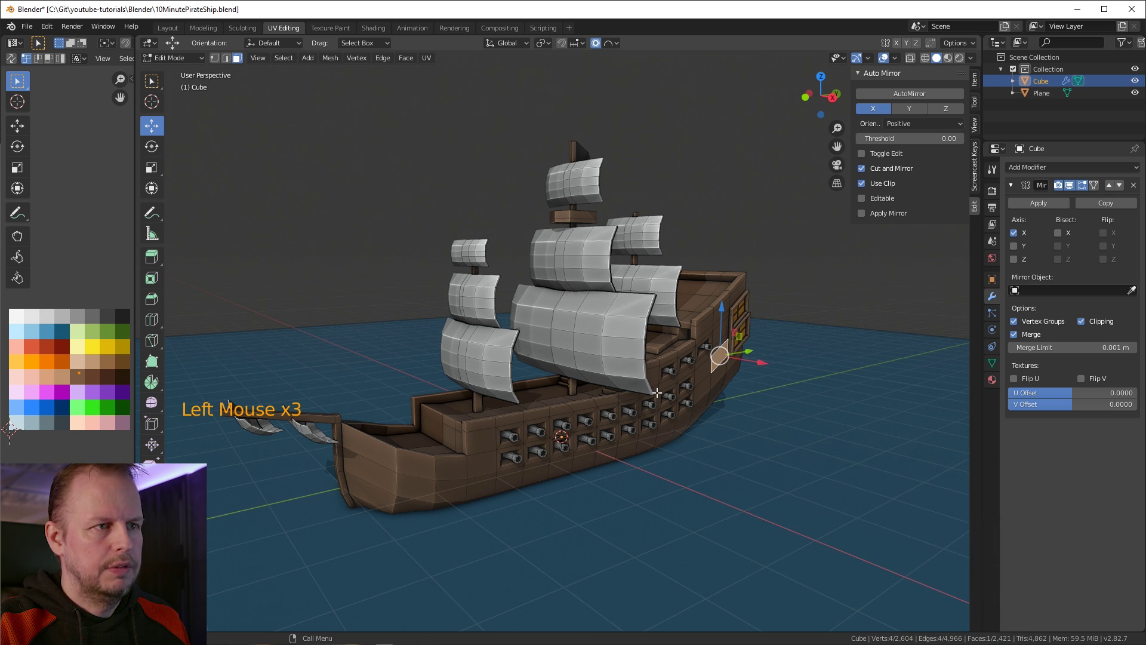
pyautogui.middleClick(634, 382)
# Step: Move the lower sail's corner vertex with G, checking the proportional falloff options
pyautogui.click(583, 376)
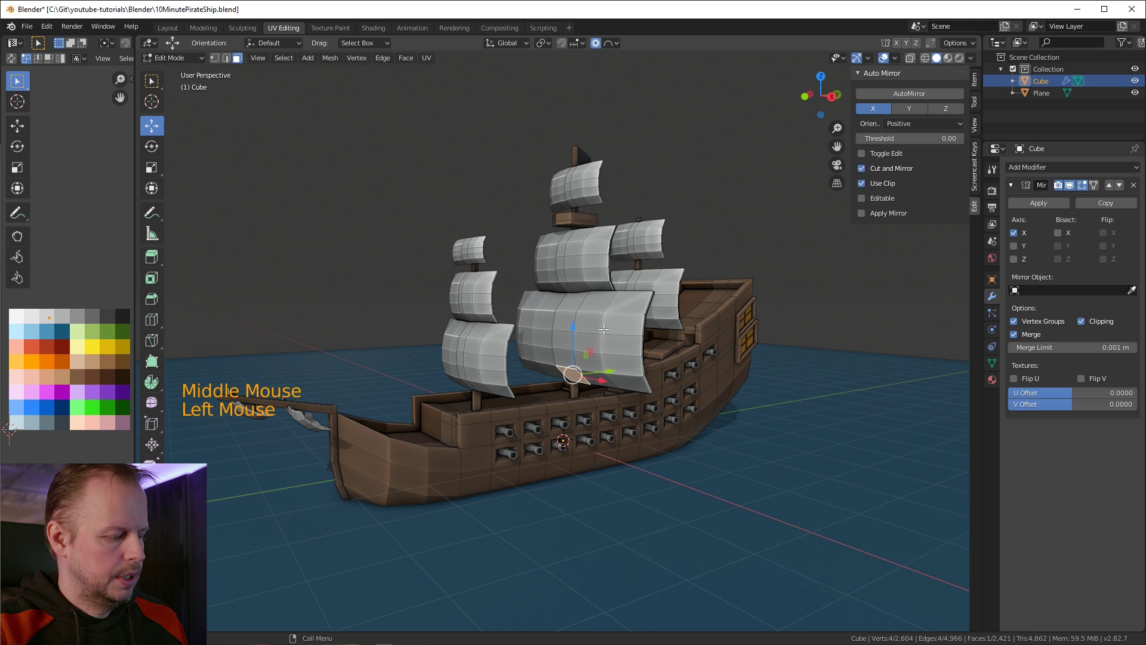
pyautogui.click(602, 45)
pyautogui.click(601, 45)
pyautogui.click(620, 47)
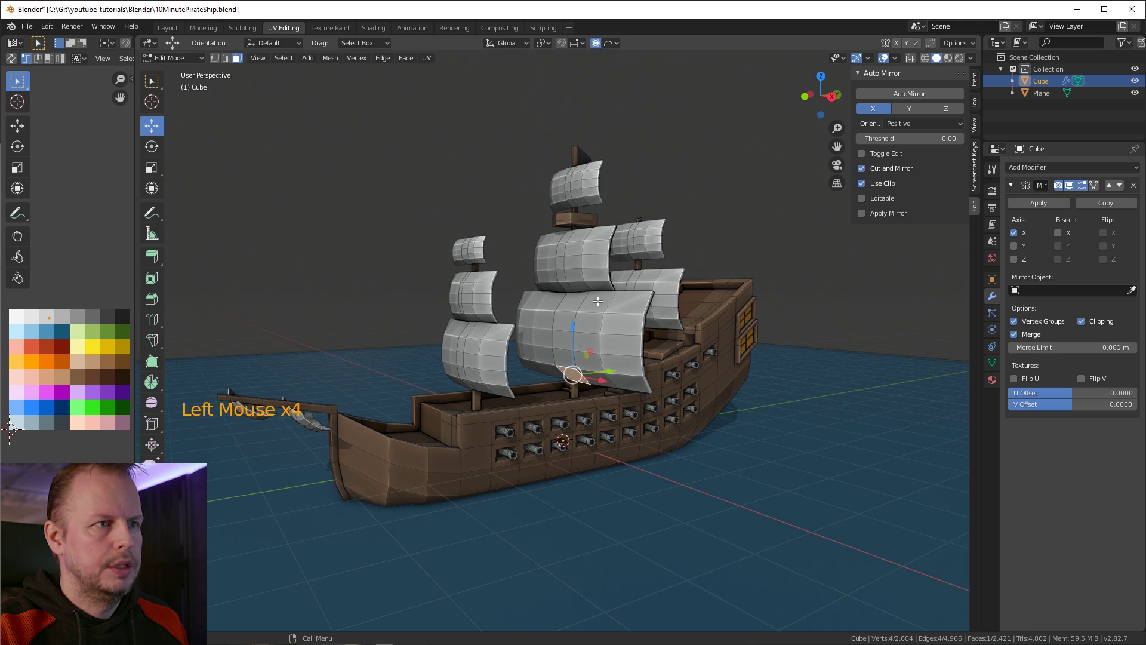
pyautogui.press('g')
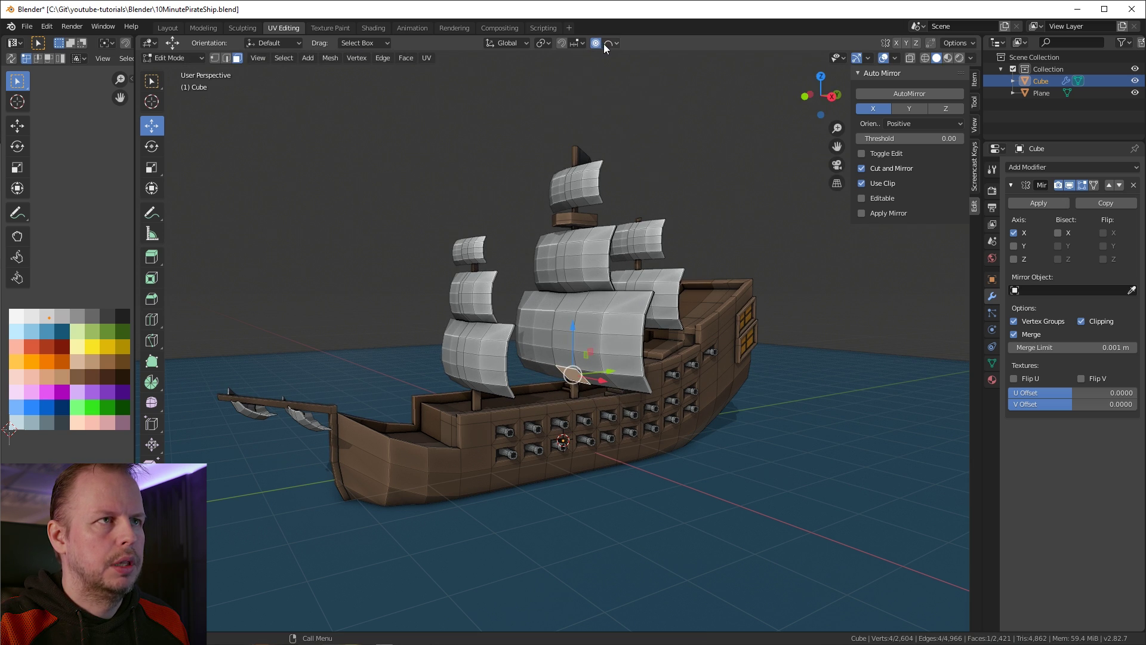
pyautogui.click(619, 46)
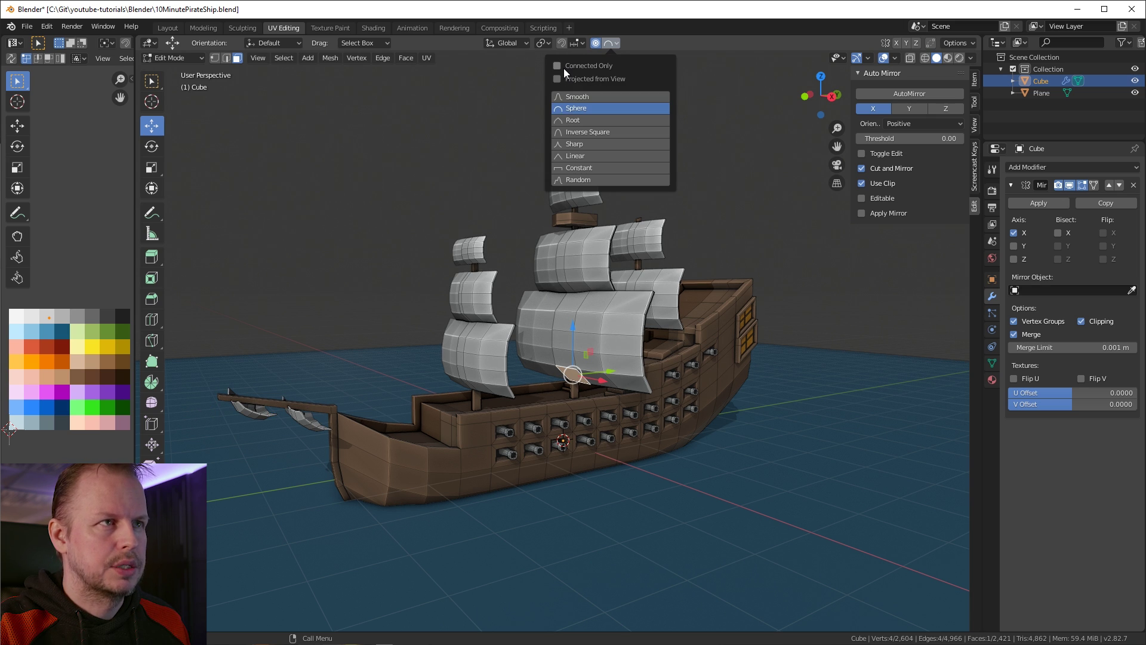
pyautogui.click(678, 35)
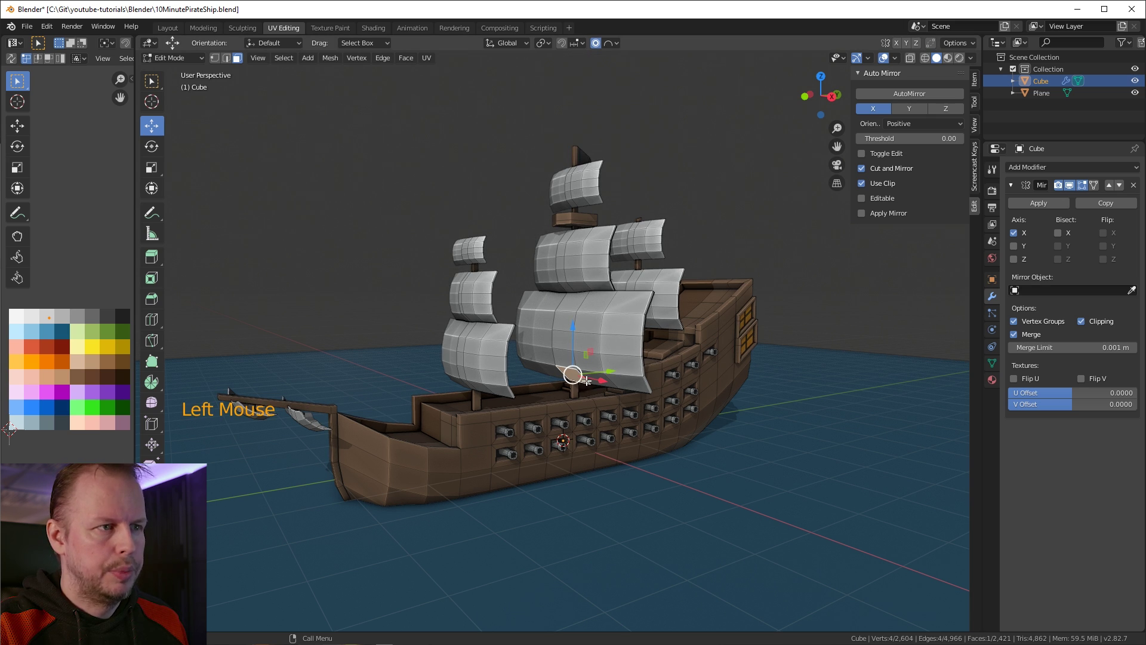
pyautogui.press('g')
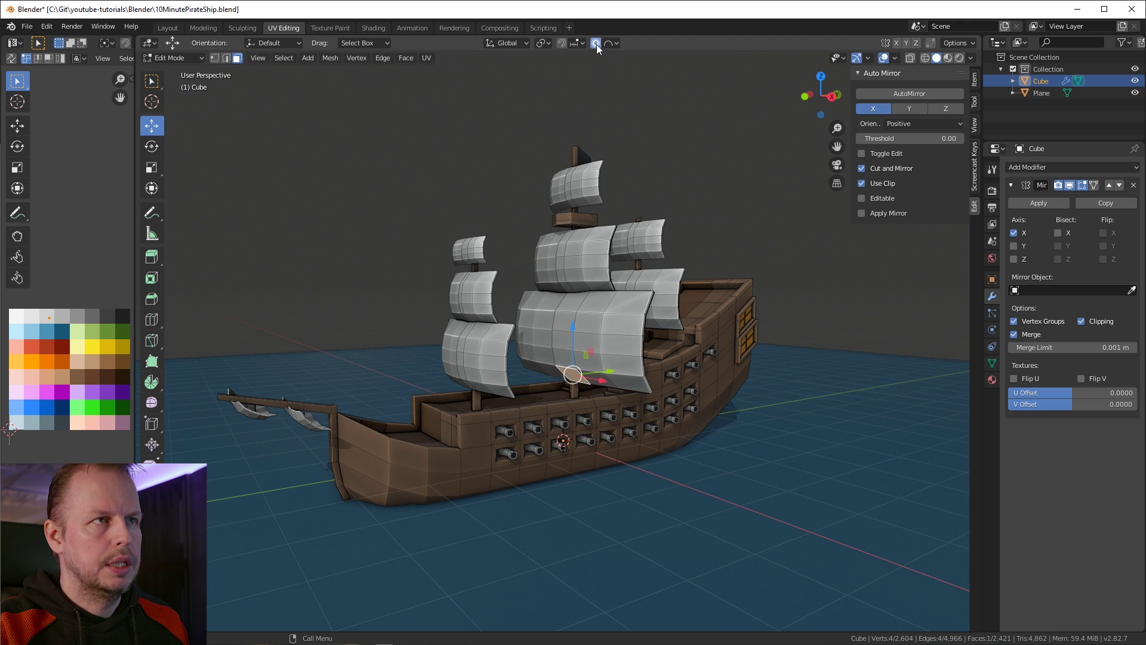
# Step: Toggle proportional and connected-only editing several times and return to Object Mode
pyautogui.click(600, 46)
pyautogui.click(601, 46)
pyautogui.click(623, 47)
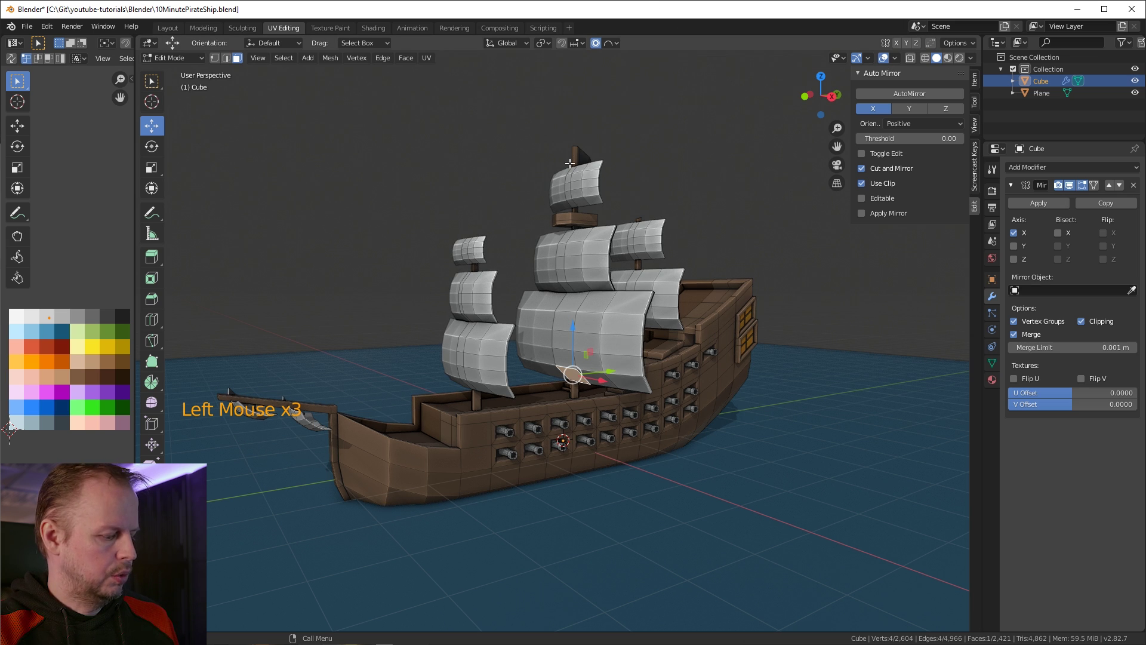
pyautogui.press('alt+o')
pyautogui.press('alt+o')
pyautogui.press('alt+o')
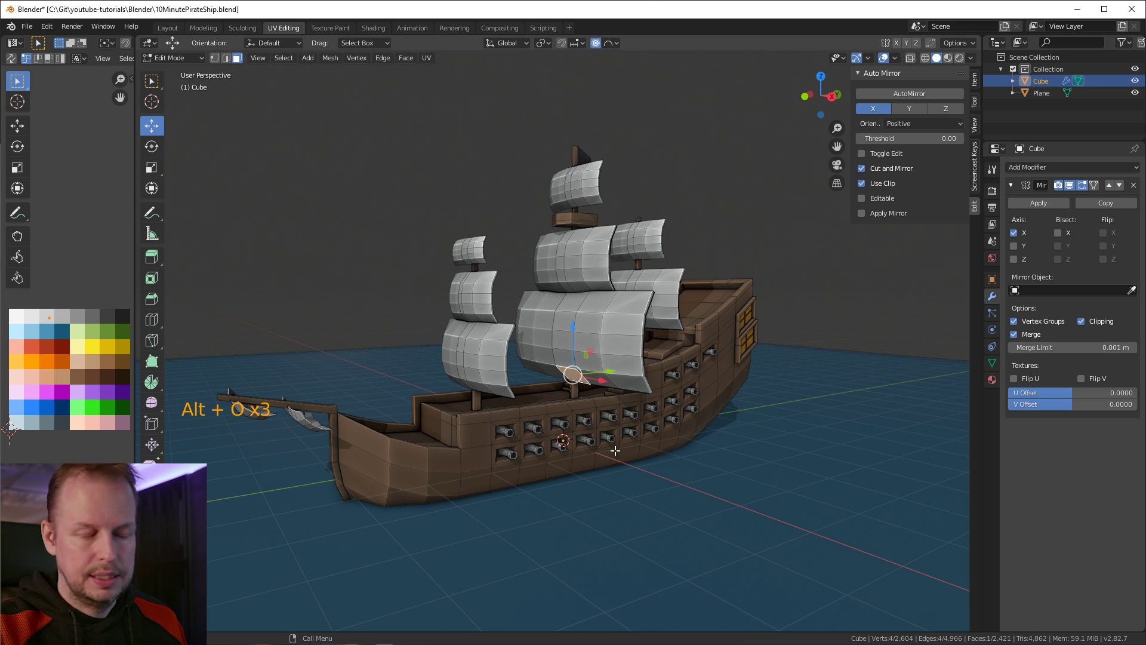
pyautogui.press('Tab')
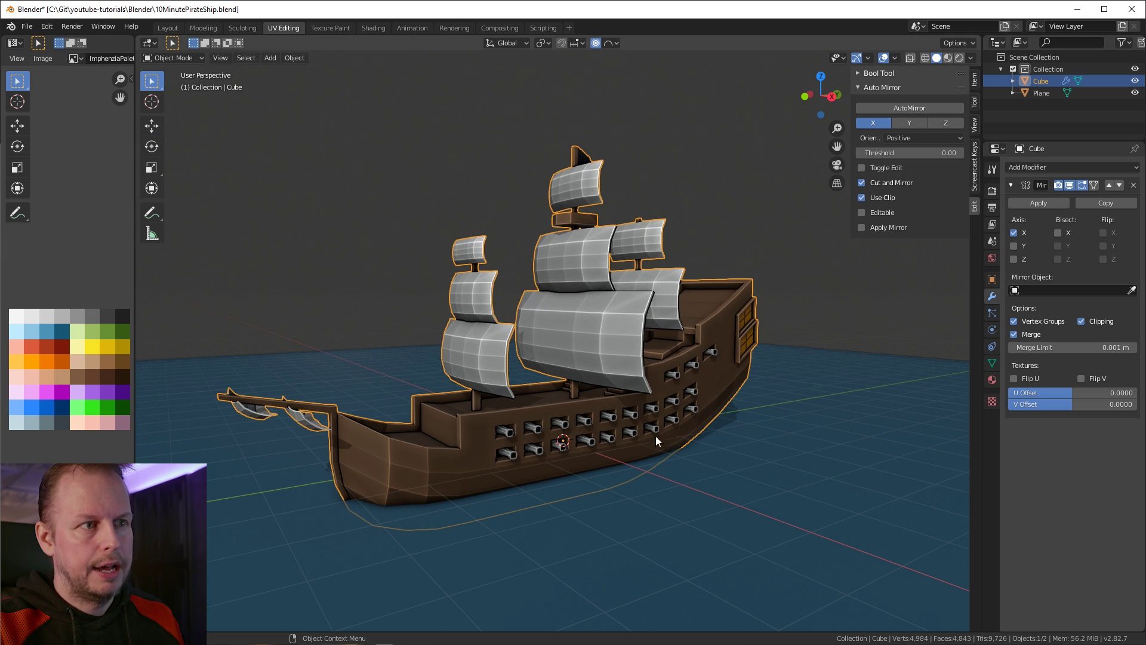
pyautogui.press('alt+o')
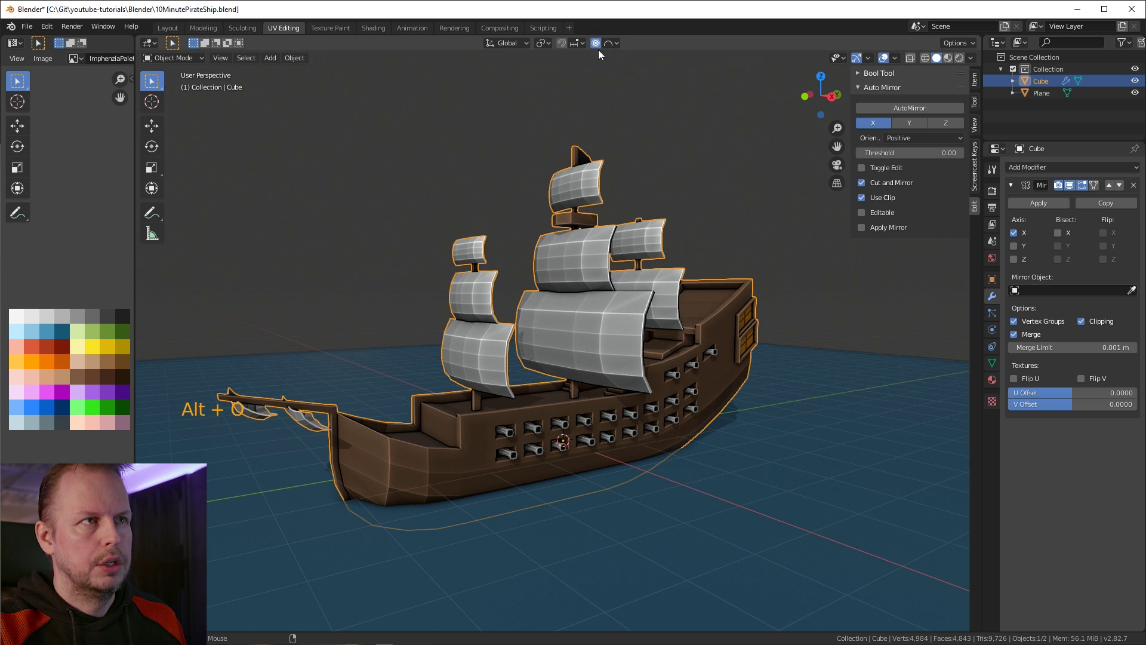